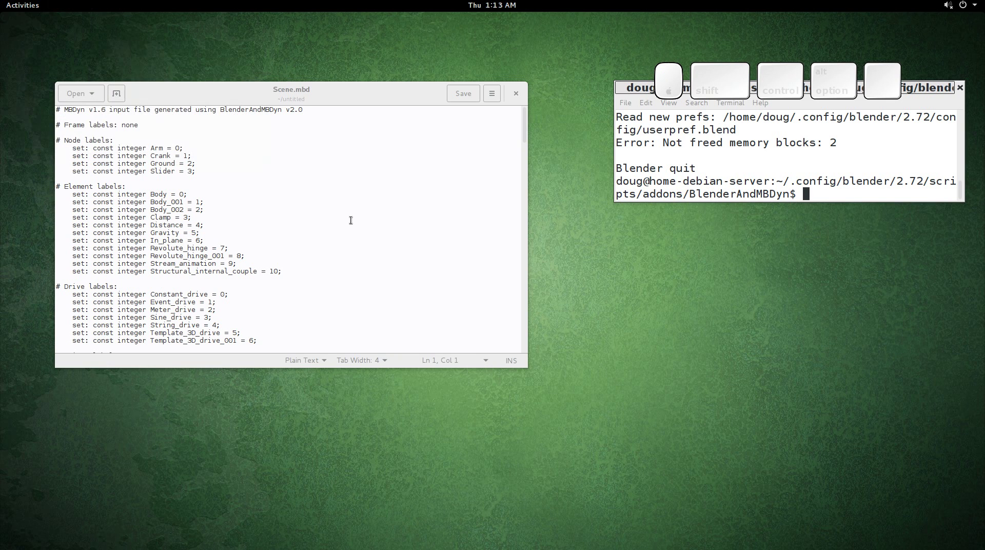
- Launch Blender by running the 'blender' command in the Terminal
{"action": "left_click", "coordinate": [952, 87]}
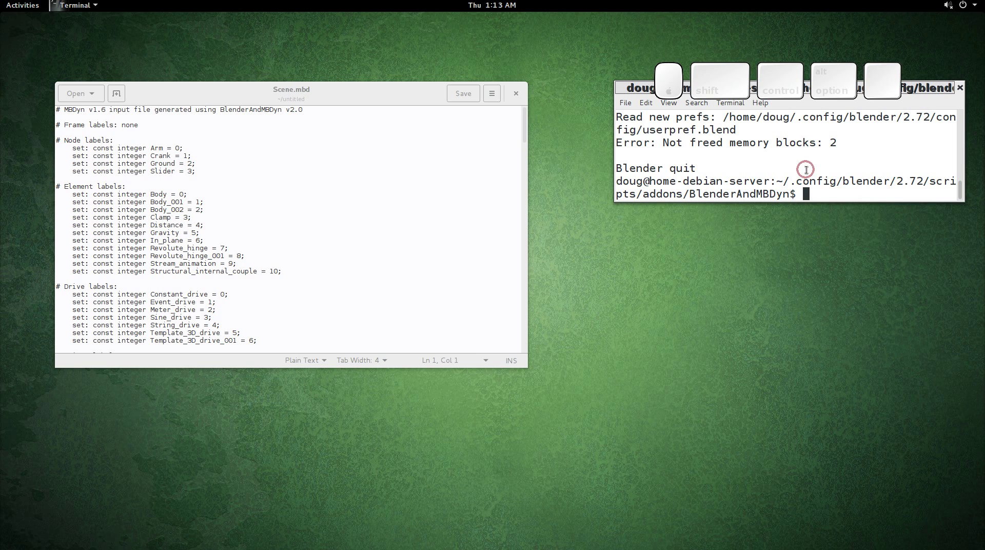
{"action": "key", "text": "b"}
{"action": "key", "text": "l"}
{"action": "key", "text": "e"}
{"action": "key", "text": "n"}
{"action": "key", "text": "e"}
{"action": "key", "text": "r"}
{"action": "key", "text": "Return"}
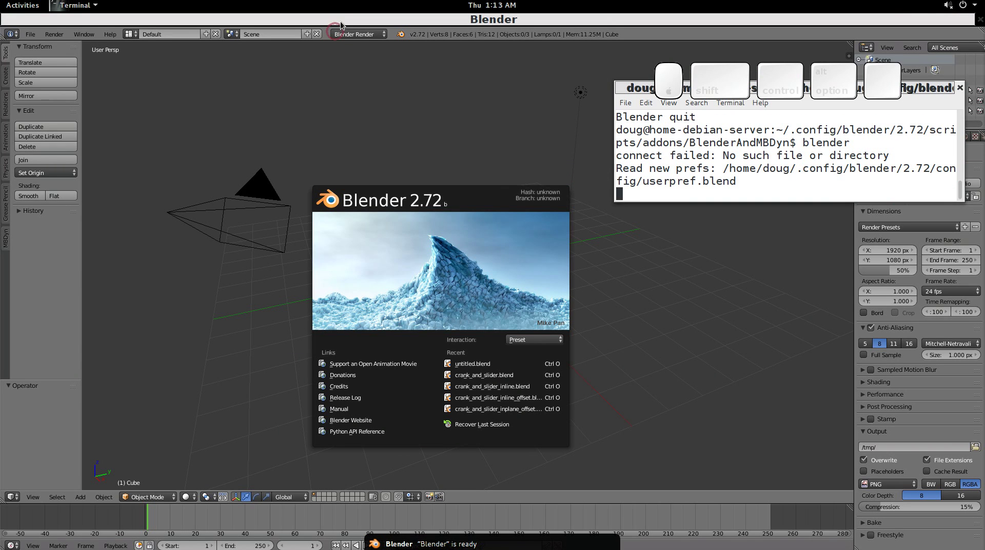
- Add a Clamp joint fixing the cube to the ground, then view it in front orthographic
{"action": "left_click", "coordinate": [346, 25]}
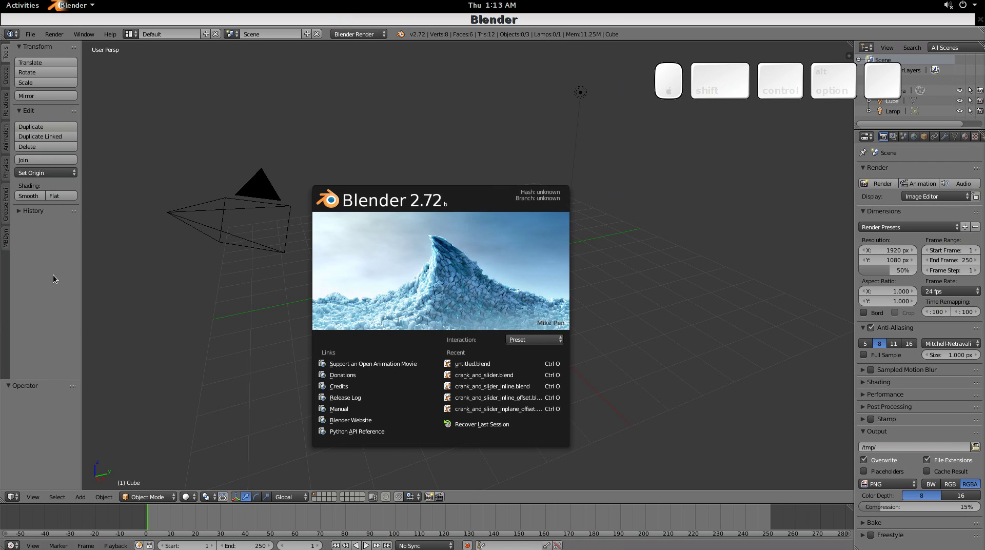
{"action": "left_click_drag", "start_coordinate": [59, 278], "coordinate": [104, 112]}
{"action": "left_click_drag", "start_coordinate": [292, 258], "coordinate": [104, 112]}
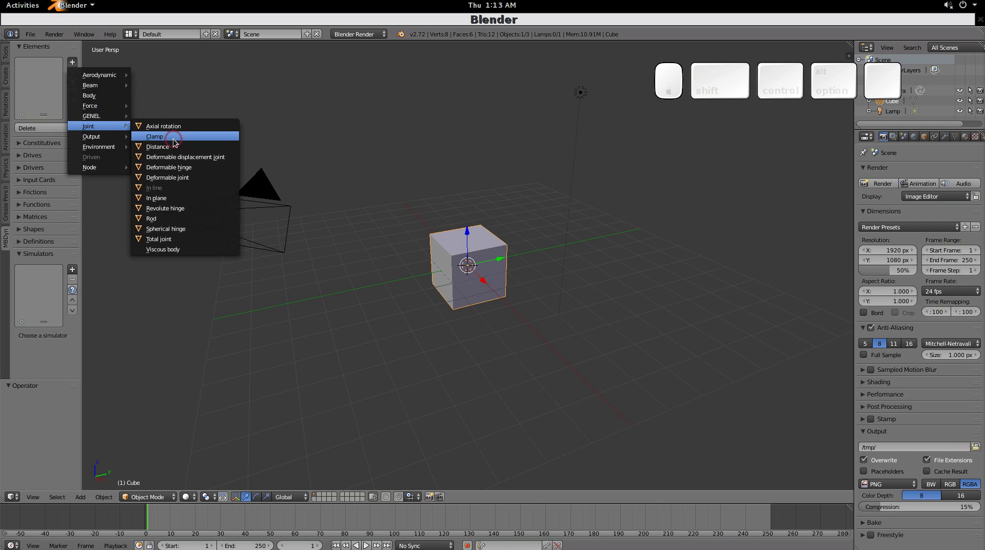
{"action": "left_click", "coordinate": [182, 143]}
{"action": "left_click", "coordinate": [181, 170]}
{"action": "key", "text": "KP_1"}
{"action": "key", "text": "KP_5"}
{"action": "scroll", "scroll_direction": "up", "scroll_amount": 3}
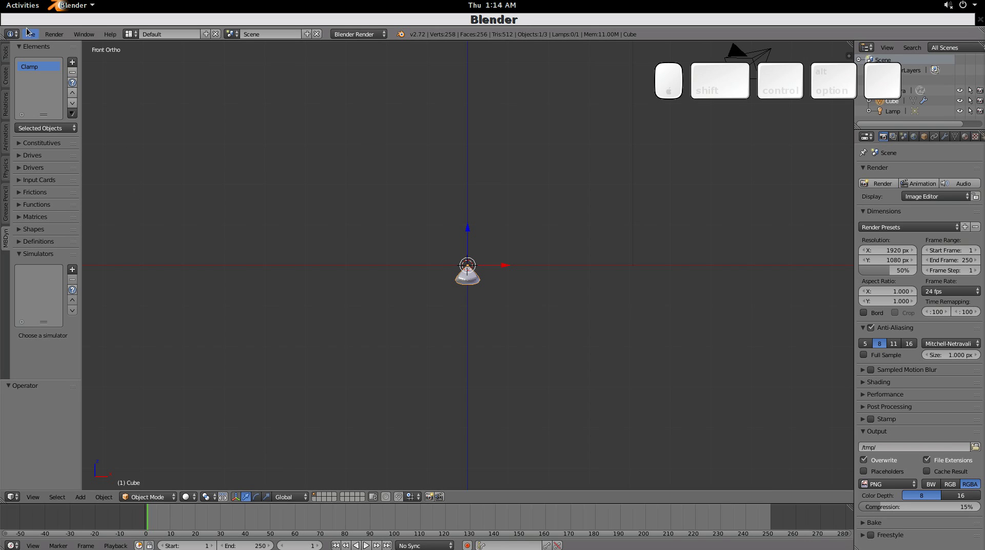
- Add an Axial rotation joint on a second cube driven by a new Sine drive
{"action": "left_click", "coordinate": [77, 67]}
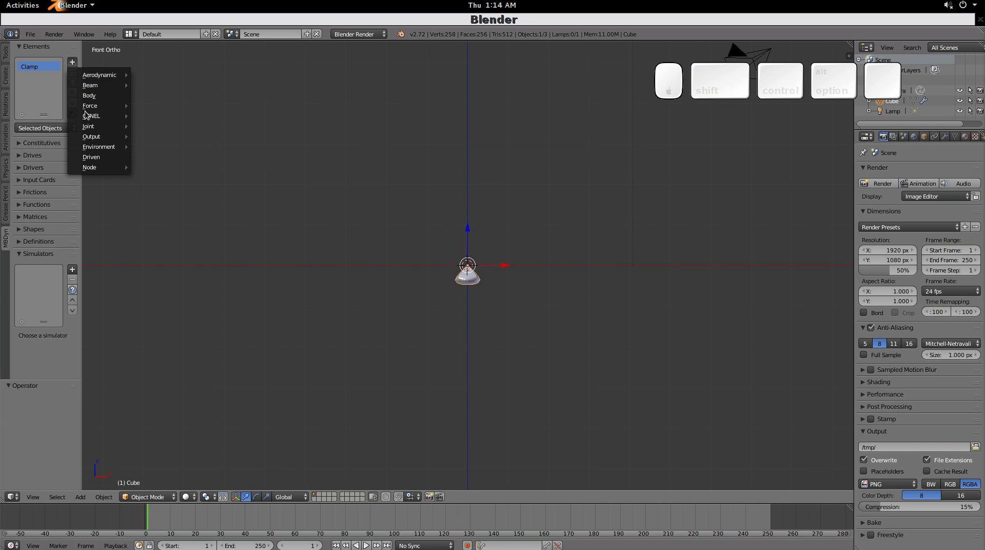
{"action": "left_click", "coordinate": [99, 129]}
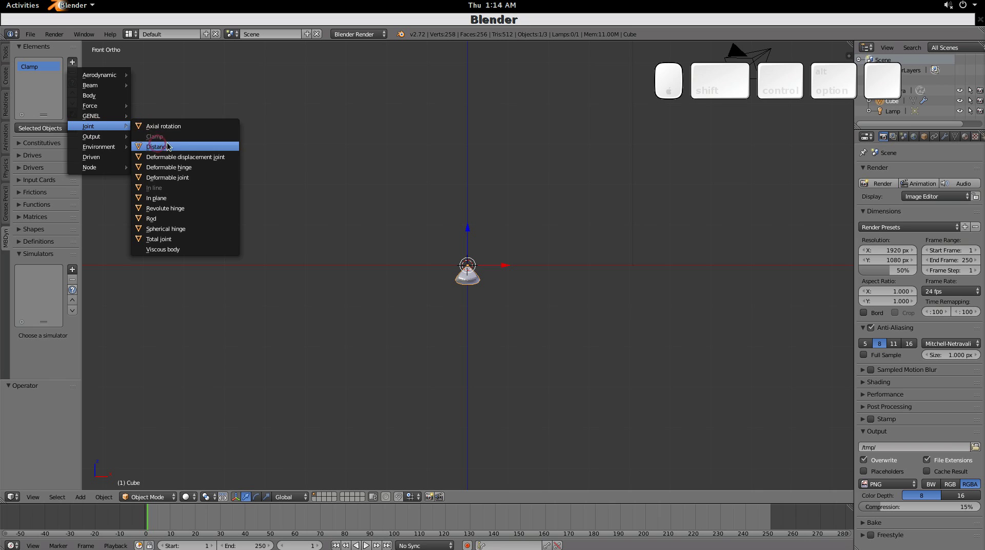
{"action": "left_click", "coordinate": [189, 127]}
{"action": "left_click", "coordinate": [201, 156]}
{"action": "left_click", "coordinate": [202, 143]}
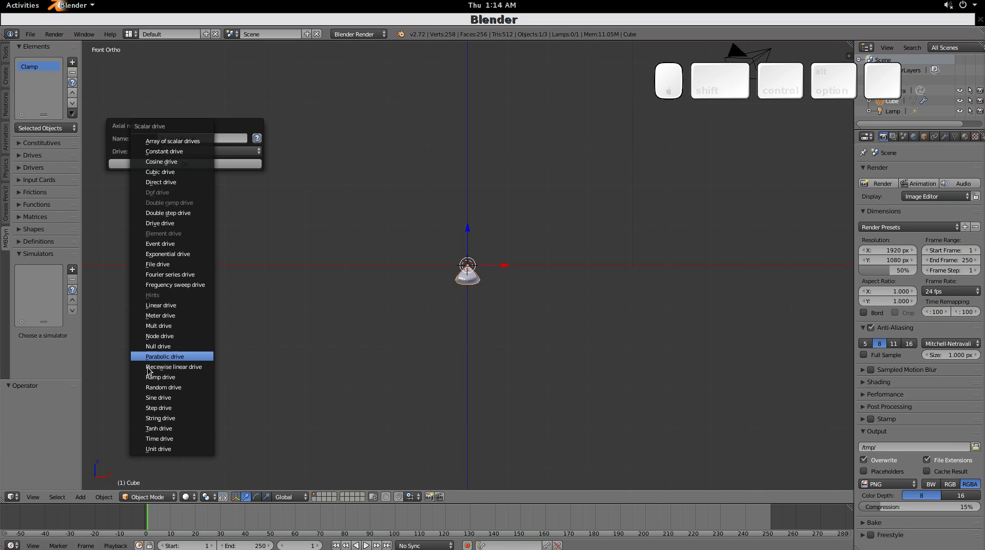
{"action": "left_click", "coordinate": [164, 395]}
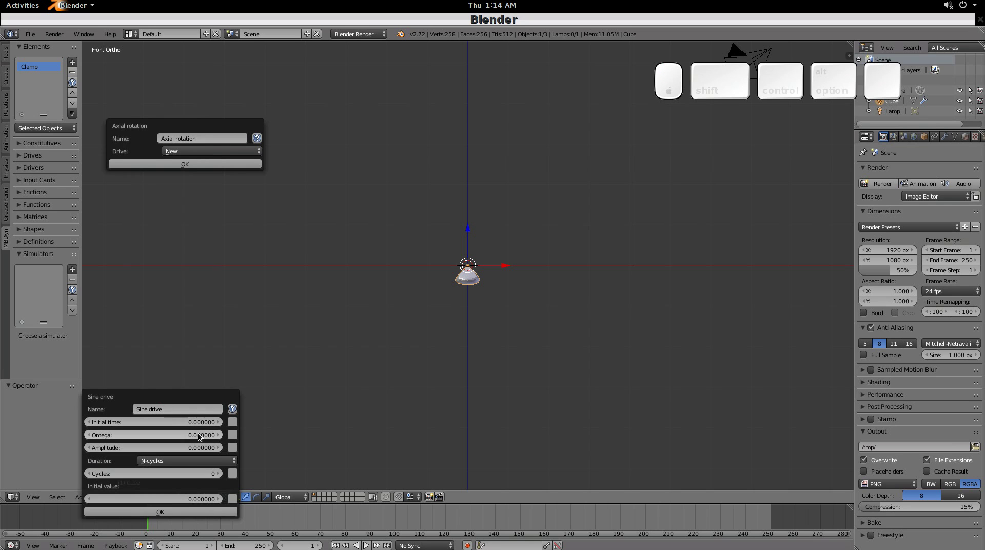
{"action": "left_click_drag", "start_coordinate": [220, 436], "coordinate": [207, 461]}
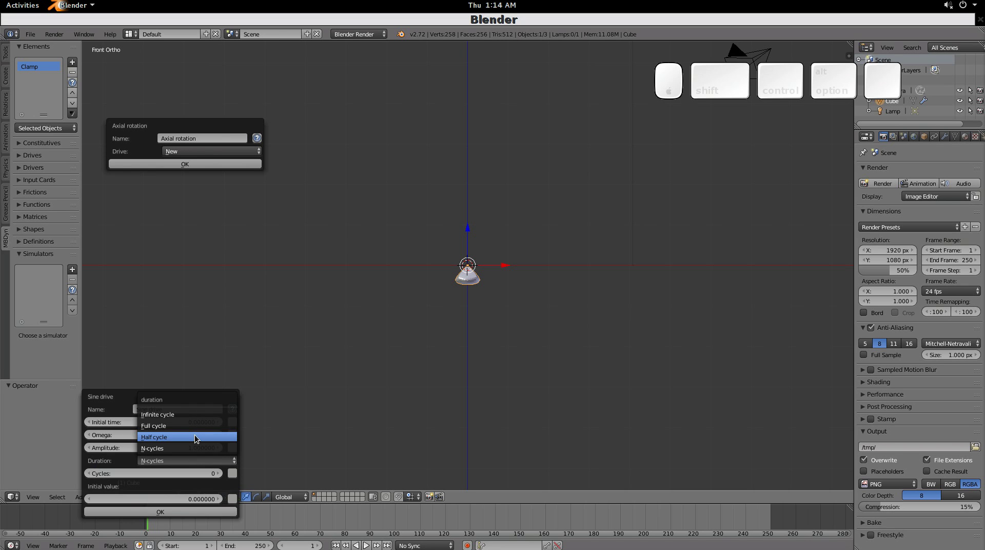
{"action": "left_click_drag", "start_coordinate": [198, 435], "coordinate": [228, 274]}
{"action": "left_click", "coordinate": [231, 209]}
- Set Cube.001's Z location to -1 and its X rotation to 90 degrees
{"action": "key", "text": "-"}
{"action": "key", "text": "1"}
{"action": "key", "text": "Return"}
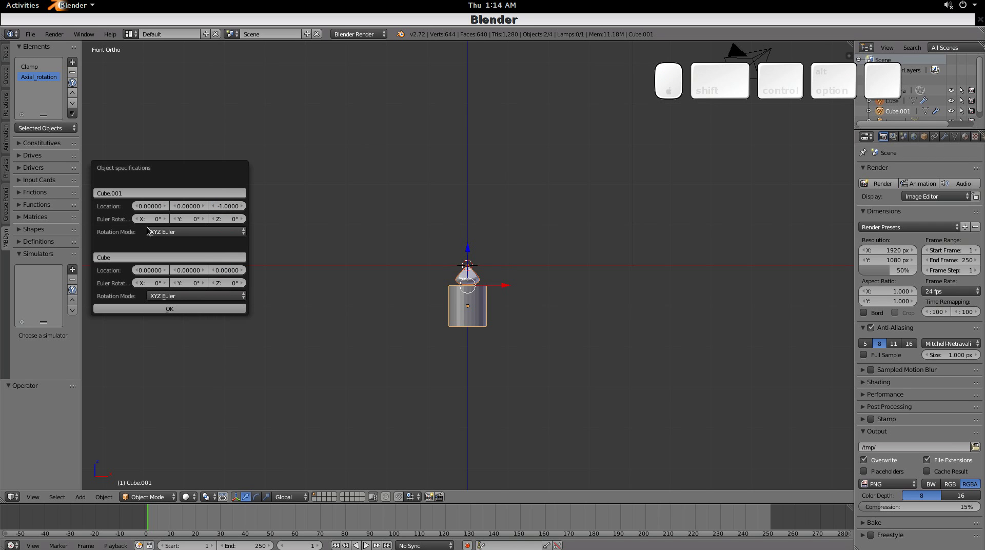
{"action": "left_click", "coordinate": [155, 220]}
{"action": "key", "text": "KP_9"}
{"action": "key", "text": "KP_0"}
{"action": "key", "text": "KP_Enter"}
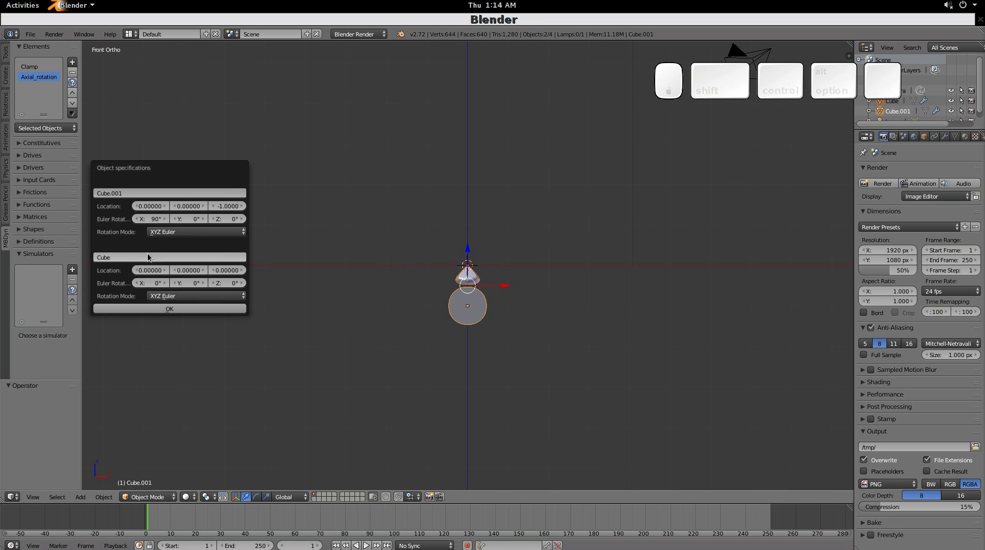
- Rename the first object to Crank and the second object to Ground
{"action": "left_click", "coordinate": [118, 196]}
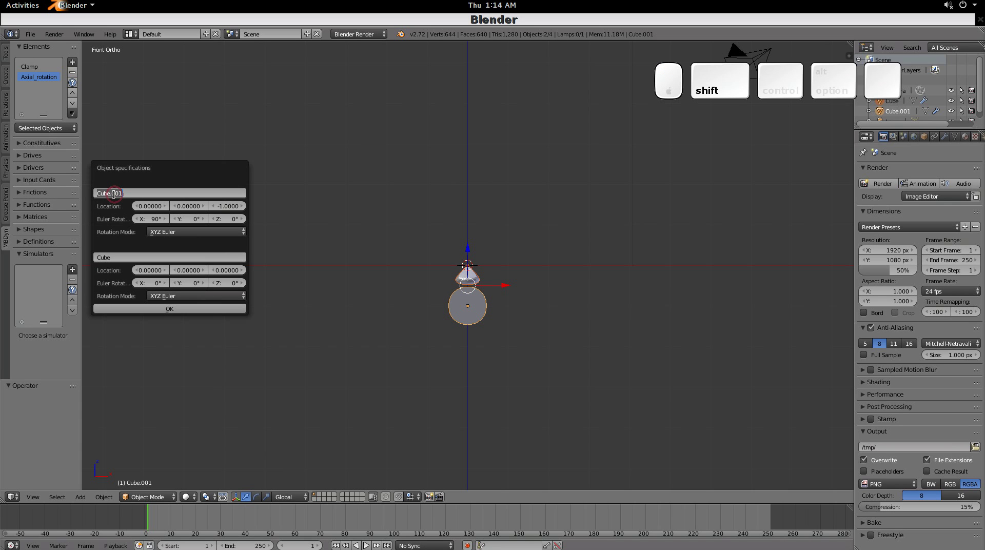
{"action": "key", "text": "shift+c"}
{"action": "key", "text": "shift+r"}
{"action": "key", "text": "shift+a"}
{"action": "key", "text": "shift+n"}
{"action": "key", "text": "shift+k"}
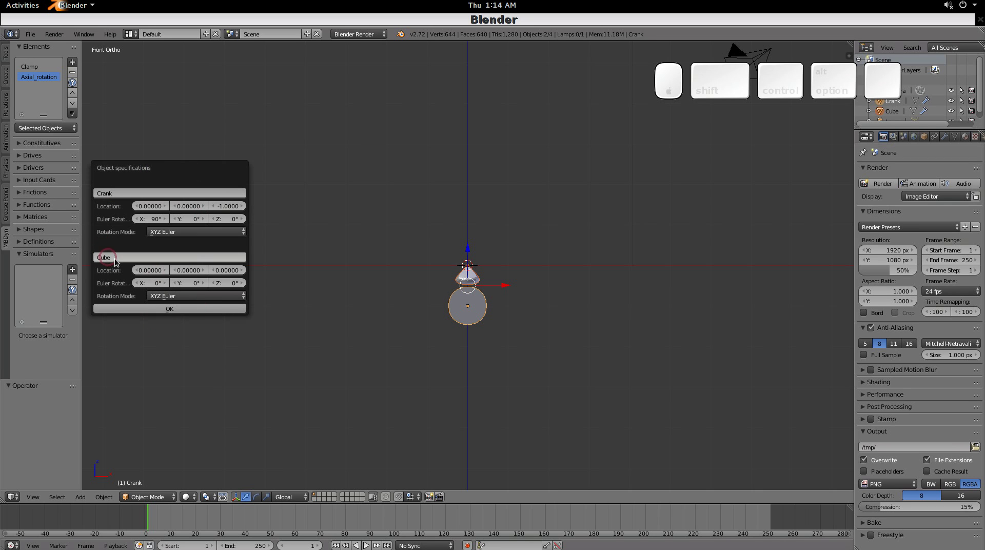
{"action": "left_click", "coordinate": [117, 259]}
{"action": "left_click", "coordinate": [117, 259]}
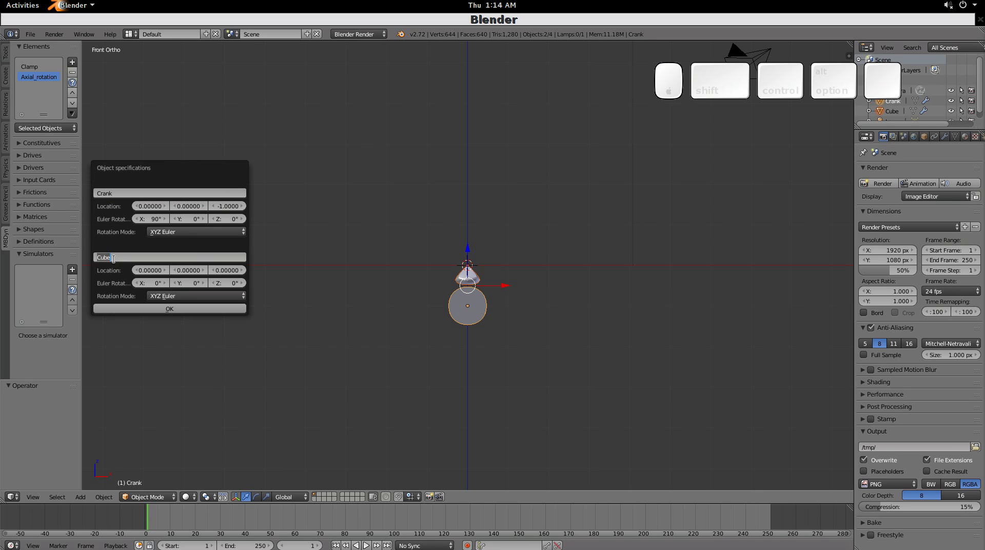
{"action": "key", "text": "shift+g"}
{"action": "key", "text": "shift+r"}
{"action": "key", "text": "shift+o"}
{"action": "key", "text": "u"}
{"action": "key", "text": "n"}
{"action": "key", "text": "Return"}
- Confirm the joint settings and add a Rigid offset element to the crank
{"action": "left_click", "coordinate": [173, 310]}
{"action": "left_click_drag", "start_coordinate": [487, 287], "coordinate": [165, 171]}
{"action": "left_click_drag", "start_coordinate": [100, 171], "coordinate": [165, 171]}
{"action": "left_click", "coordinate": [187, 169]}
{"action": "left_click", "coordinate": [203, 192]}
{"action": "left_click", "coordinate": [157, 219]}
- Name the new rigid offset object Arm and set its X location to 1
{"action": "key", "text": "shift+a"}
{"action": "key", "text": "shift+r"}
{"action": "key", "text": "shift+m"}
{"action": "key", "text": "shift+Return"}
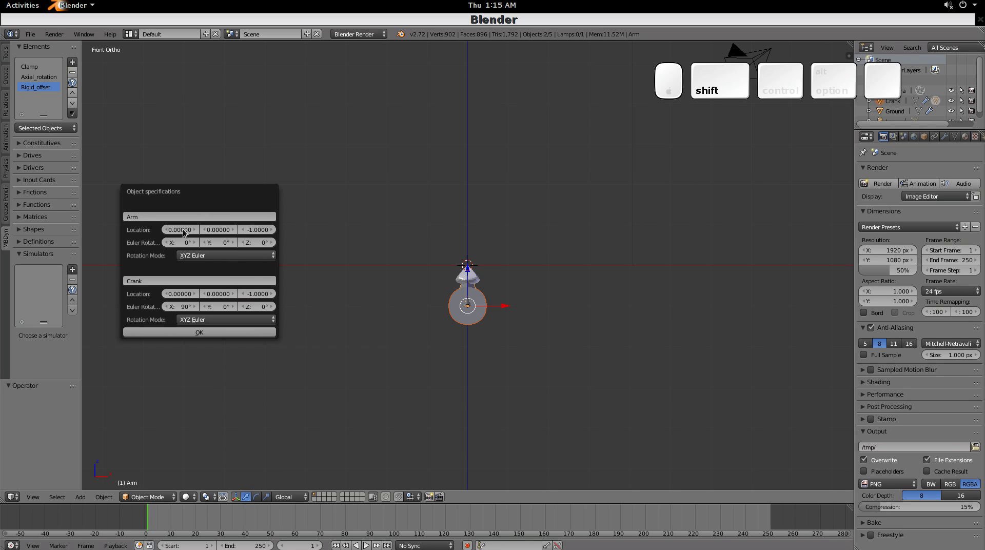
{"action": "left_click", "coordinate": [187, 233]}
{"action": "key", "text": "1"}
{"action": "key", "text": "Return"}
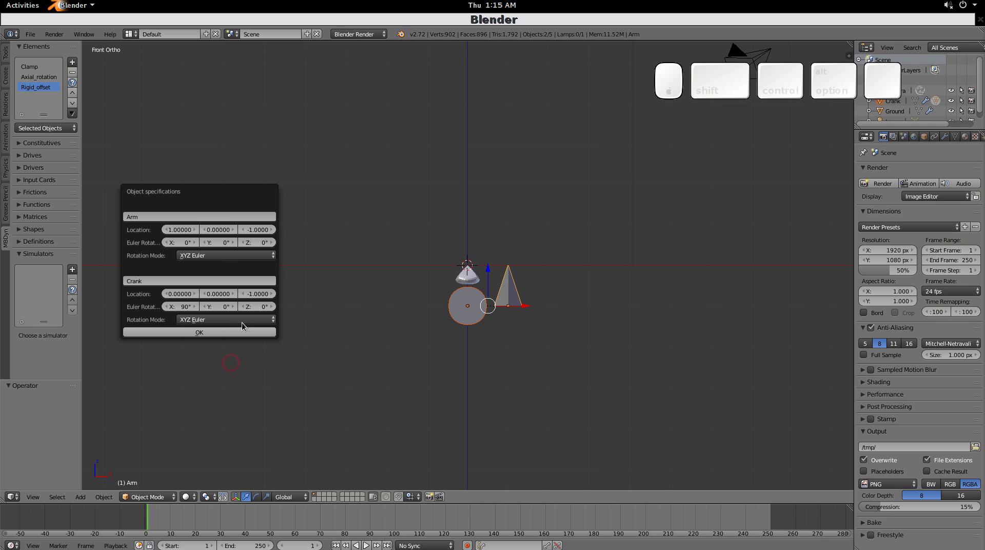
- Add an Initial value simulator with final time 10 and save the scene as untitled.blend
{"action": "left_click", "coordinate": [244, 335]}
{"action": "left_click", "coordinate": [244, 336]}
{"action": "left_click", "coordinate": [76, 269]}
{"action": "left_click", "coordinate": [87, 282]}
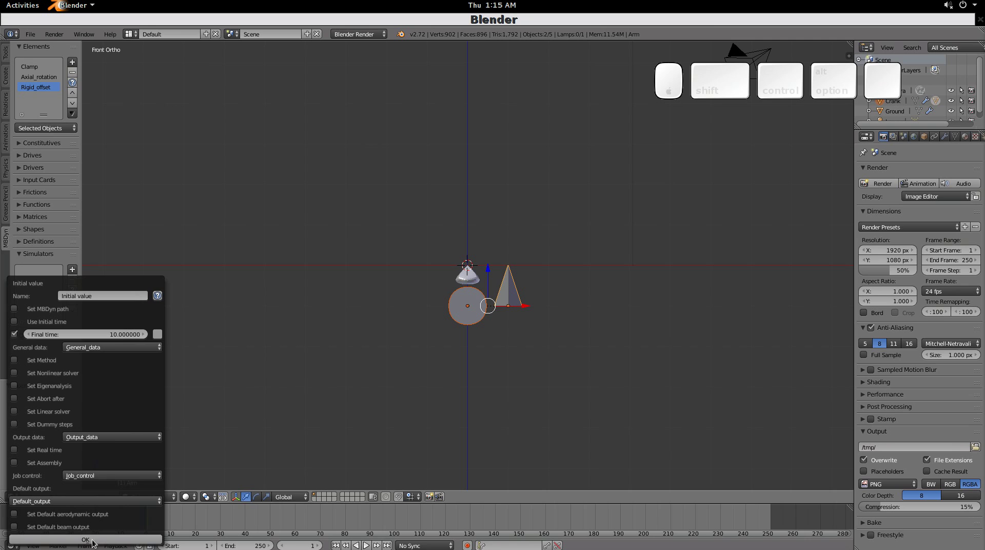
{"action": "left_click", "coordinate": [96, 544]}
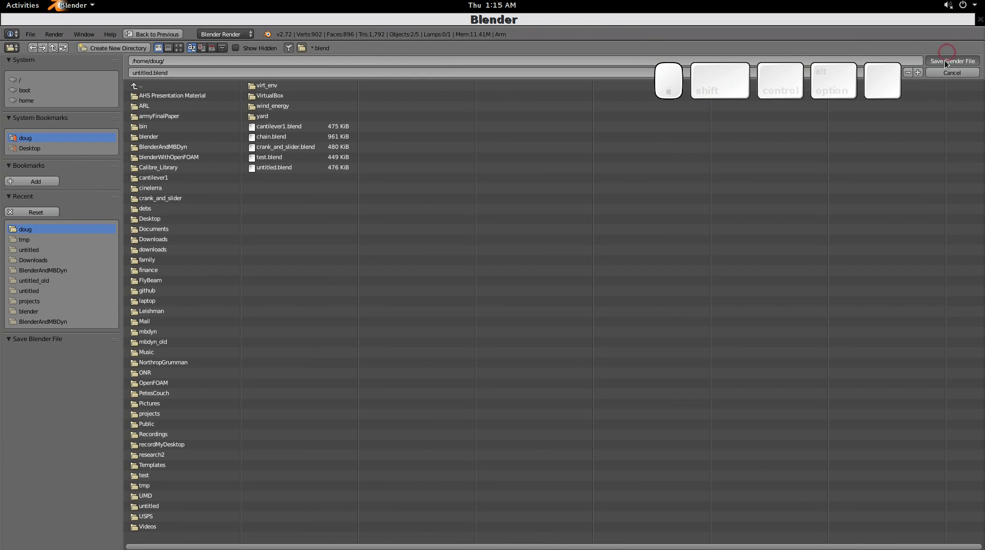
{"action": "left_click_drag", "start_coordinate": [588, 90], "coordinate": [54, 336]}
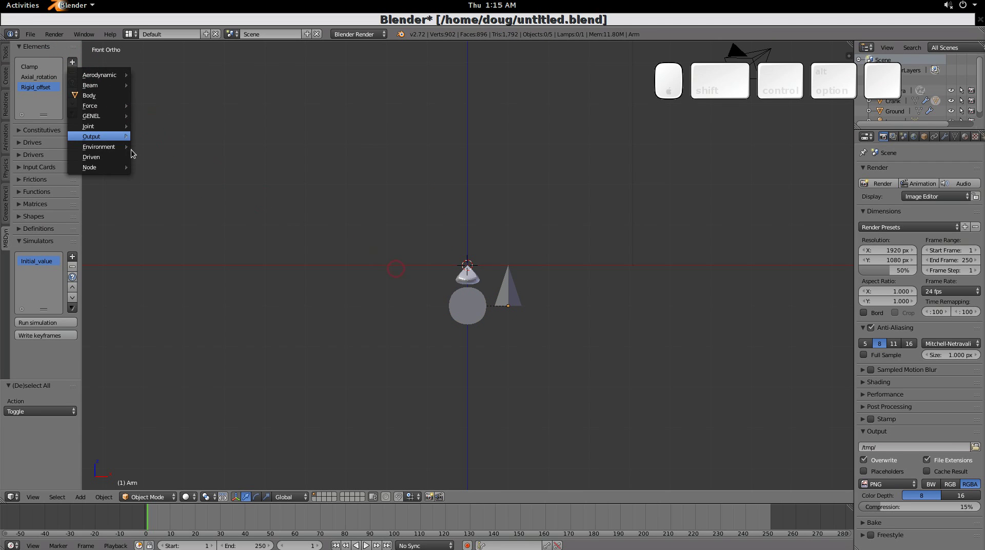
- Deselect all and add a Stream animation output element, then select the Arm
{"action": "key", "text": "a"}
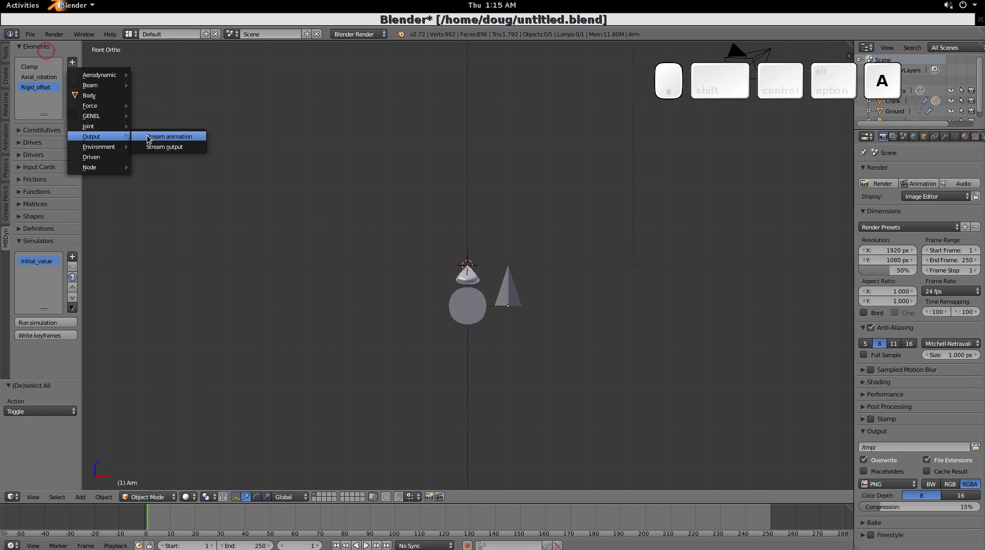
{"action": "left_click_drag", "start_coordinate": [167, 199], "coordinate": [118, 104]}
{"action": "left_click_drag", "start_coordinate": [276, 194], "coordinate": [118, 105]}
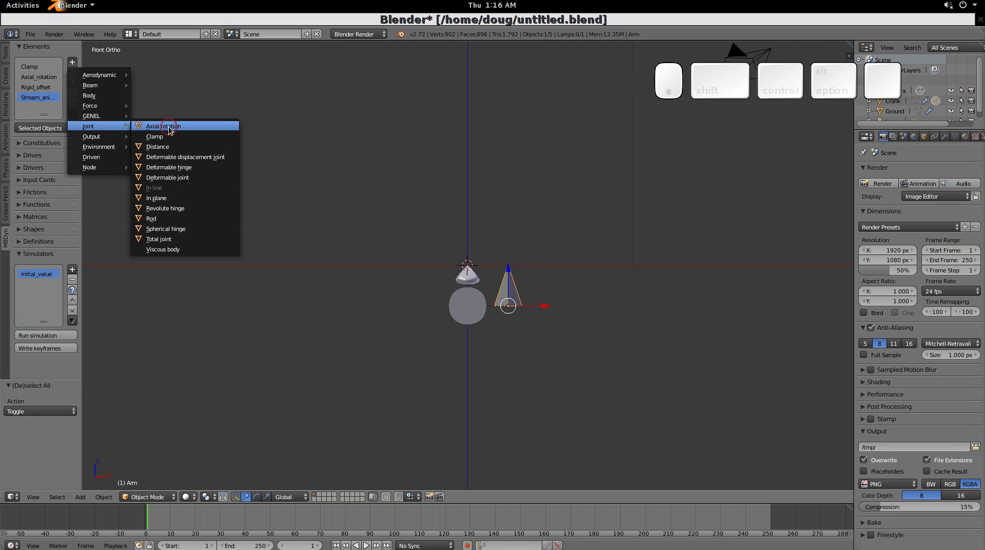
- Add a Distance joint and rename its new cube object to Slider
{"action": "left_click", "coordinate": [175, 147]}
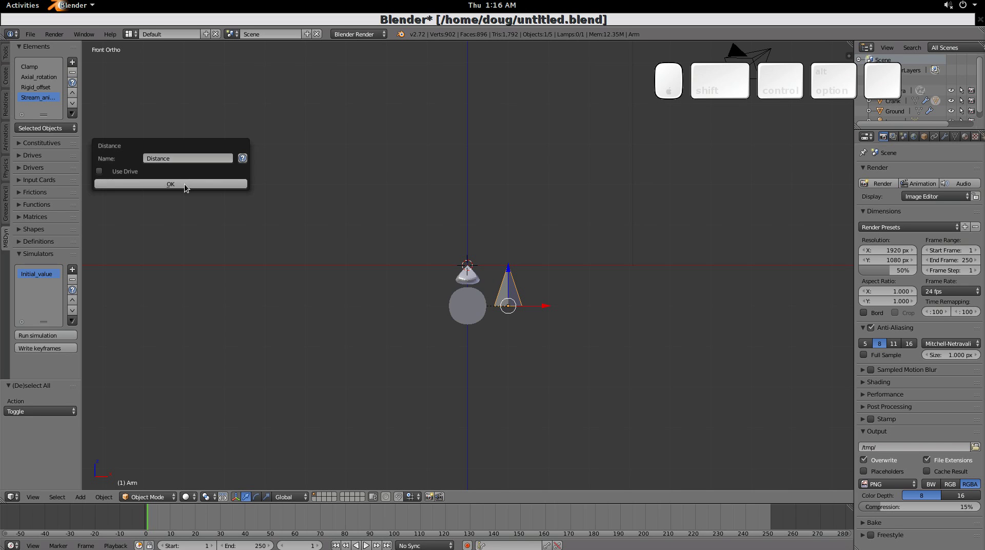
{"action": "left_click", "coordinate": [188, 187]}
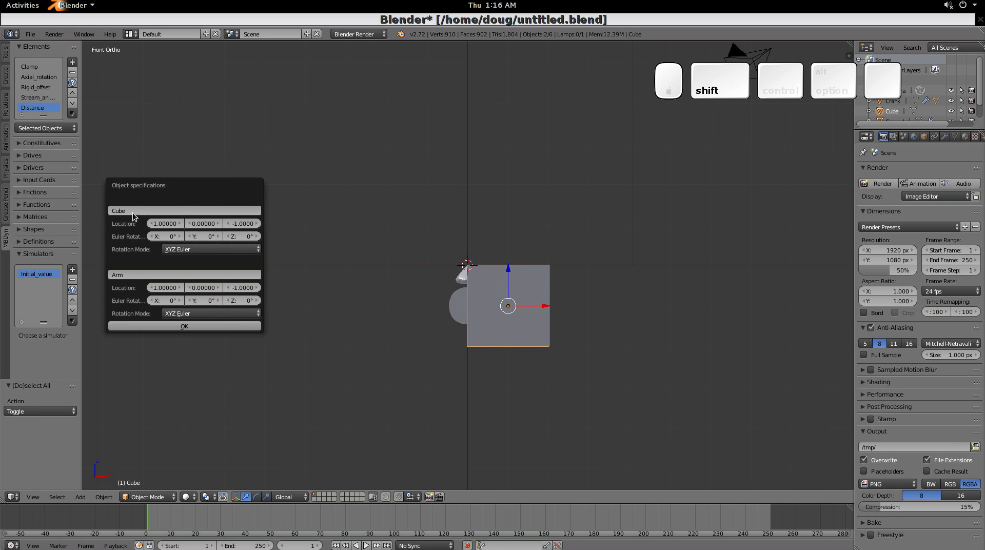
{"action": "left_click", "coordinate": [136, 214]}
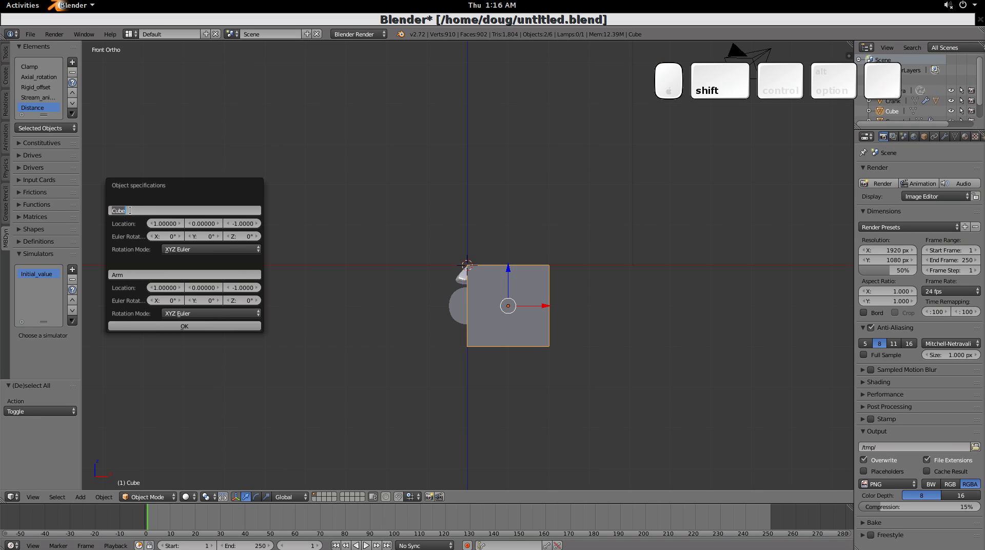
{"action": "key", "text": "shift+s"}
{"action": "key", "text": "shift+l"}
{"action": "key", "text": "shift+i"}
{"action": "key", "text": "shift+d"}
{"action": "key", "text": "shift+e"}
{"action": "key", "text": "r"}
{"action": "key", "text": "Return"}
- Set the Slider's X location to 4
{"action": "left_click", "coordinate": [178, 230]}
{"action": "key", "text": "4"}
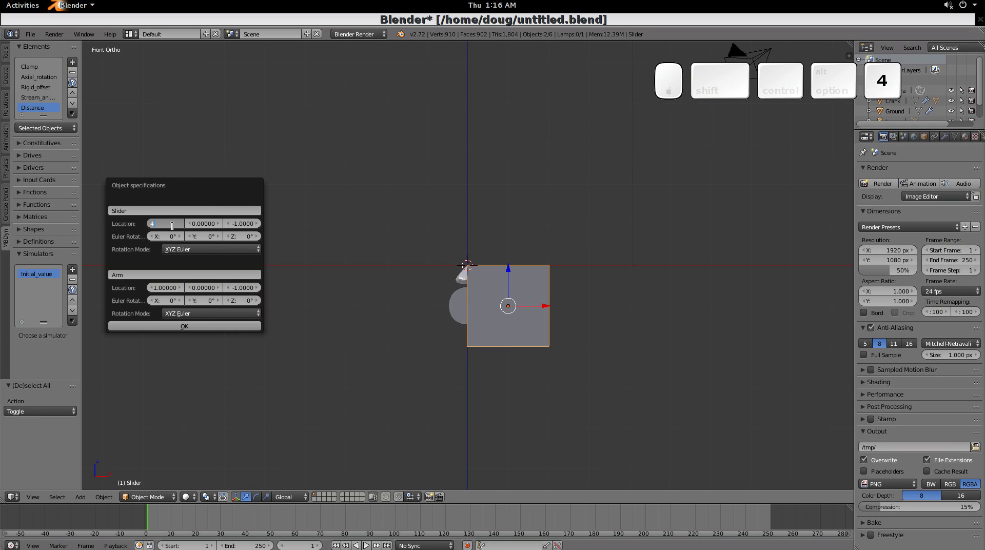
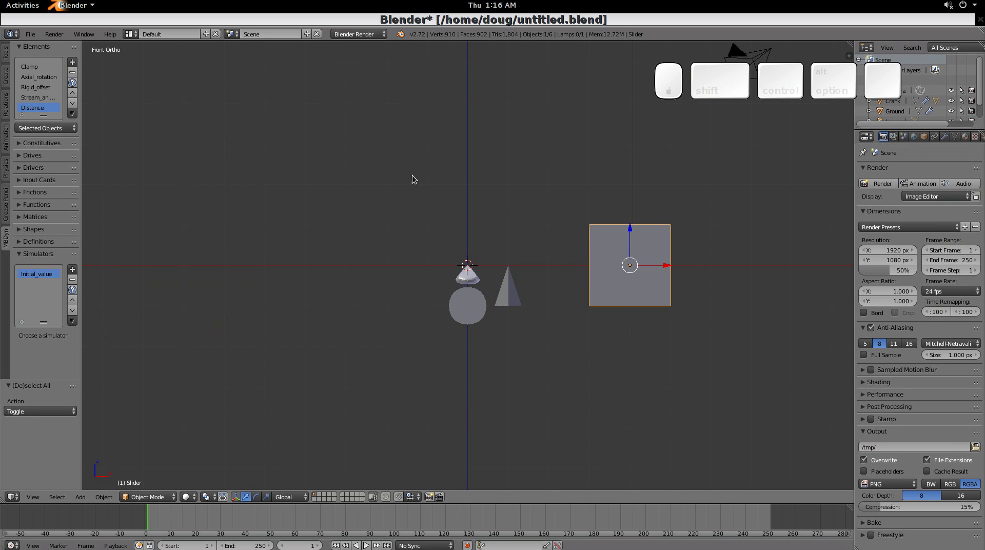
- Give the slider a Body element with a 3x3 inertia matrix
{"action": "left_click", "coordinate": [72, 64]}
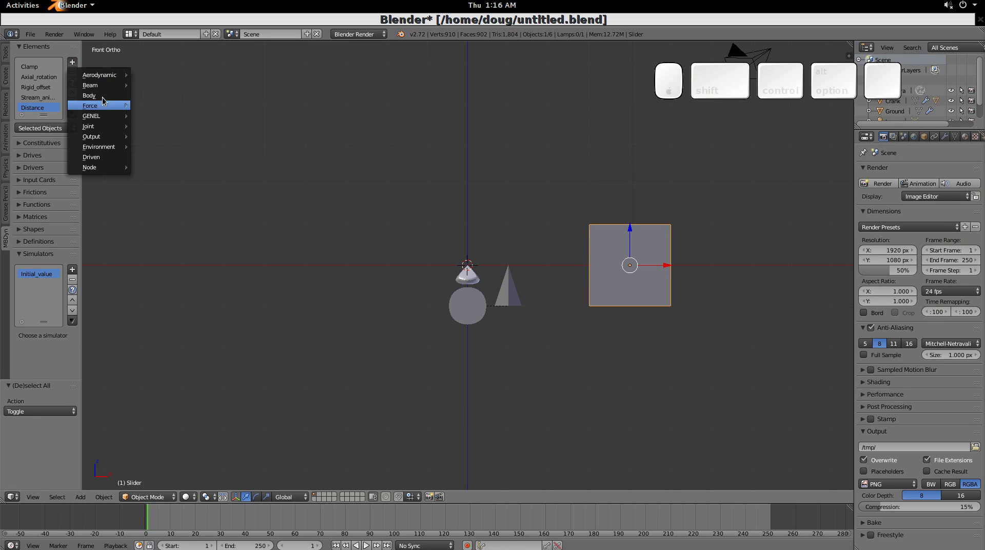
{"action": "left_click", "coordinate": [105, 97]}
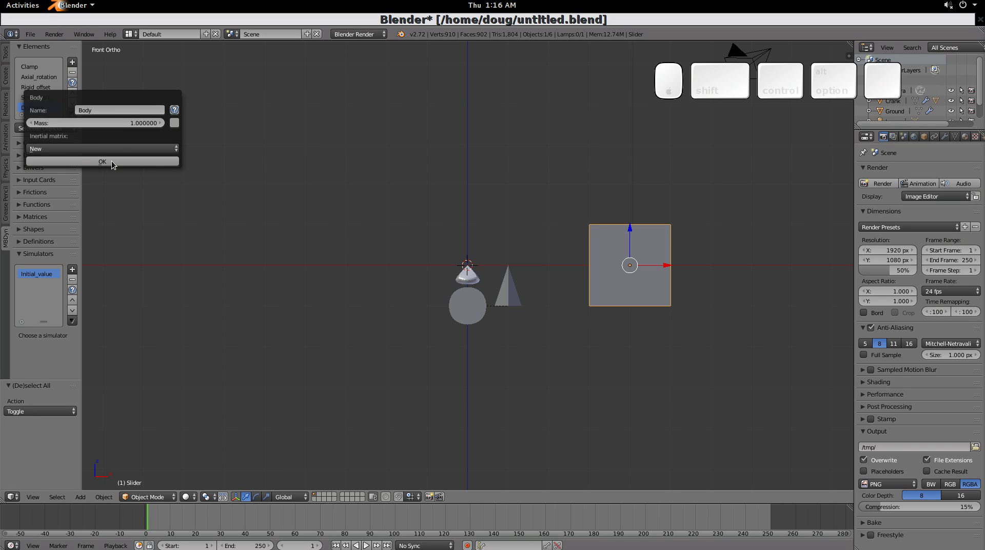
{"action": "left_click", "coordinate": [113, 150]}
{"action": "left_click", "coordinate": [114, 140]}
{"action": "left_click", "coordinate": [139, 190]}
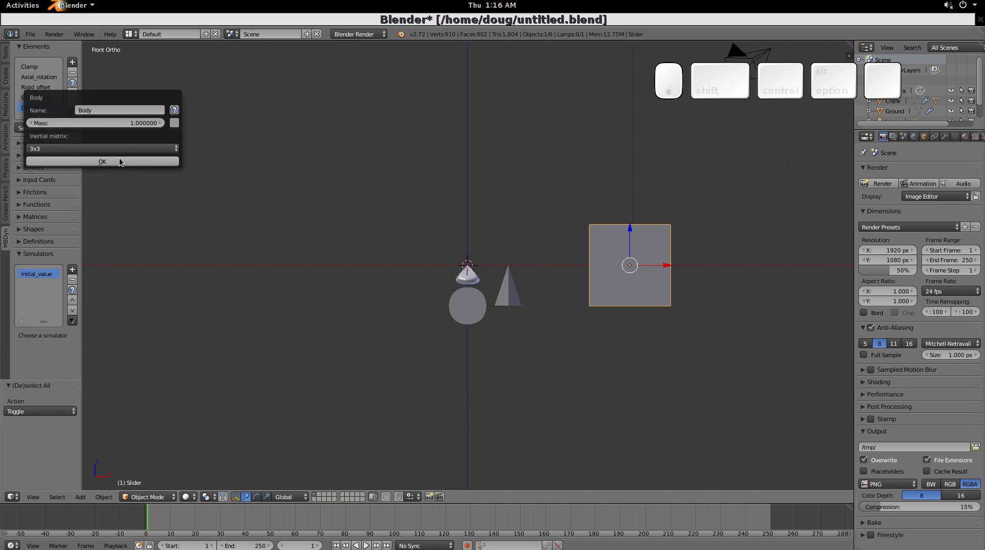
{"action": "left_click", "coordinate": [122, 160]}
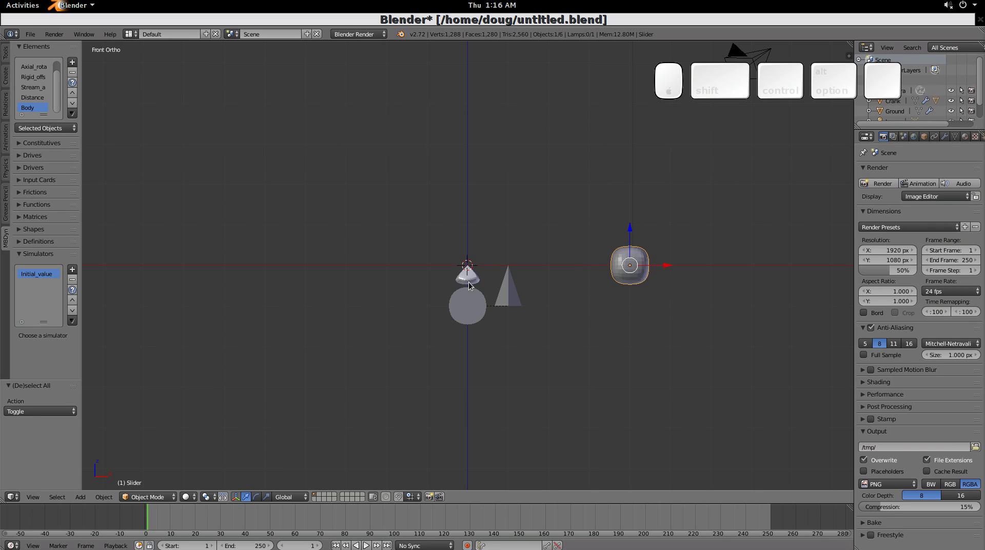
- Join the slider to the ground with an In plane joint
{"action": "right_click", "coordinate": [467, 276]}
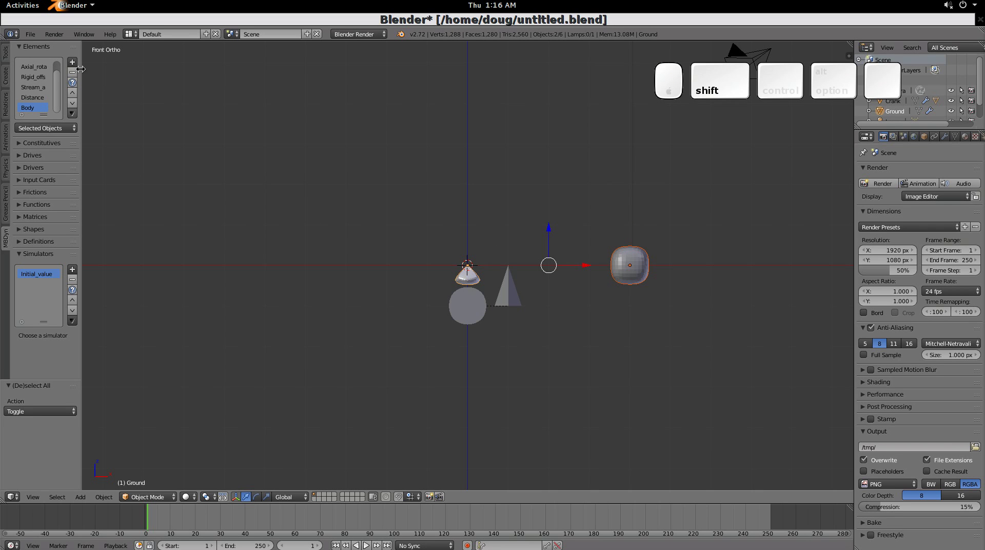
{"action": "left_click", "coordinate": [77, 62]}
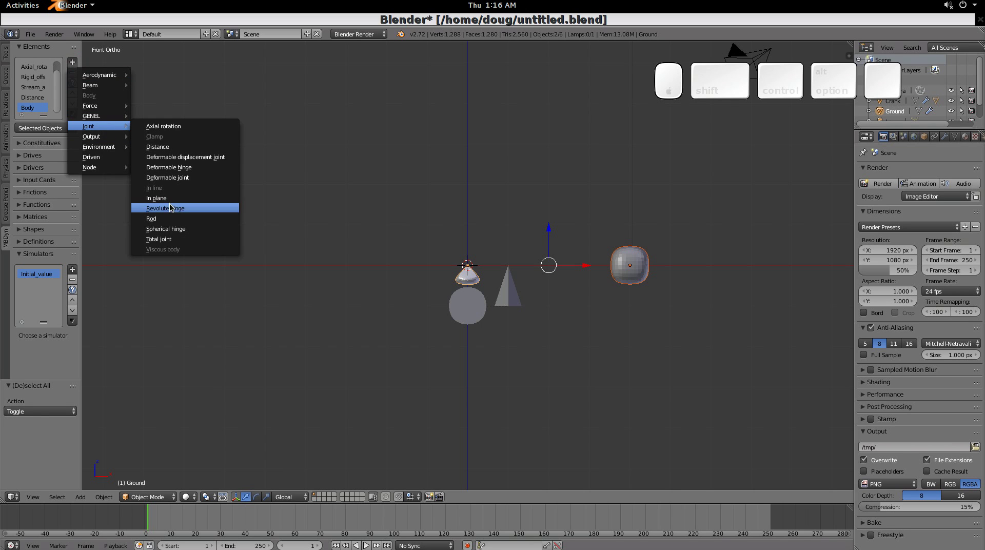
{"action": "left_click", "coordinate": [172, 200]}
{"action": "left_click", "coordinate": [176, 229]}
{"action": "left_click", "coordinate": [36, 275]}
{"action": "left_click", "coordinate": [50, 335]}
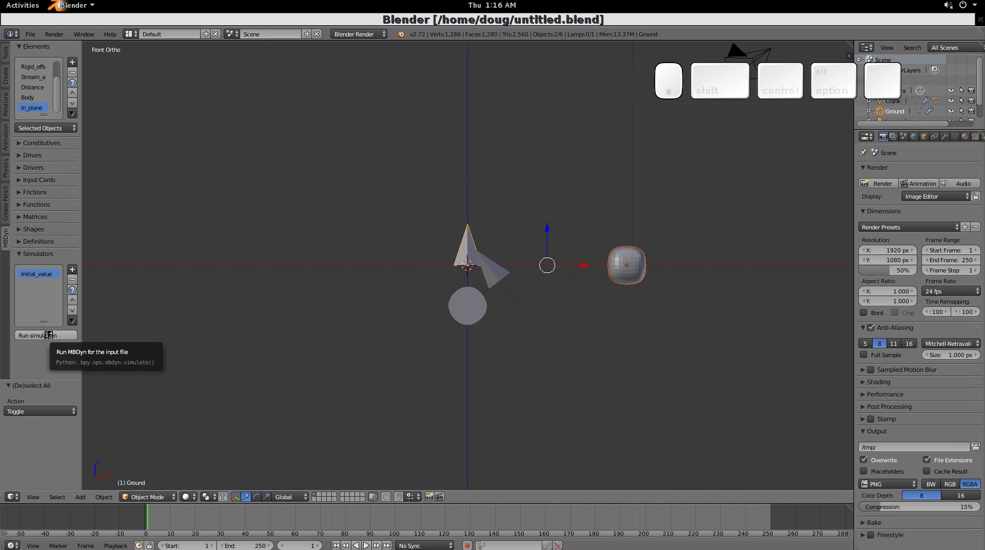
- Run the Initial_value MBDyn simulation of the crank-slider mechanism twice
{"action": "left_click", "coordinate": [53, 338]}
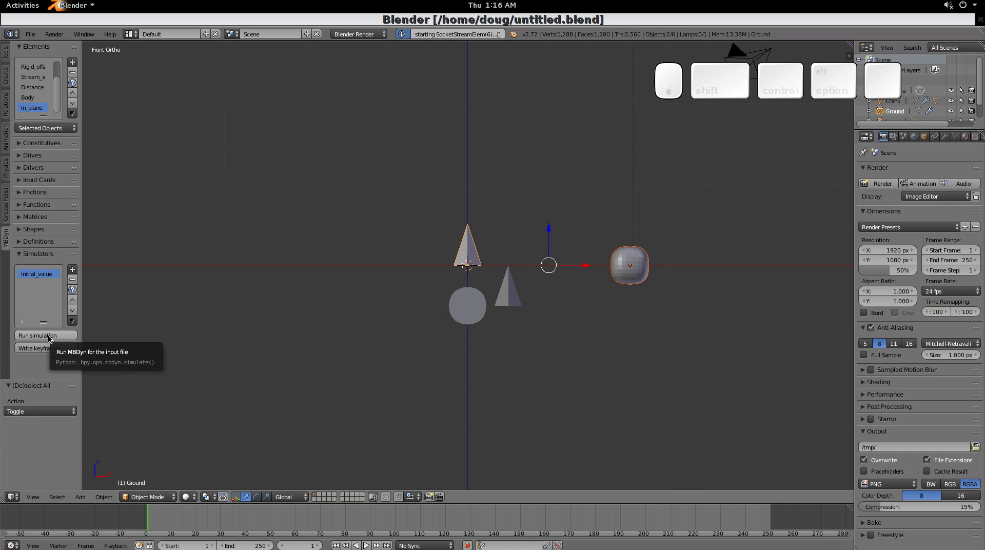
{"action": "left_click", "coordinate": [53, 339]}
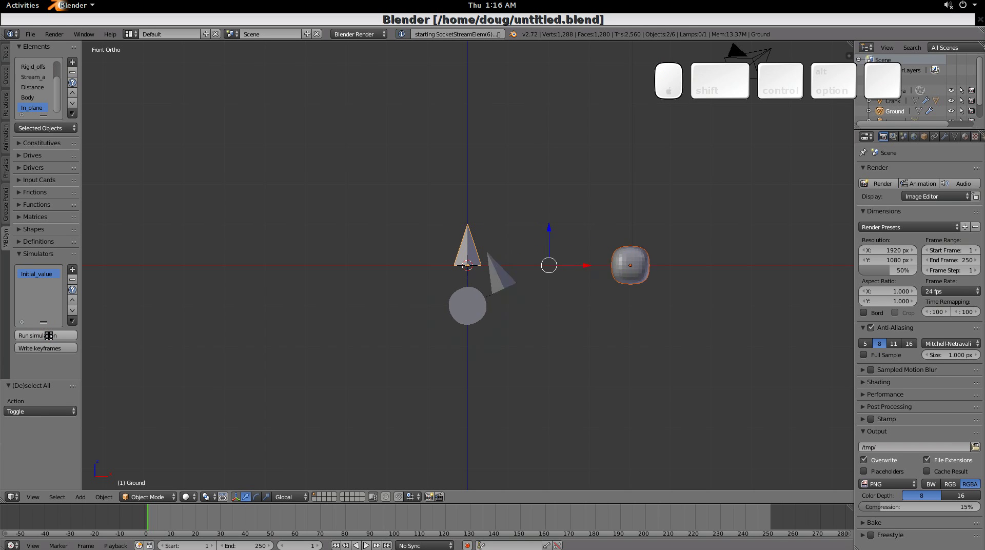
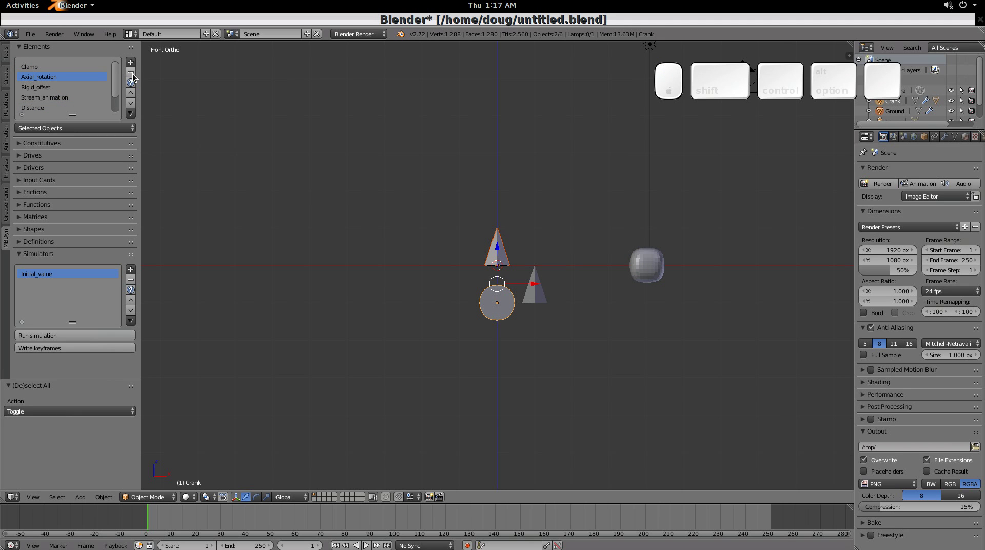
- Remove Axial_rotation and add a Revolute hinge joint between the crank and ground
{"action": "left_click", "coordinate": [135, 75]}
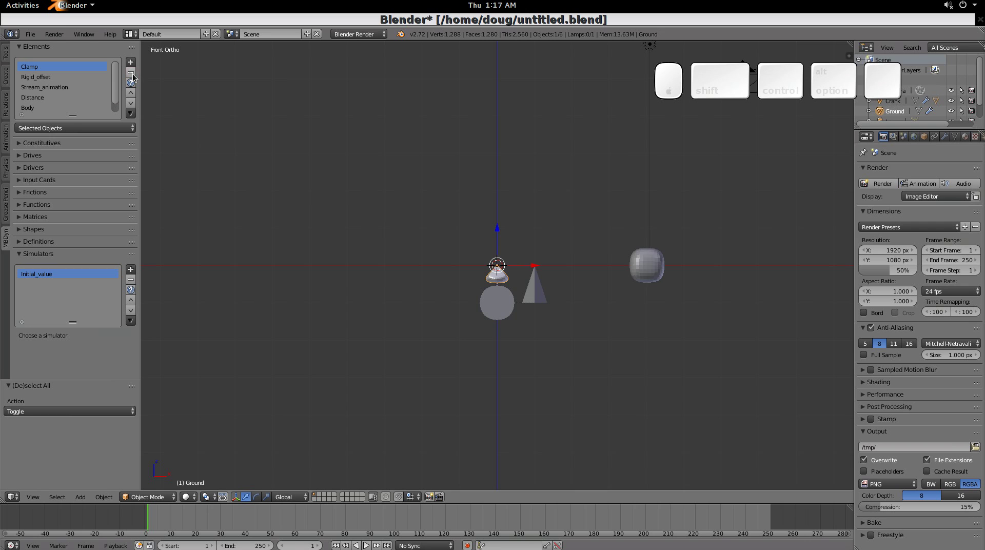
{"action": "right_click", "coordinate": [504, 312]}
{"action": "left_click", "coordinate": [136, 66]}
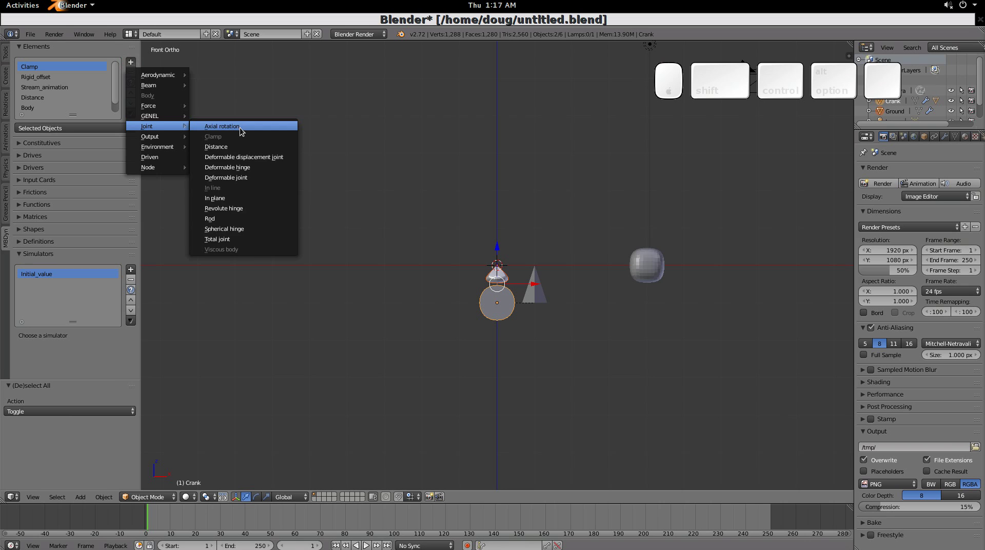
{"action": "left_click", "coordinate": [245, 212]}
{"action": "left_click", "coordinate": [253, 262]}
{"action": "right_click", "coordinate": [504, 283]}
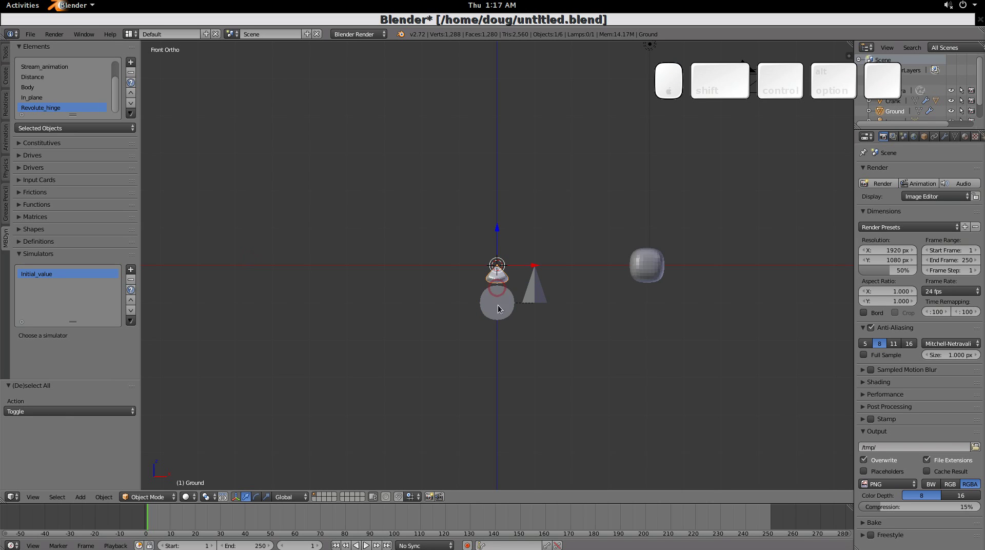
{"action": "right_click", "coordinate": [505, 320]}
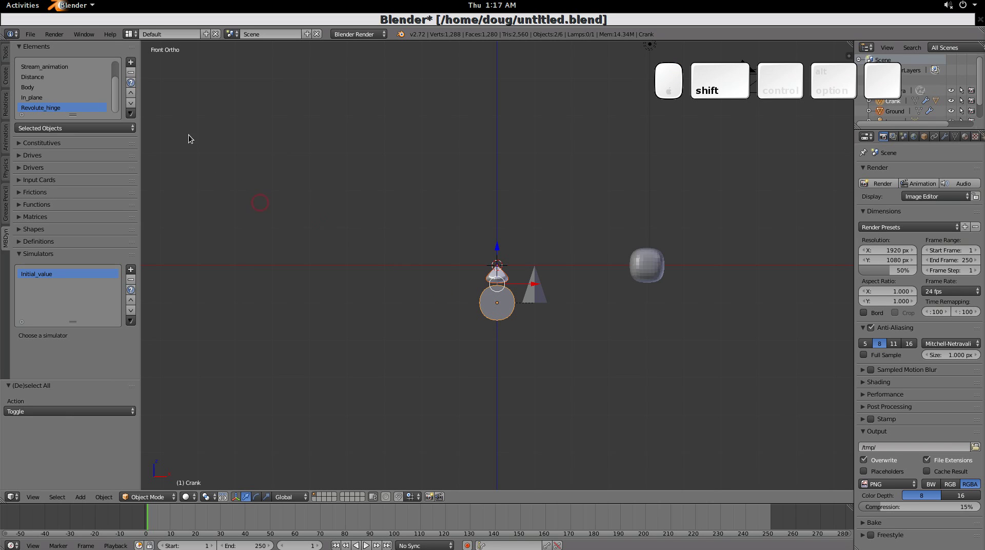
- Add a Structural internal couple with a new 3D template drive using Sine_drive on Drive-3
{"action": "left_click_drag", "start_coordinate": [135, 69], "coordinate": [154, 131]}
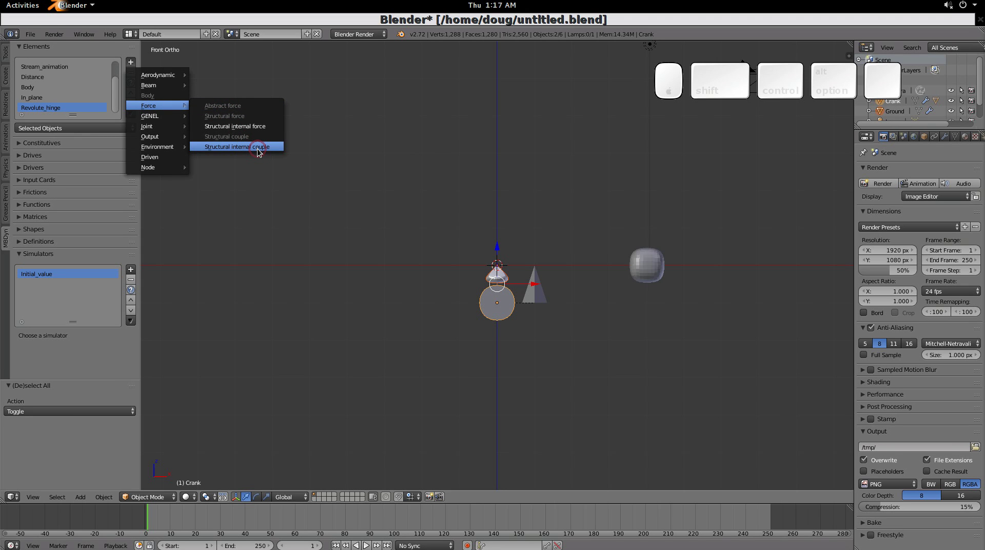
{"action": "left_click", "coordinate": [261, 152]}
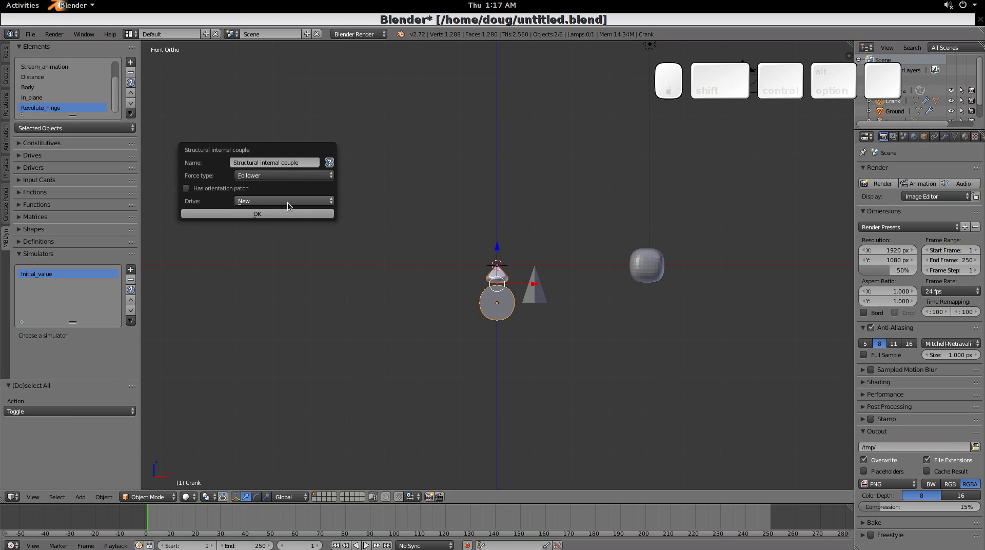
{"action": "left_click", "coordinate": [293, 205]}
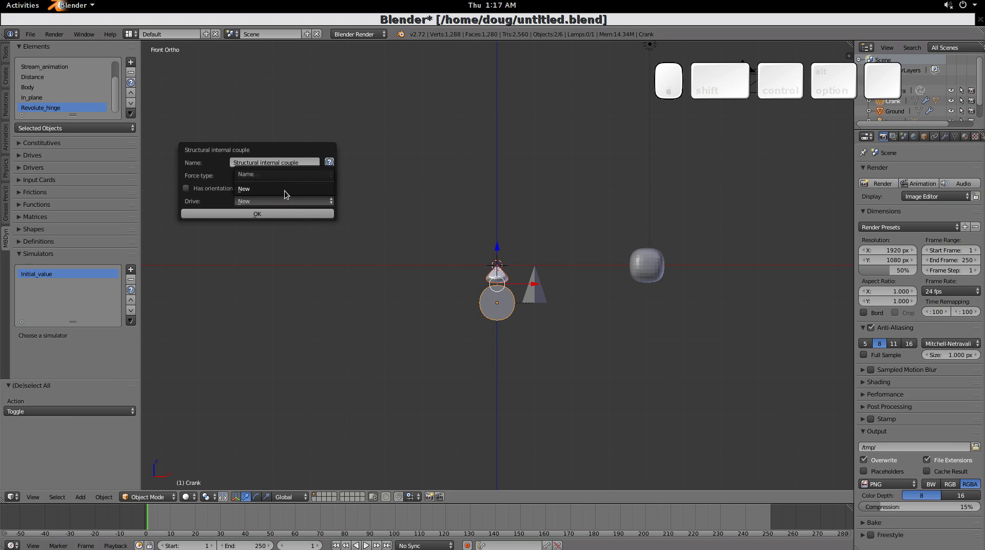
{"action": "left_click", "coordinate": [290, 192]}
{"action": "left_click", "coordinate": [281, 203]}
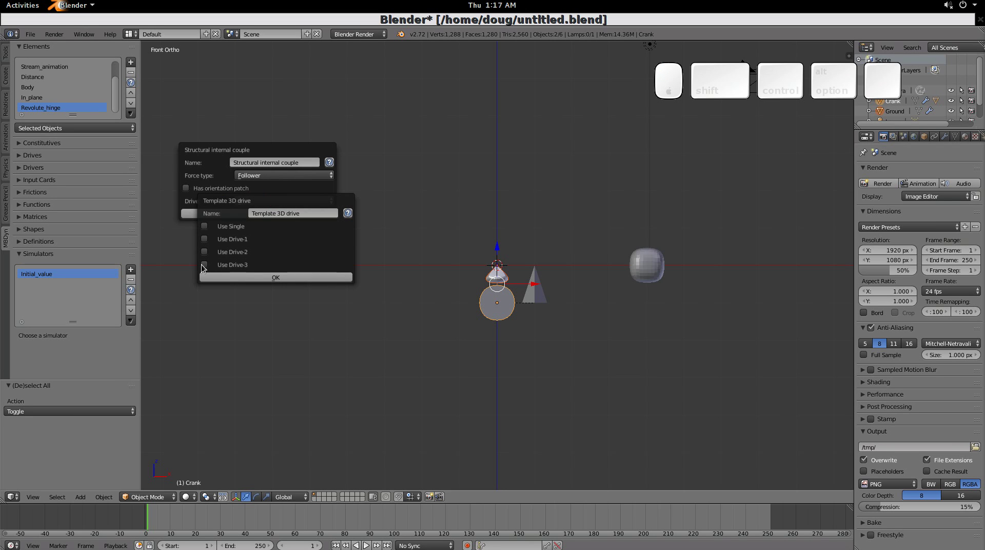
{"action": "left_click", "coordinate": [207, 268]}
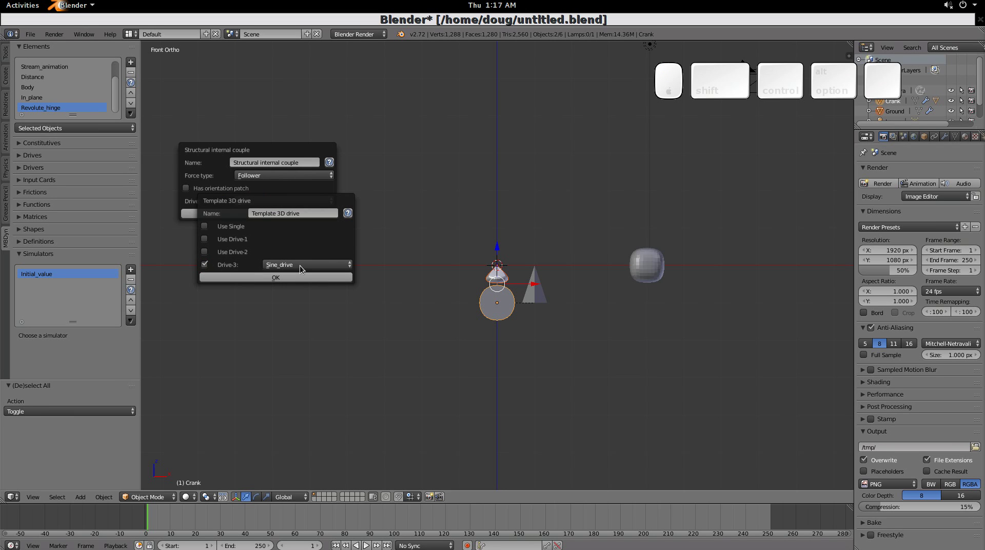
{"action": "left_click", "coordinate": [300, 282]}
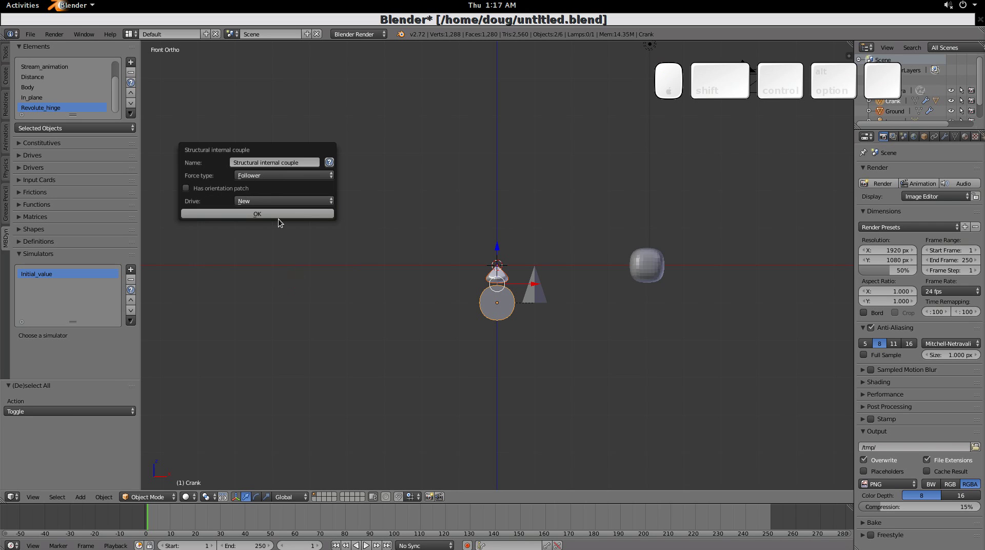
{"action": "left_click", "coordinate": [286, 217]}
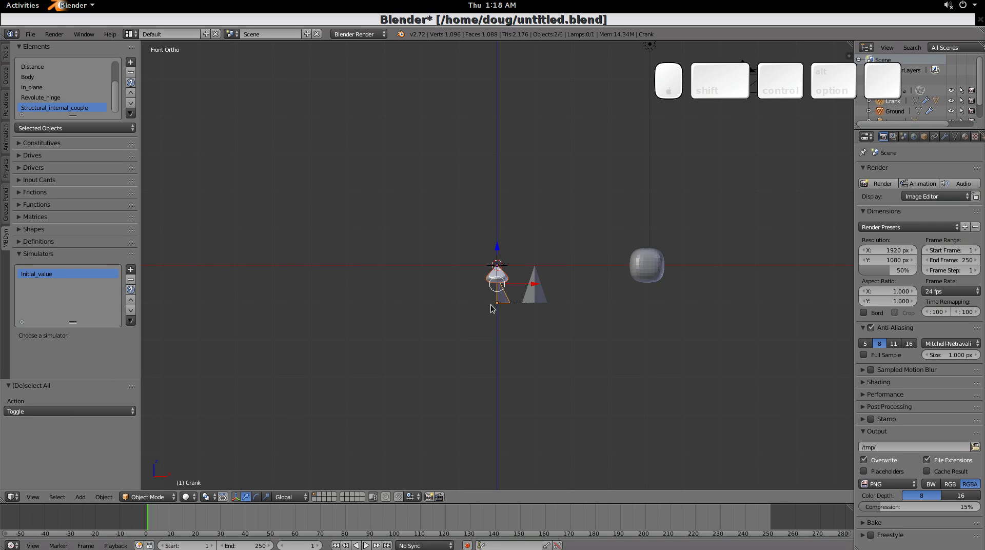
- Select the crank disc and add a Body element (Body.001) for it
{"action": "right_click", "coordinate": [507, 302]}
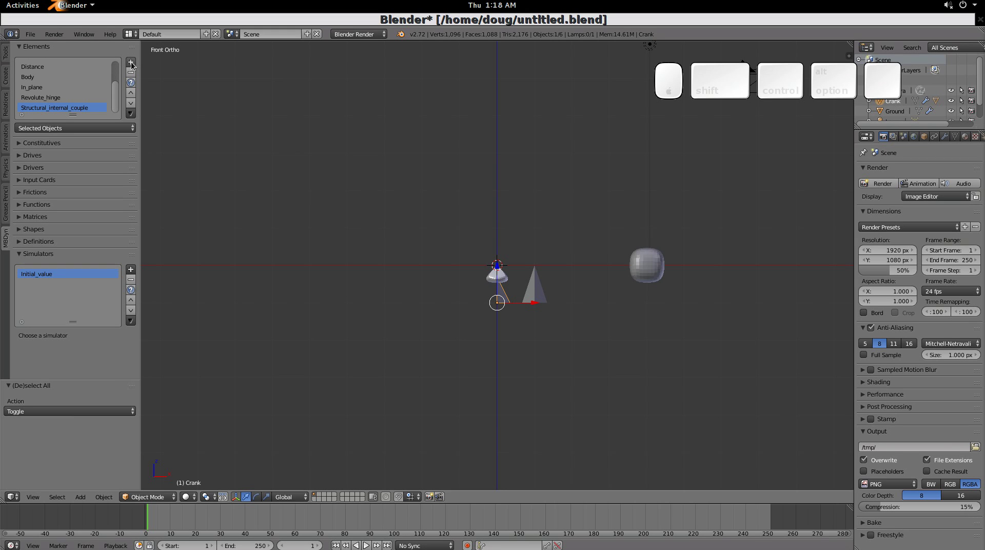
{"action": "left_click", "coordinate": [136, 66]}
{"action": "left_click", "coordinate": [164, 101]}
{"action": "left_click", "coordinate": [166, 166]}
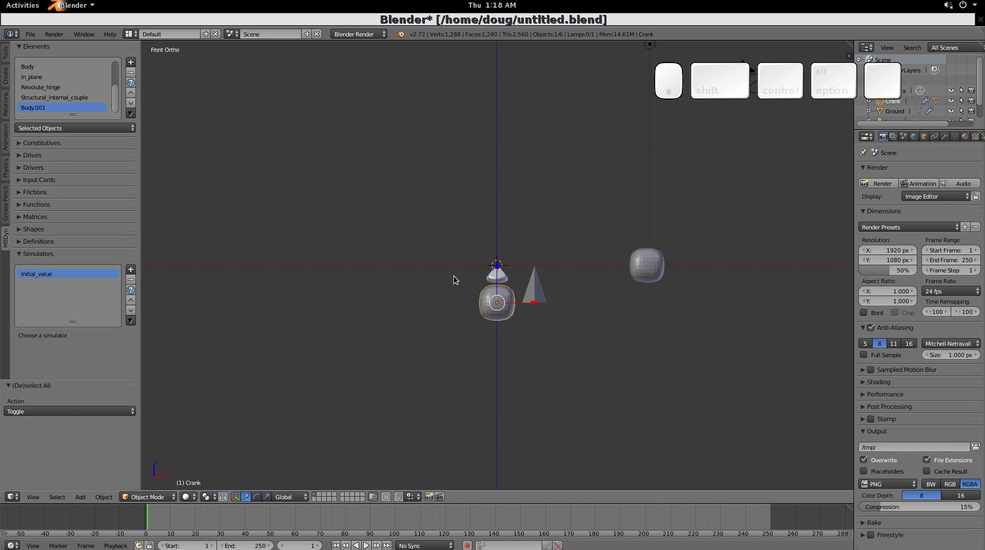
- Run the MBDyn simulation with the Initial_value simulator
{"action": "left_click", "coordinate": [91, 274]}
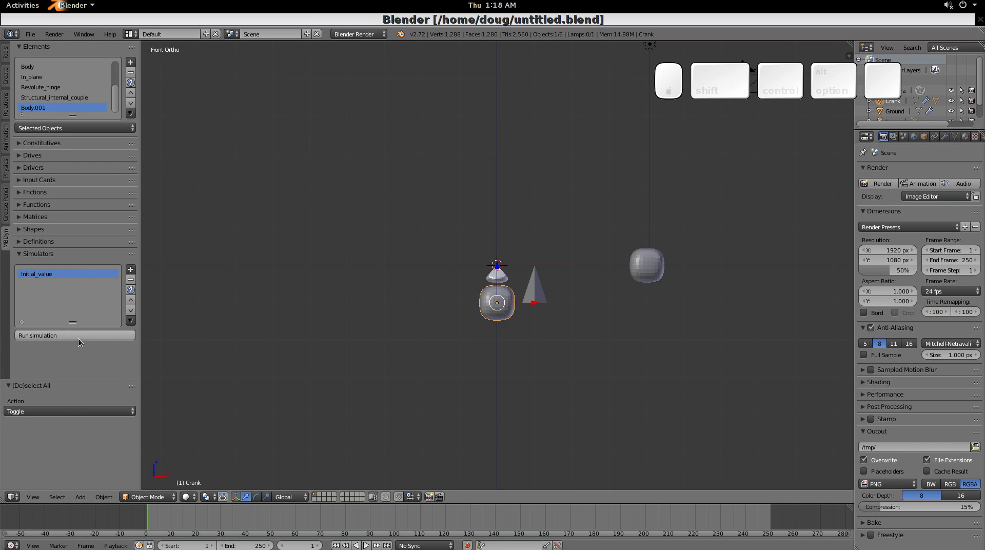
{"action": "left_click", "coordinate": [79, 337]}
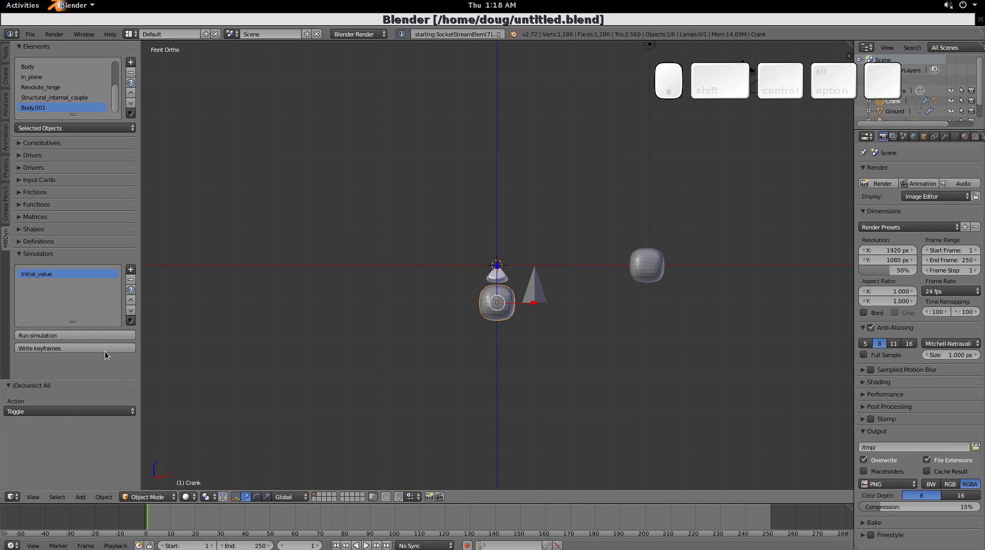
{"action": "left_click", "coordinate": [52, 338]}
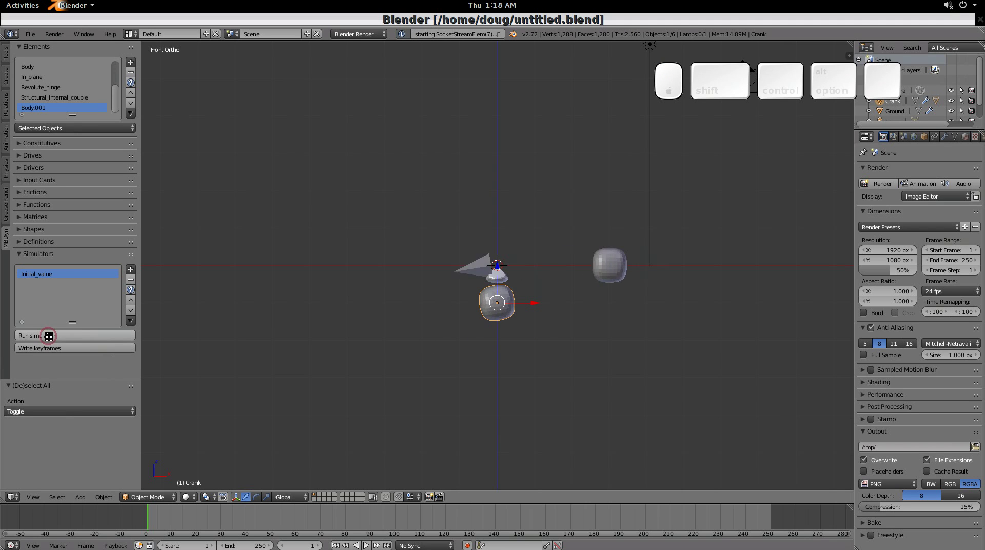
- Select the arm in the viewport and add its couple, body and revolute hinge elements
{"action": "key", "text": "Escape"}
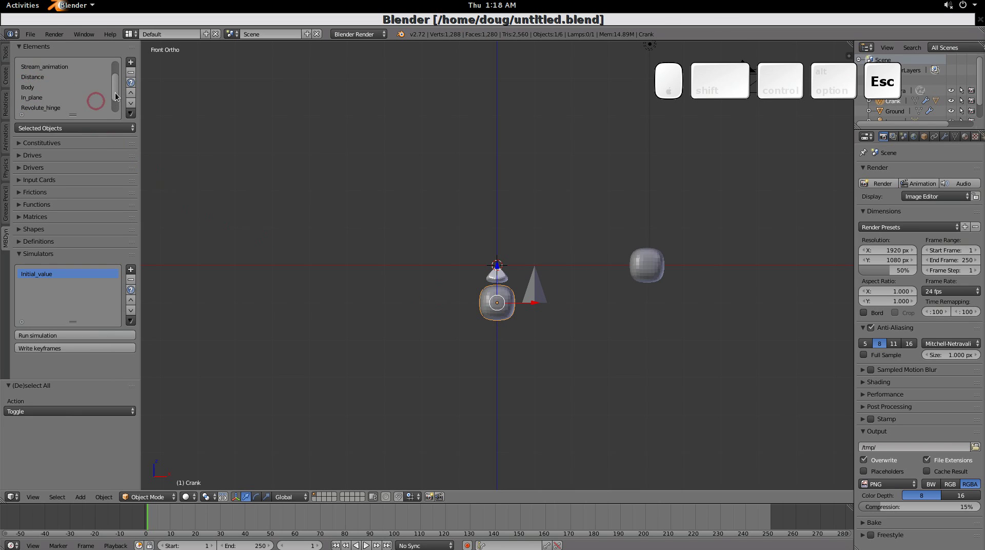
{"action": "left_click_drag", "start_coordinate": [116, 101], "coordinate": [538, 294]}
{"action": "left_click_drag", "start_coordinate": [538, 294], "coordinate": [503, 262]}
{"action": "key", "text": "shift+9"}
{"action": "key", "text": "shift+Return"}
{"action": "key", "text": "shift+Escape"}
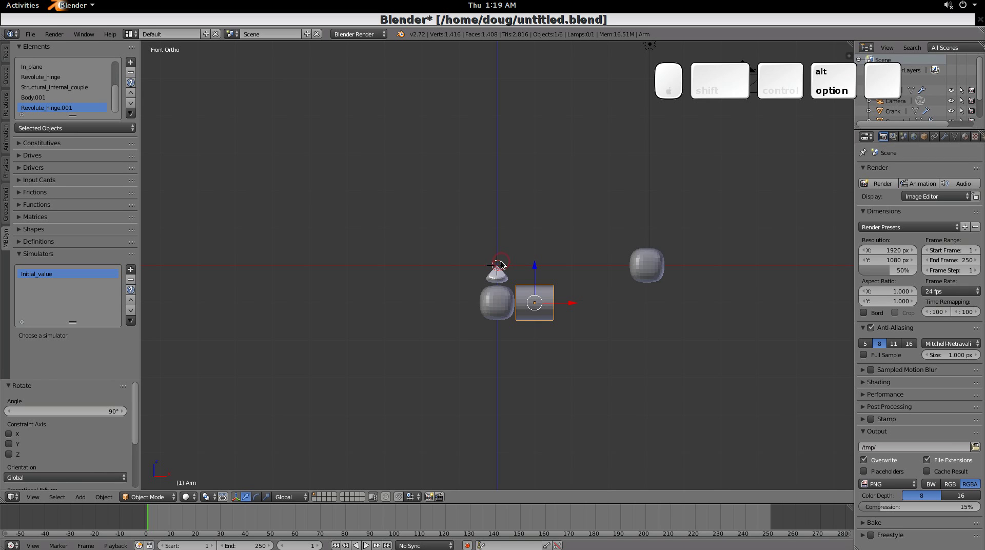
- Rotate the arm 90 degrees about the X axis
{"action": "key", "text": "alt+r"}
{"action": "key", "text": "r"}
{"action": "key", "text": "x"}
{"action": "key", "text": "0"}
{"action": "key", "text": "Return"}
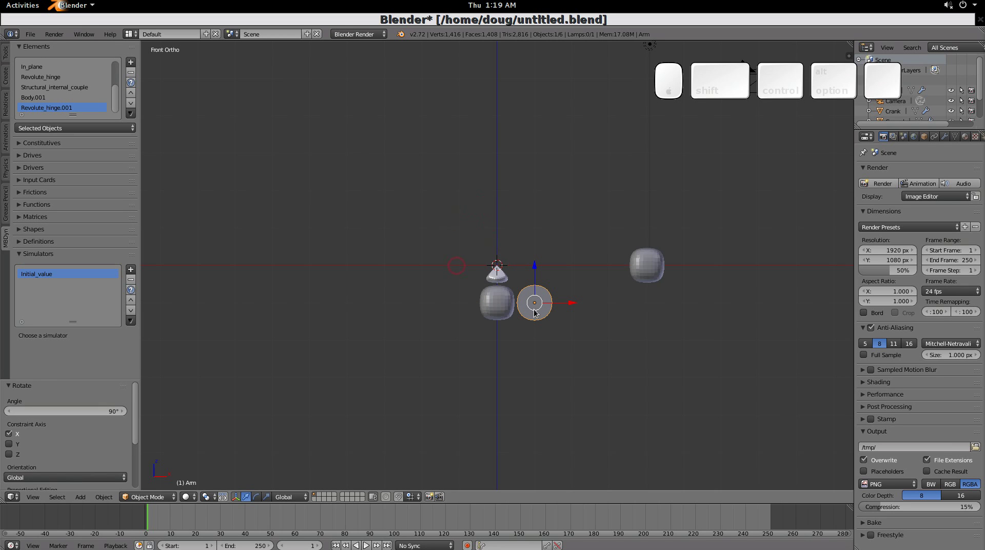
{"action": "left_click_drag", "start_coordinate": [137, 74], "coordinate": [157, 99]}
{"action": "left_click_drag", "start_coordinate": [158, 99], "coordinate": [160, 169]}
- Remove the In_plane element and rerun the Initial_value simulation
{"action": "left_click", "coordinate": [160, 169]}
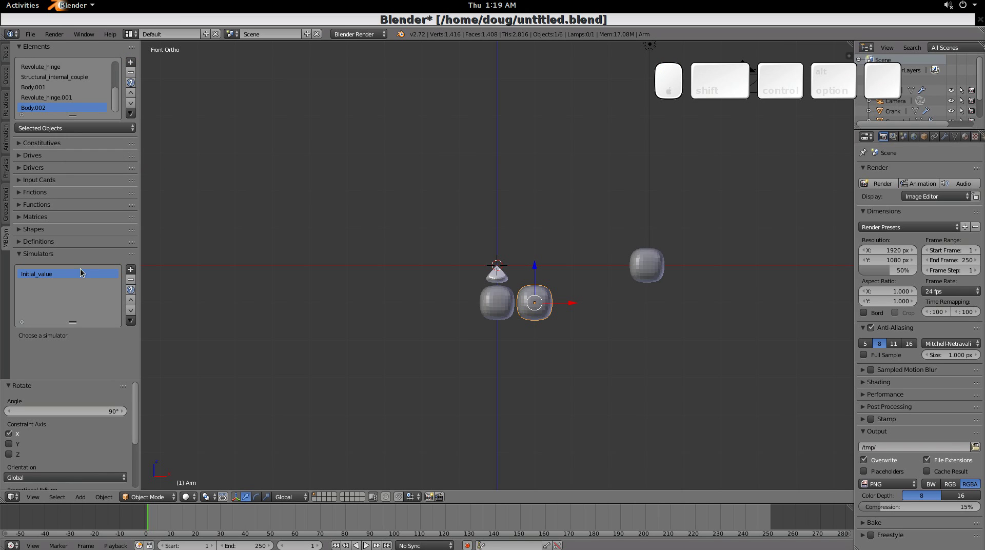
{"action": "left_click", "coordinate": [81, 275]}
{"action": "left_click", "coordinate": [90, 337]}
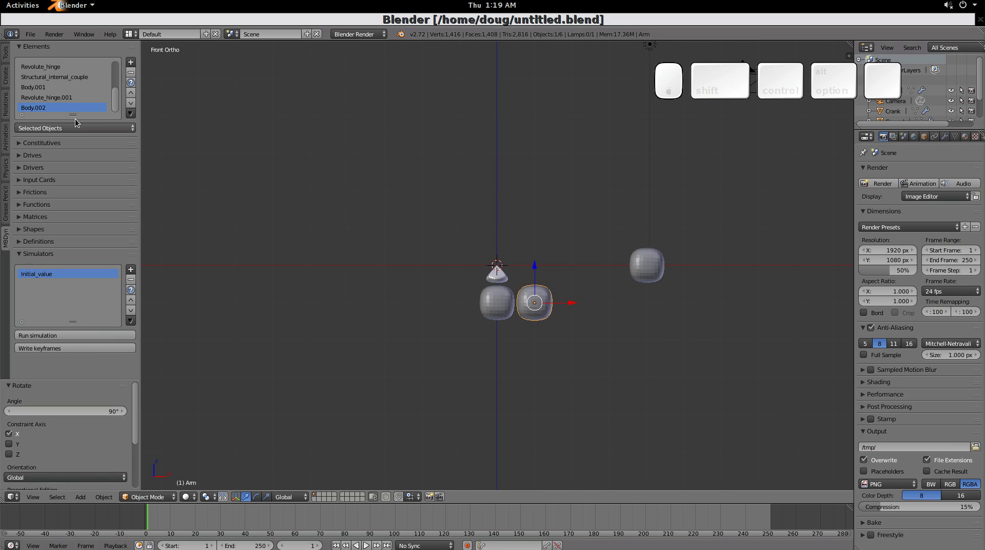
{"action": "left_click_drag", "start_coordinate": [118, 106], "coordinate": [45, 76]}
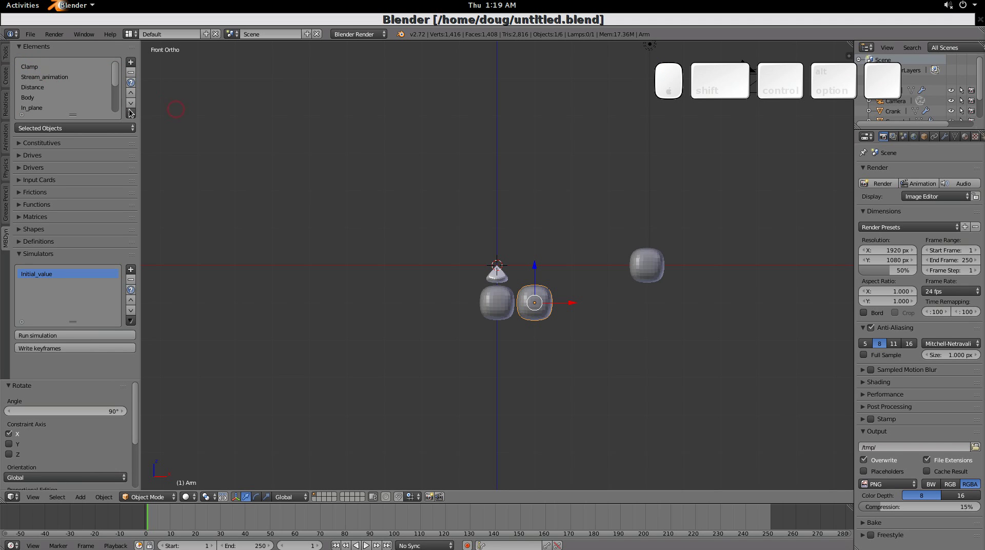
{"action": "left_click_drag", "start_coordinate": [117, 87], "coordinate": [85, 338]}
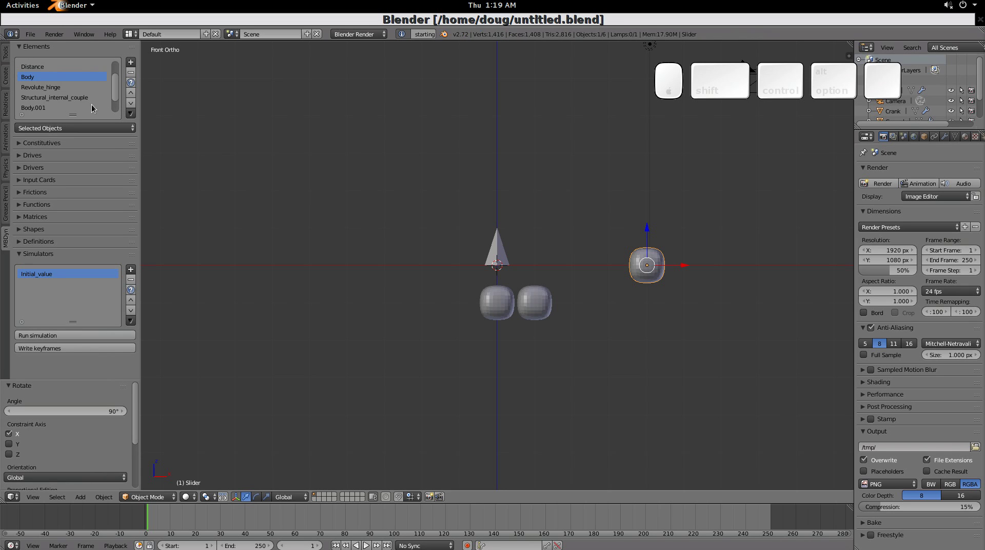
- Add a Gravity element with a new Template 3D drive and Drive-3 enabled
{"action": "left_click", "coordinate": [137, 61]}
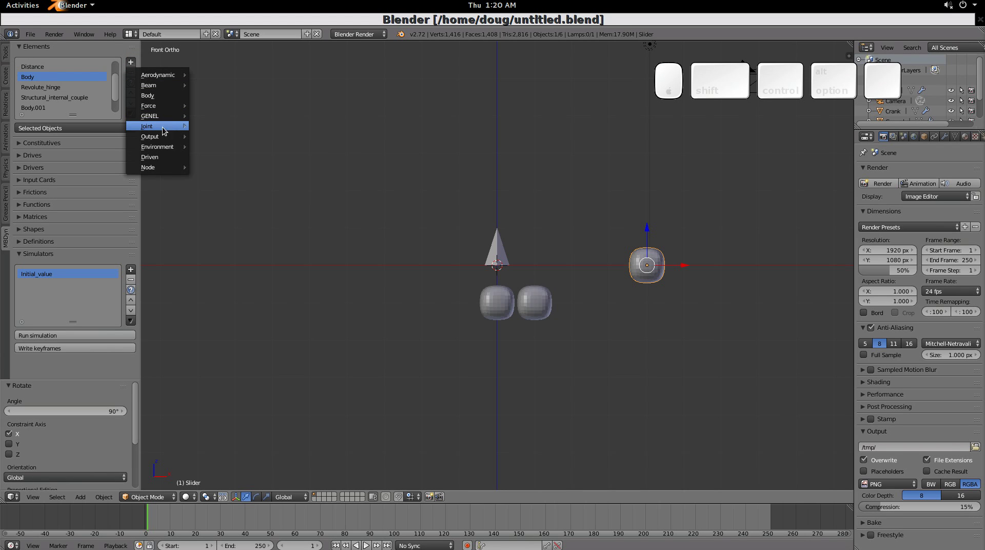
{"action": "left_click", "coordinate": [229, 160]}
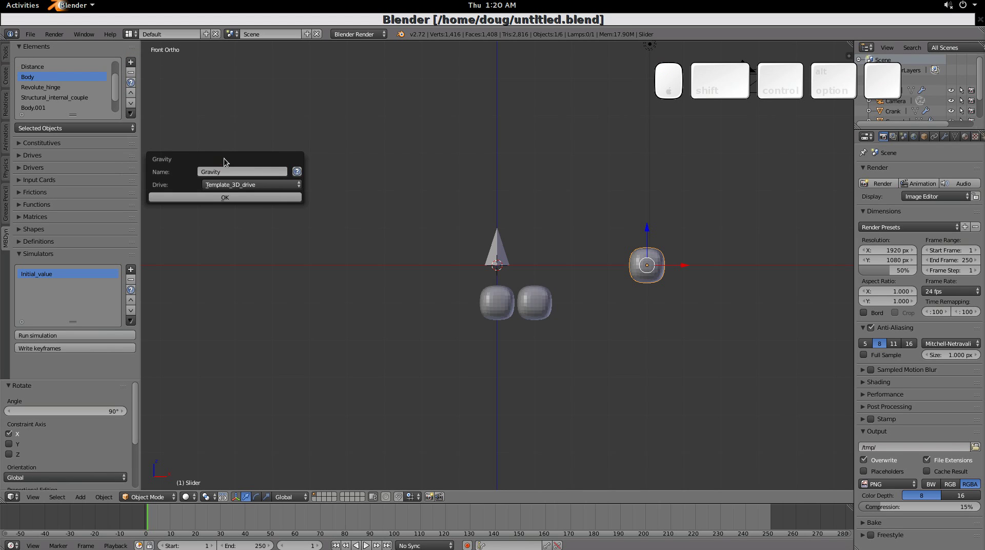
{"action": "left_click", "coordinate": [279, 188]}
{"action": "left_click", "coordinate": [253, 164]}
{"action": "left_click", "coordinate": [253, 164]}
{"action": "left_click", "coordinate": [185, 229]}
- Give Drive-3 a new Constant drive of 9.81 and confirm the Gravity element
{"action": "left_click", "coordinate": [282, 228]}
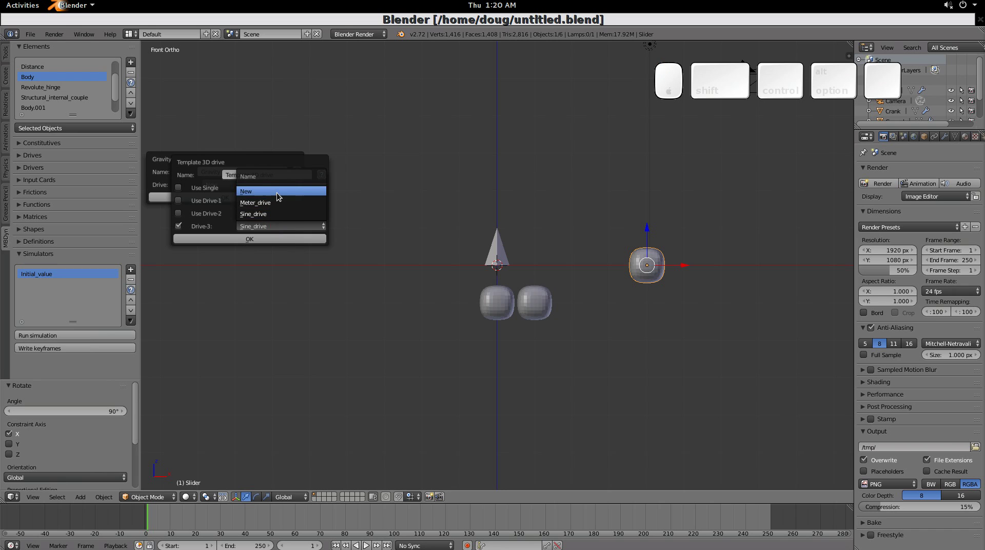
{"action": "left_click", "coordinate": [280, 196]}
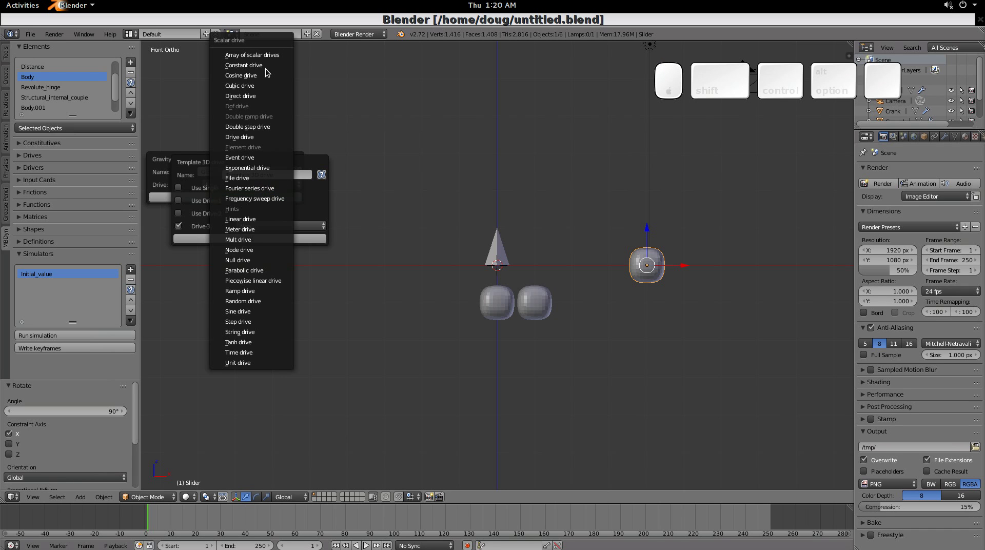
{"action": "left_click", "coordinate": [272, 68]}
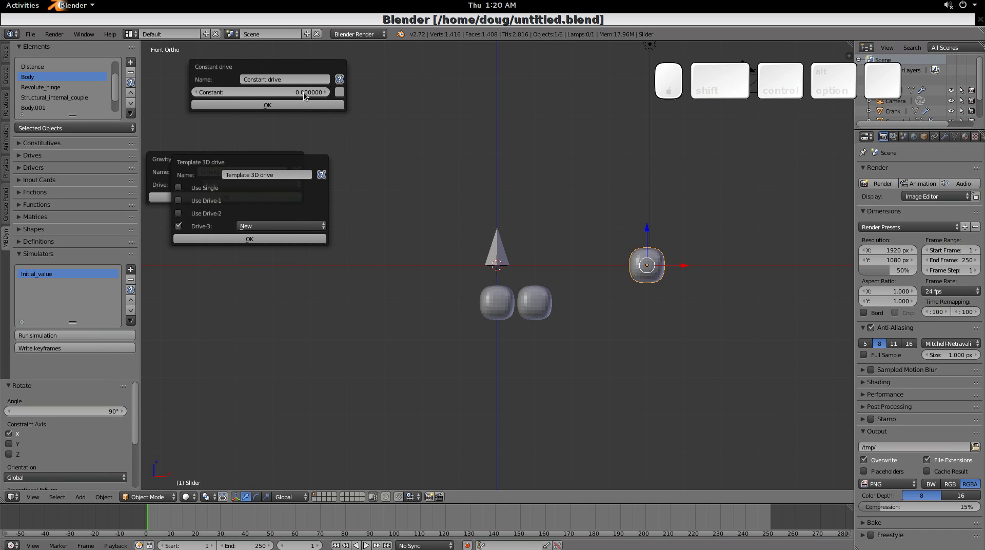
{"action": "left_click", "coordinate": [307, 95]}
{"action": "key", "text": "9"}
{"action": "key", "text": "."}
{"action": "key", "text": "8"}
{"action": "key", "text": "1"}
{"action": "key", "text": "Return"}
{"action": "left_click", "coordinate": [303, 103]}
{"action": "left_click", "coordinate": [276, 238]}
{"action": "left_click", "coordinate": [247, 199]}
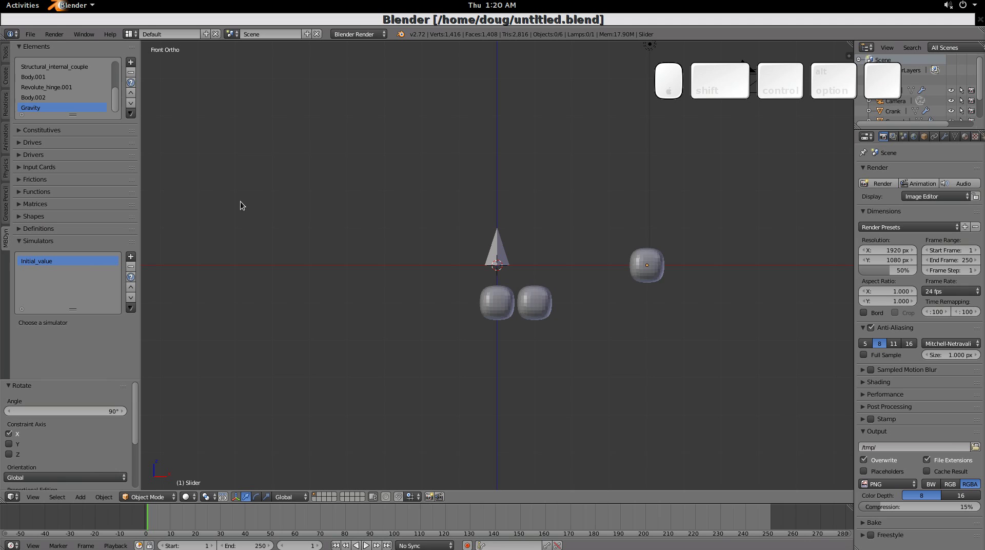
- Run the Initial_value simulation, then reopen the Gravity element's Template 3D drive
{"action": "left_click", "coordinate": [85, 262]}
{"action": "left_click", "coordinate": [84, 322]}
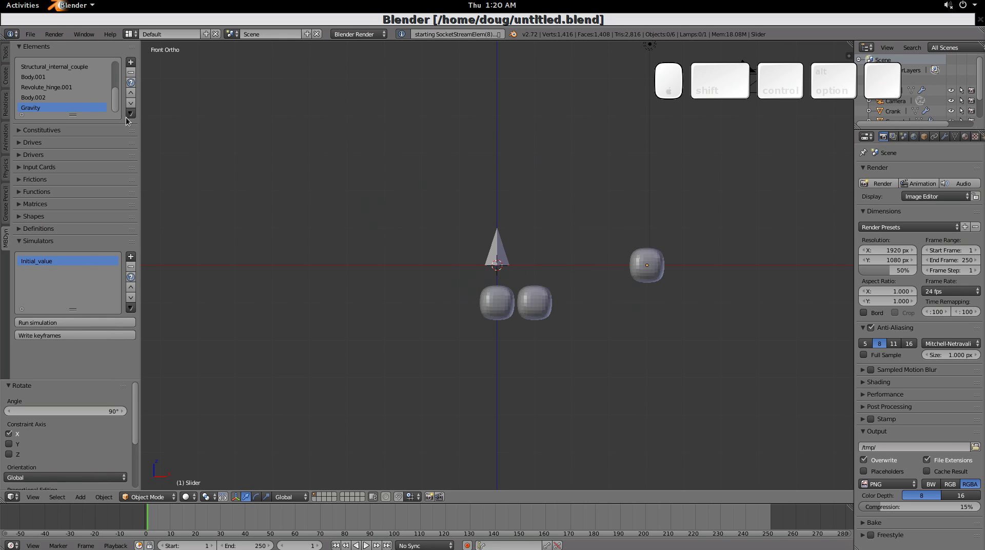
{"action": "left_click", "coordinate": [137, 119]}
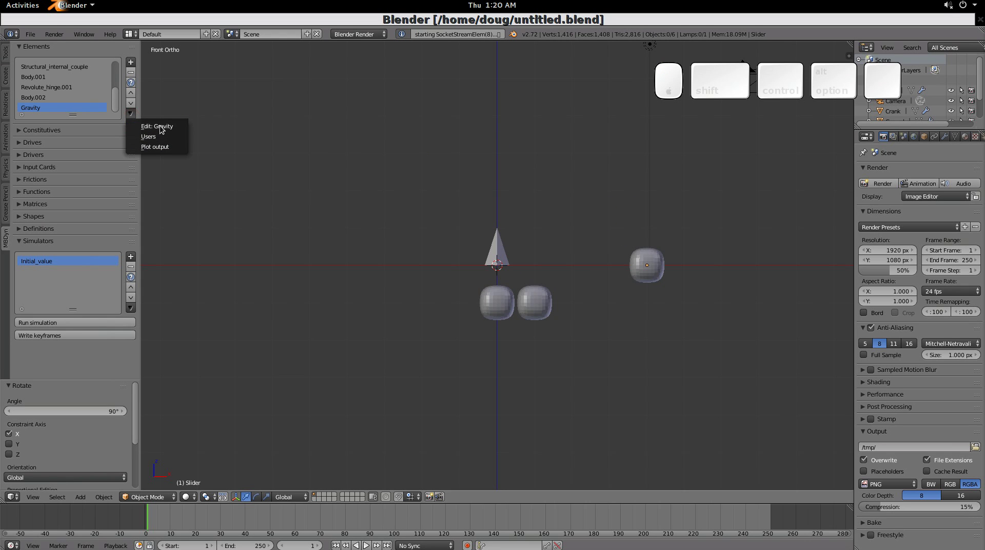
{"action": "left_click", "coordinate": [166, 129]}
{"action": "left_click", "coordinate": [216, 157]}
{"action": "left_click", "coordinate": [217, 133]}
- Change the gravity constant drive to -9.81 and make the Distance joint active
{"action": "left_click", "coordinate": [274, 198]}
{"action": "left_click", "coordinate": [263, 162]}
{"action": "left_click", "coordinate": [275, 187]}
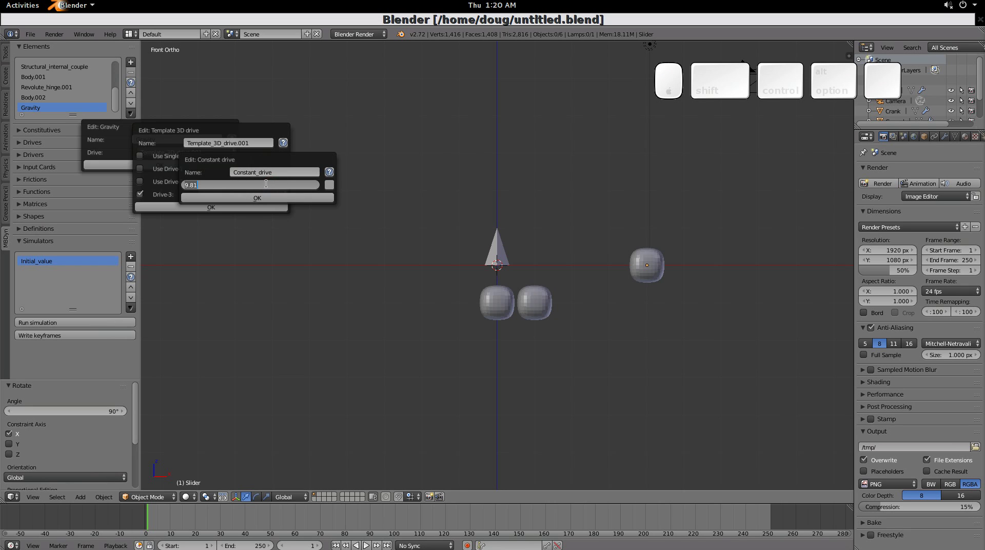
{"action": "left_click", "coordinate": [267, 184]}
{"action": "key", "text": "Left"}
{"action": "key", "text": "KP_Subtract"}
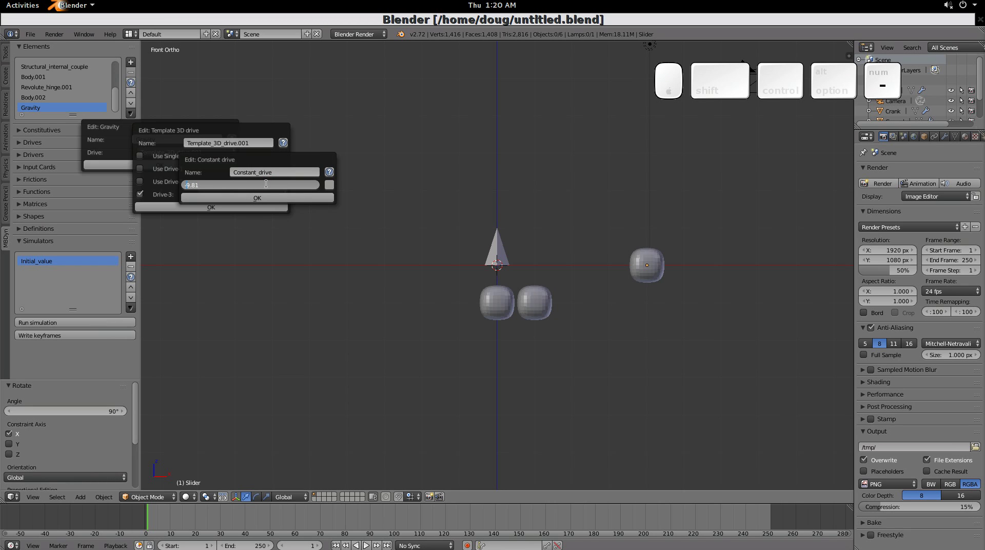
{"action": "left_click", "coordinate": [267, 196]}
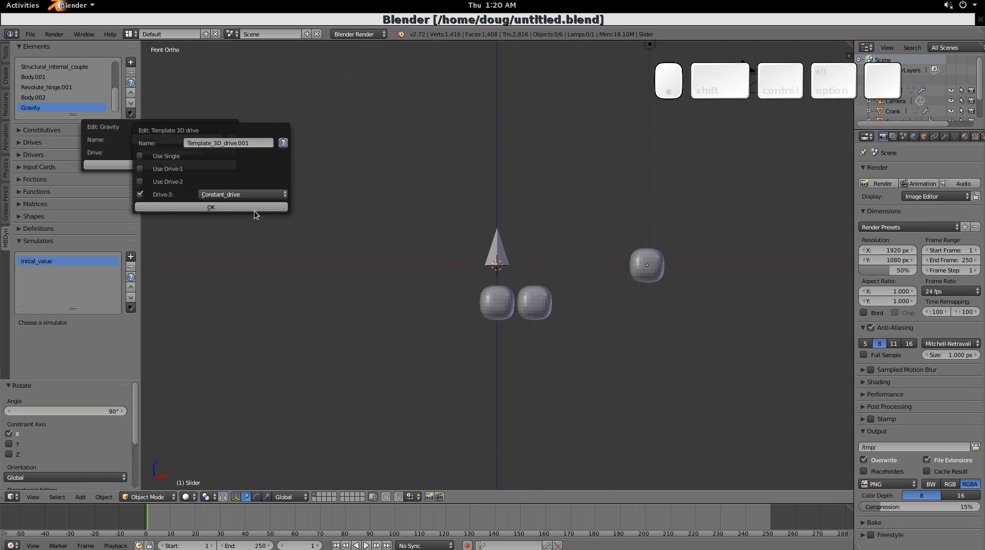
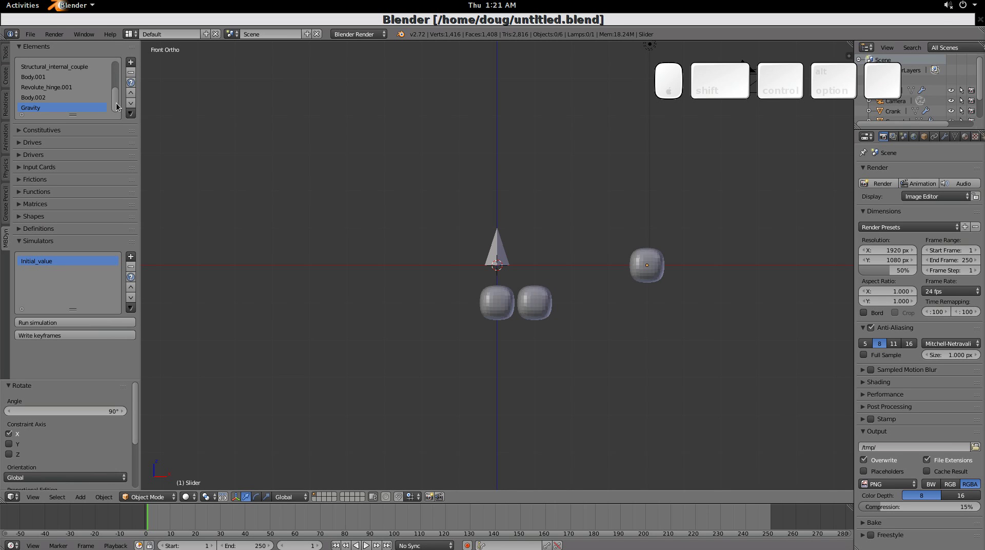
{"action": "left_click_drag", "start_coordinate": [120, 106], "coordinate": [31, 89]}
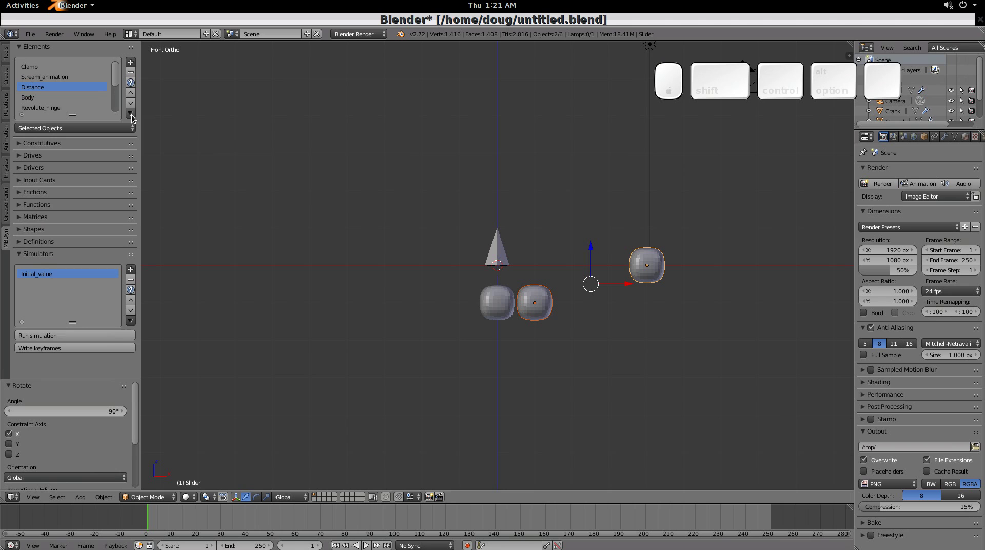
- Add a Driven element with a new String drive
{"action": "left_click", "coordinate": [135, 66]}
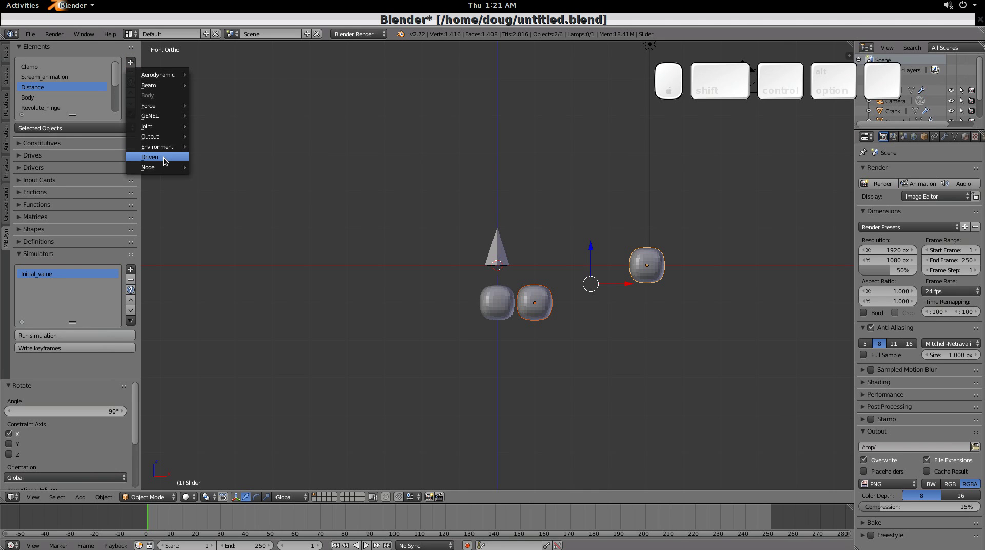
{"action": "left_click", "coordinate": [168, 160]}
{"action": "left_click", "coordinate": [192, 189]}
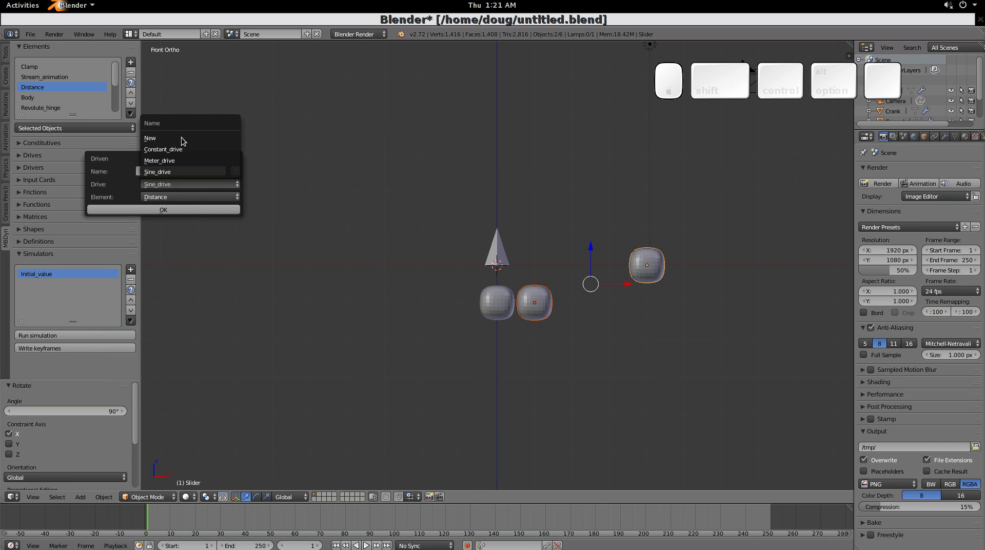
{"action": "left_click", "coordinate": [185, 140]}
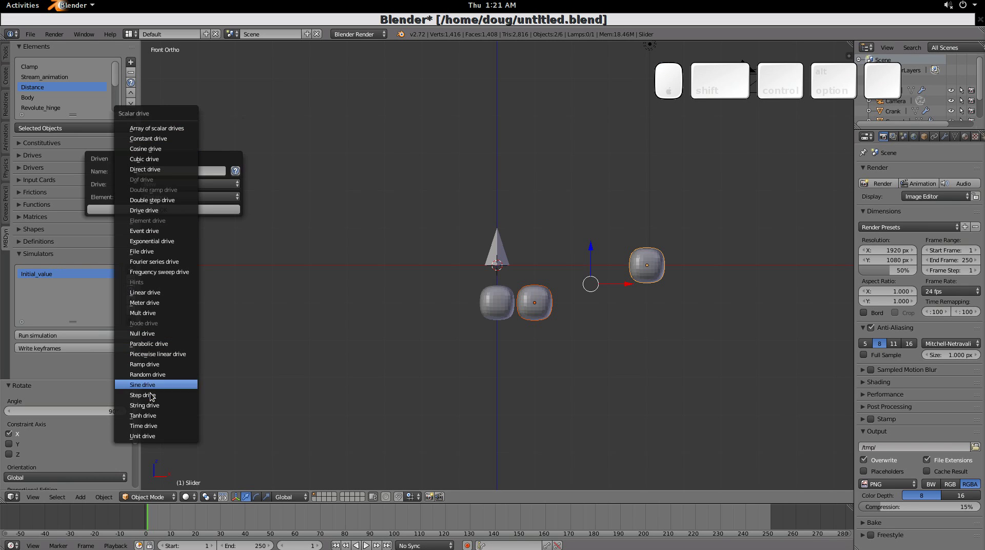
{"action": "left_click", "coordinate": [157, 407]}
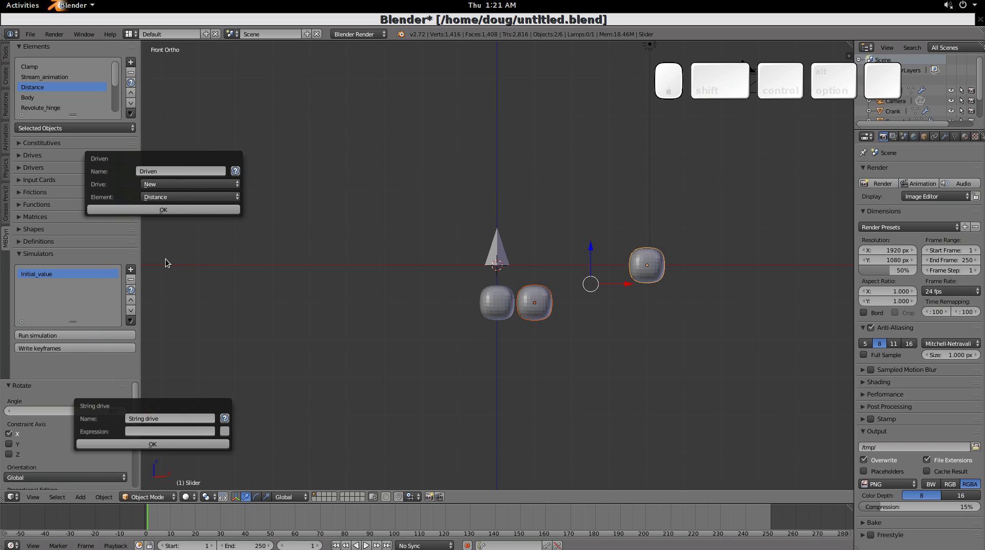
- Set the string drive expression to Time<5.0 and confirm the Driven element on the Distance joint
{"action": "left_click", "coordinate": [156, 431]}
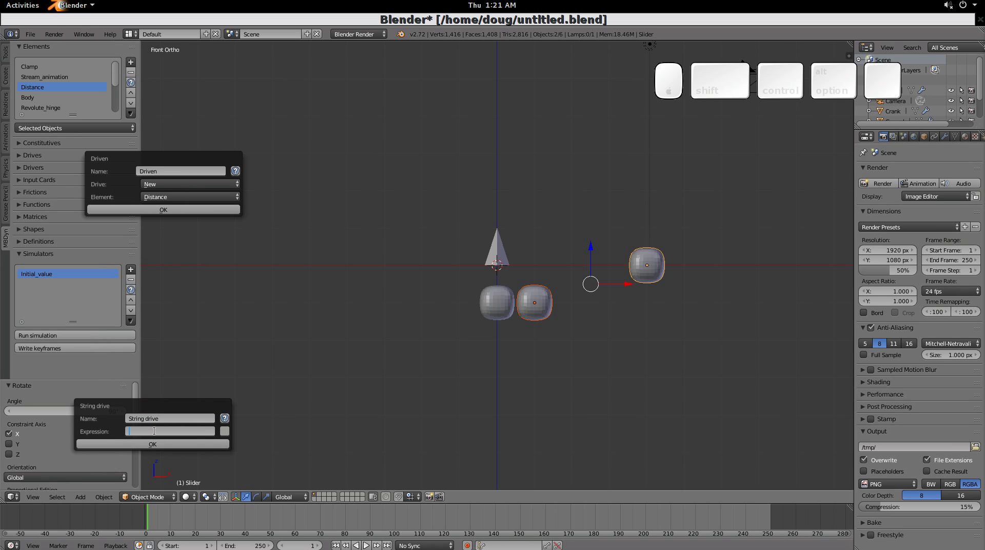
{"action": "key", "text": "shift+t"}
{"action": "key", "text": "shift+i"}
{"action": "key", "text": "shift+m"}
{"action": "key", "text": "shift+e"}
{"action": "key", "text": "shift+,"}
{"action": "key", "text": "5"}
{"action": "key", "text": "."}
{"action": "key", "text": "0"}
{"action": "key", "text": "Return"}
{"action": "left_click", "coordinate": [159, 447]}
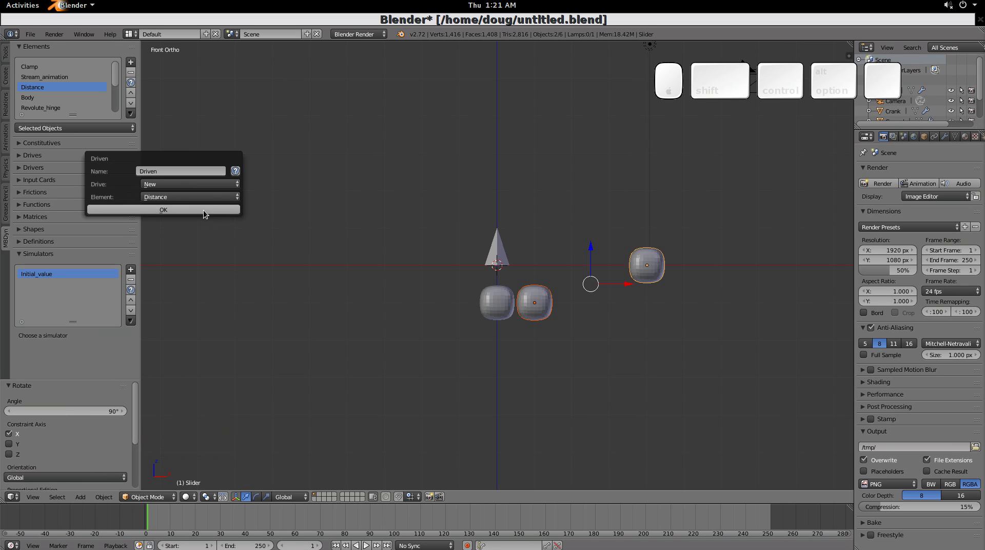
{"action": "left_click", "coordinate": [207, 210]}
{"action": "left_click", "coordinate": [46, 261]}
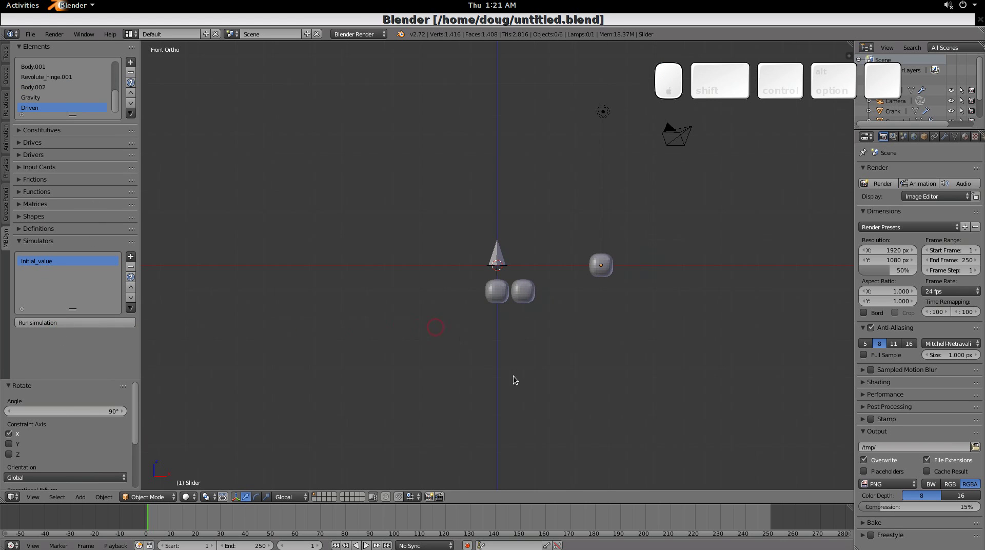
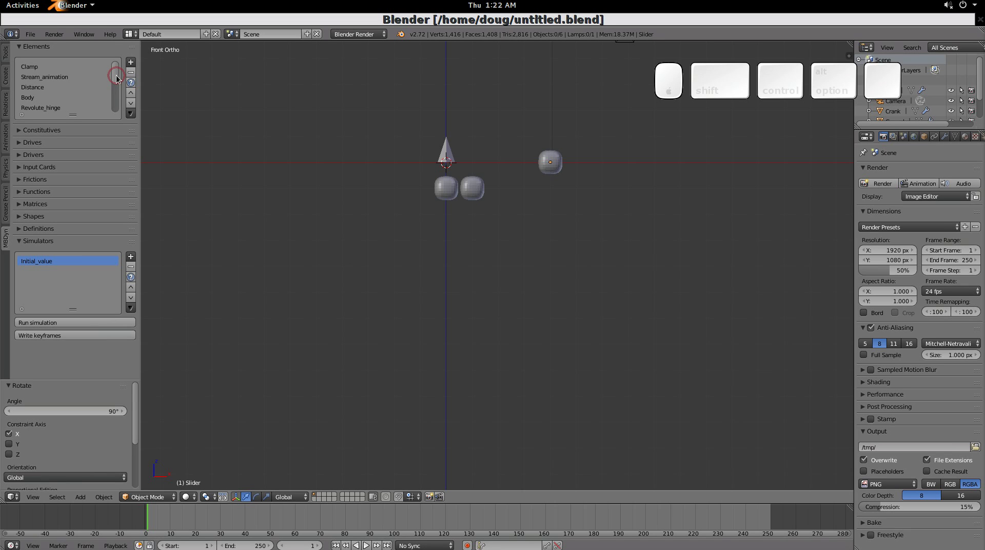
- Select the crank object in the viewport and element list
{"action": "left_click_drag", "start_coordinate": [120, 78], "coordinate": [136, 76]}
{"action": "left_click_drag", "start_coordinate": [562, 171], "coordinate": [232, 227]}
{"action": "left_click_drag", "start_coordinate": [156, 126], "coordinate": [233, 228]}
{"action": "left_click", "coordinate": [232, 228]}
- Rerun the Initial_value simulation and make Structural_internal_couple the active element
{"action": "left_click", "coordinate": [70, 275]}
{"action": "left_click", "coordinate": [72, 339]}
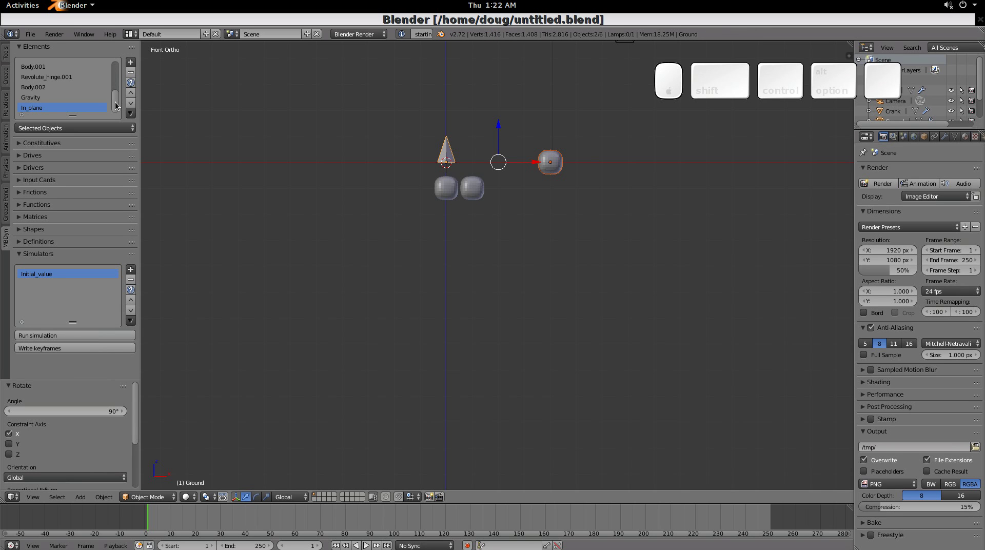
{"action": "left_click_drag", "start_coordinate": [121, 106], "coordinate": [68, 101]}
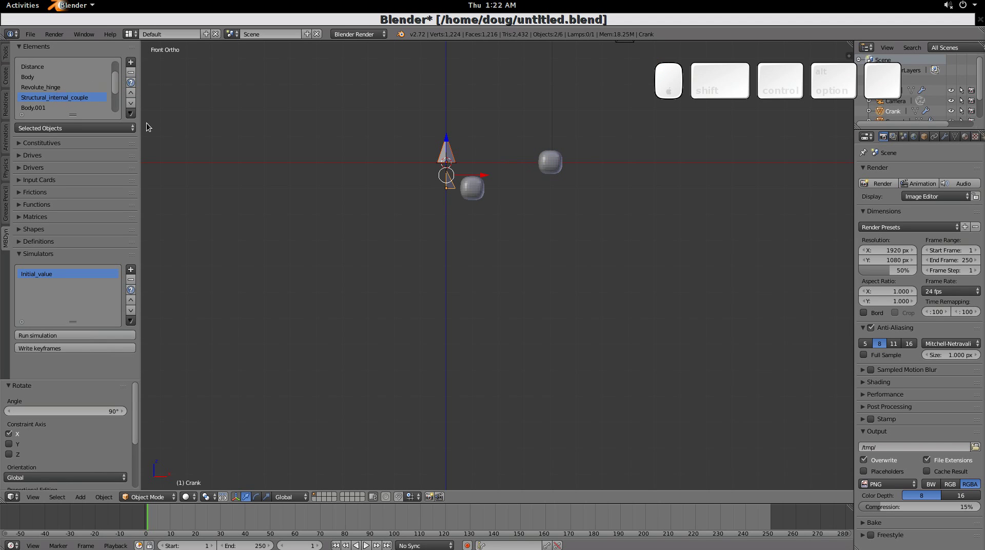
- Bring up the Structural_internal_couple element's edit form
{"action": "left_click", "coordinate": [138, 119]}
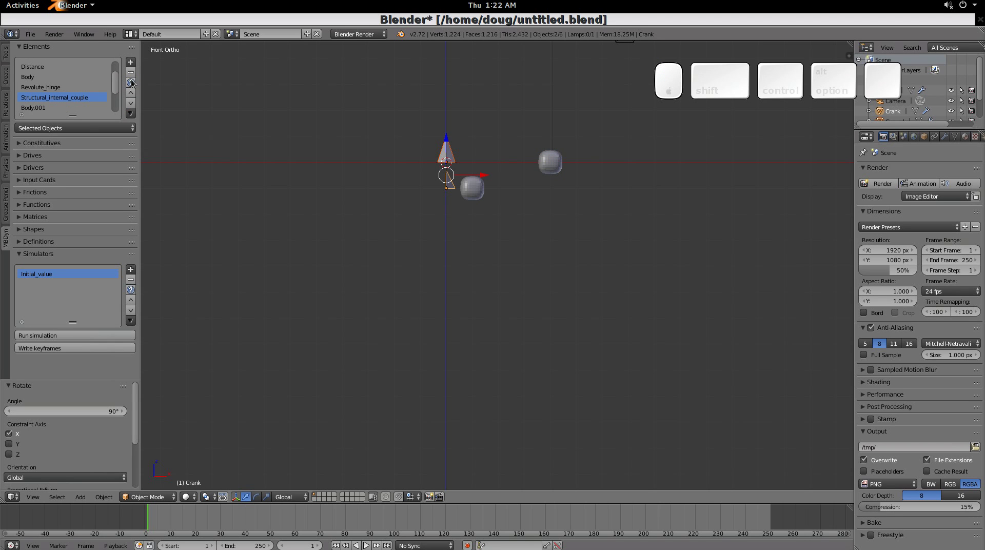
{"action": "left_click", "coordinate": [137, 67]}
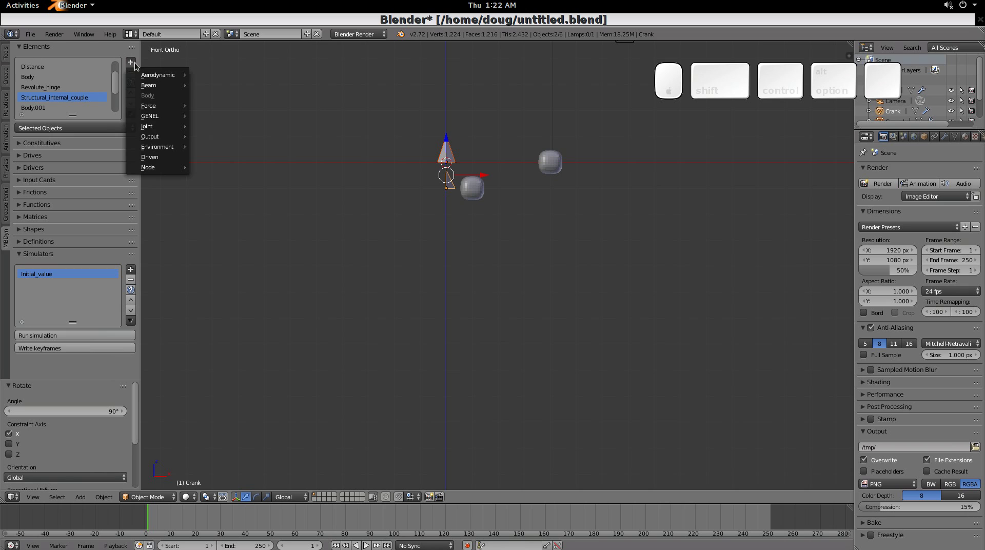
{"action": "left_click", "coordinate": [84, 99]}
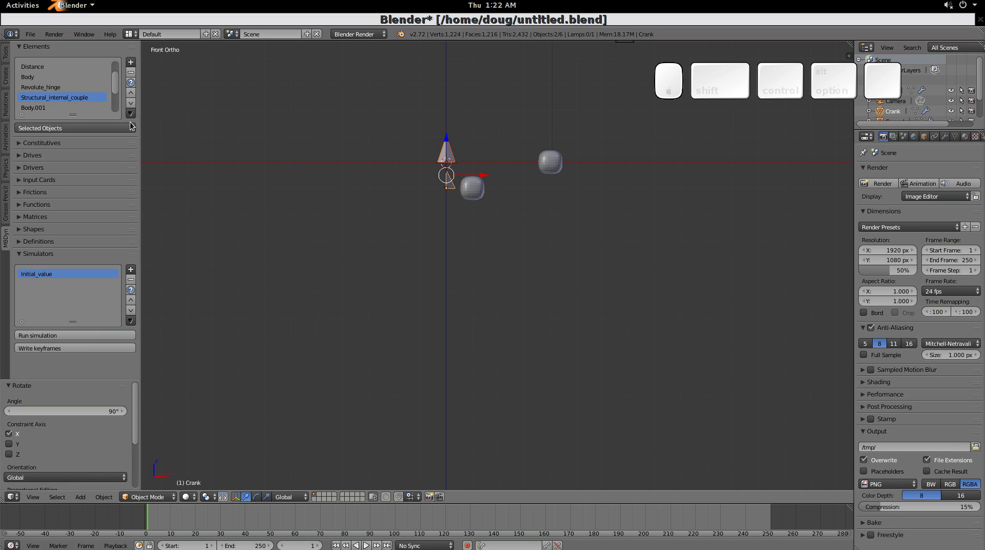
{"action": "left_click", "coordinate": [137, 120]}
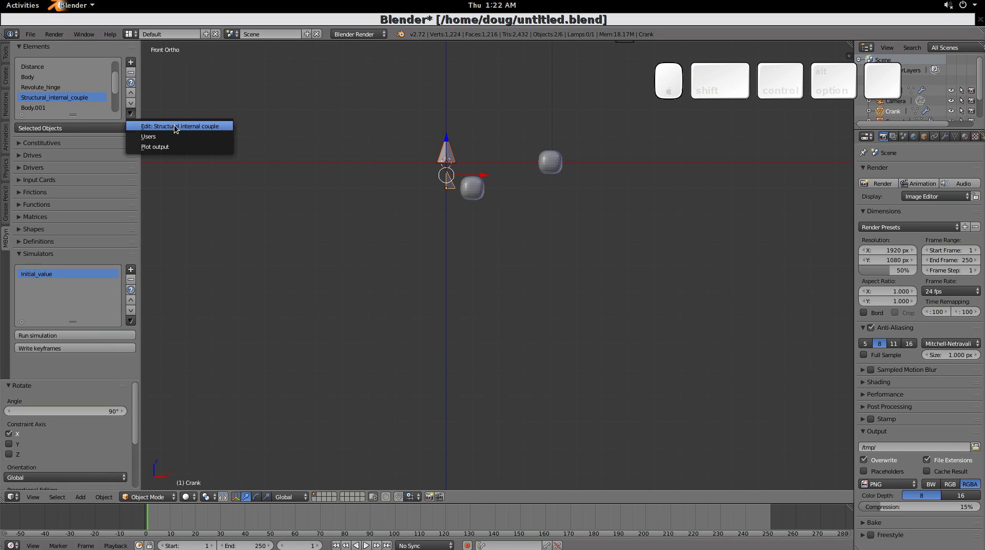
{"action": "left_click", "coordinate": [179, 129]}
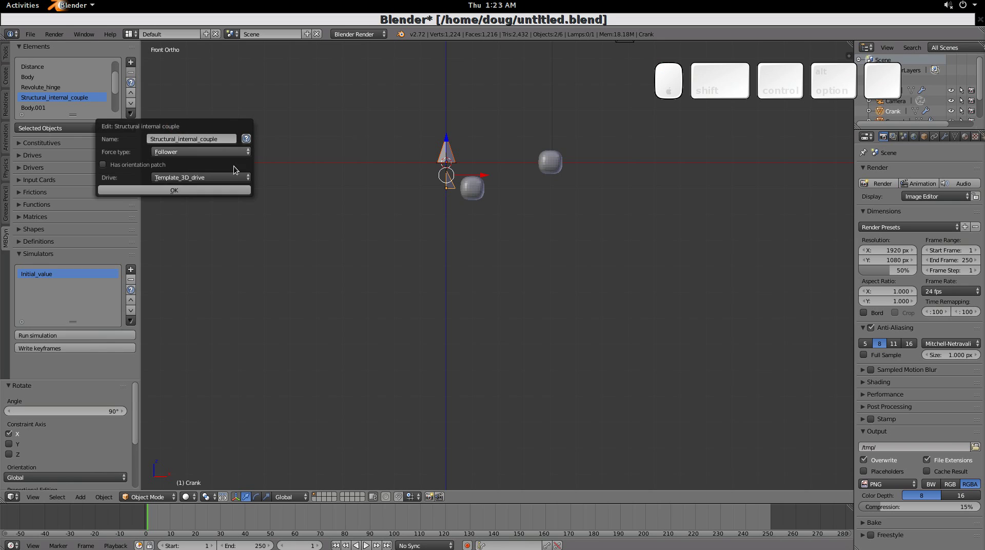
- In its Template_3D_drive, give Drive-3 a new Event drive
{"action": "left_click", "coordinate": [179, 183]}
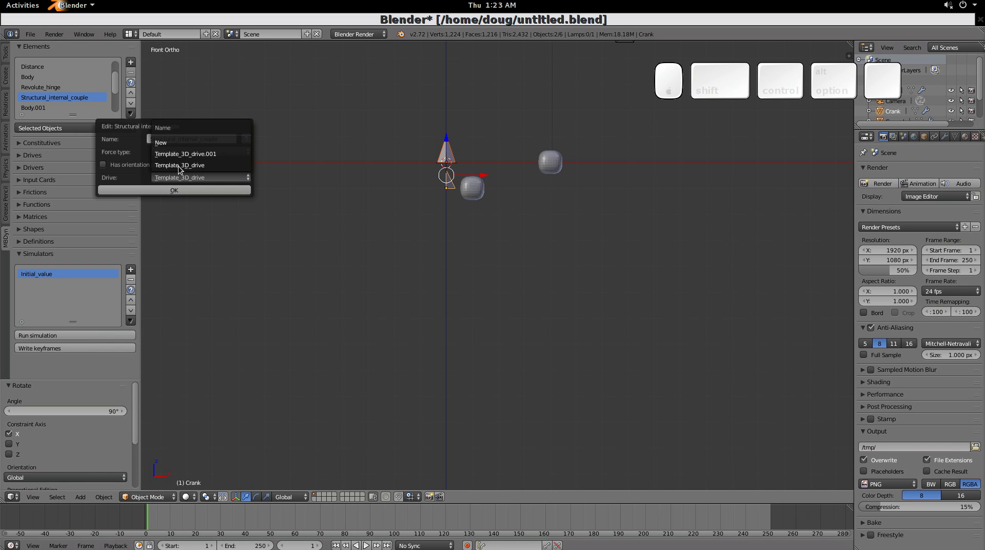
{"action": "left_click", "coordinate": [184, 170]}
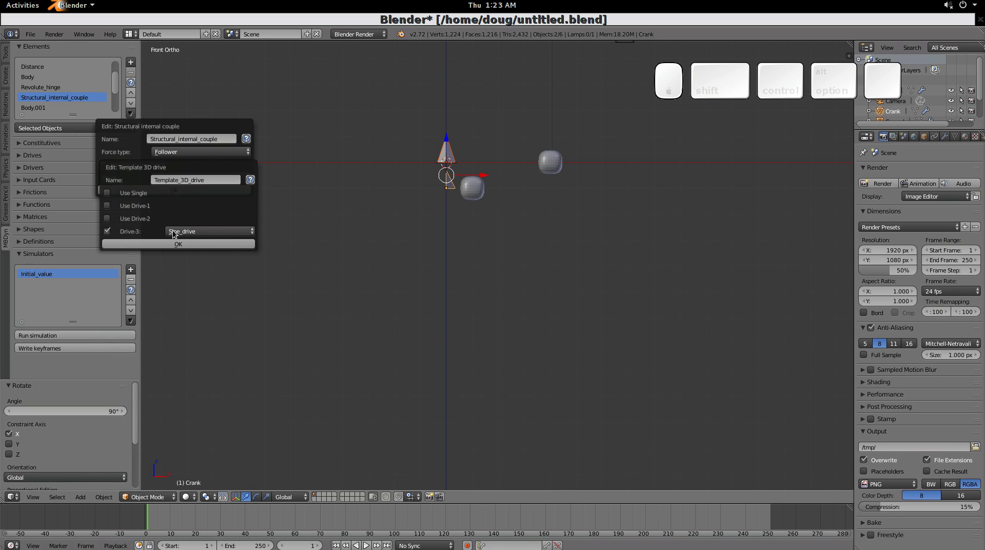
{"action": "left_click", "coordinate": [239, 235]}
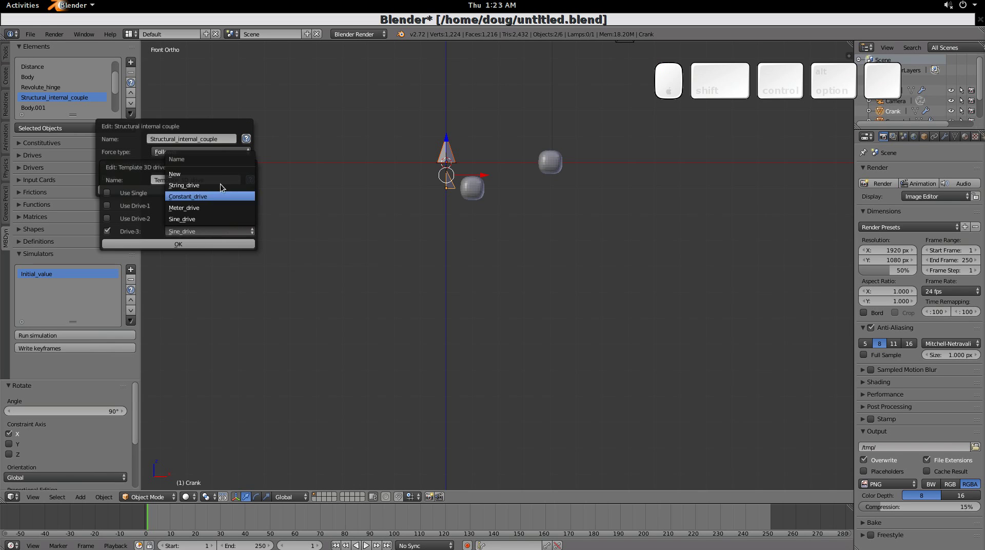
{"action": "left_click", "coordinate": [226, 178]}
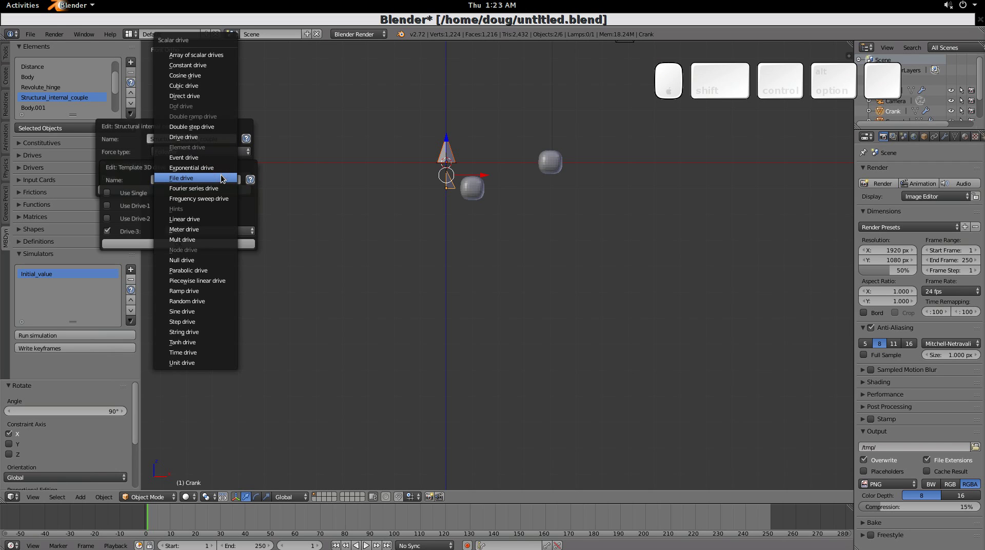
{"action": "left_click", "coordinate": [219, 162]}
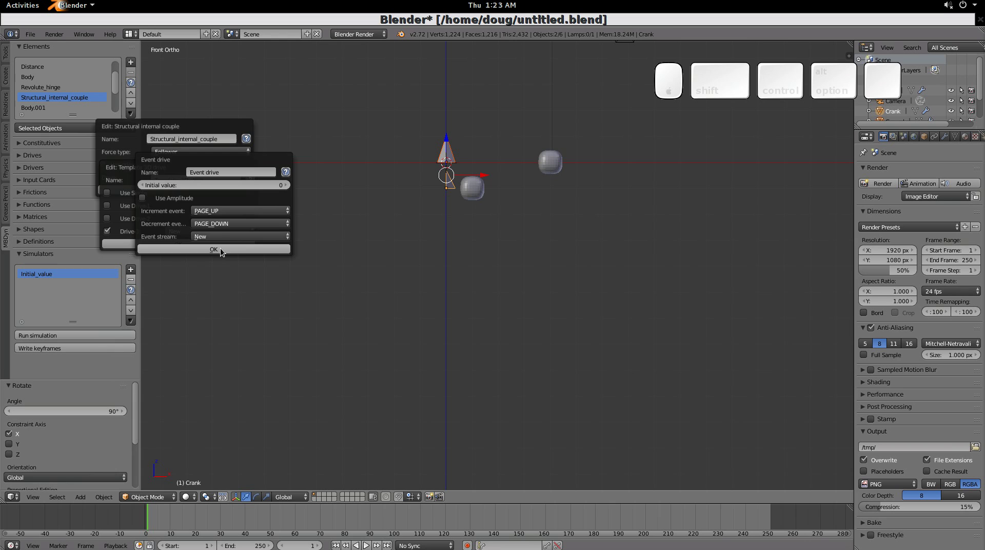
{"action": "left_click", "coordinate": [226, 252]}
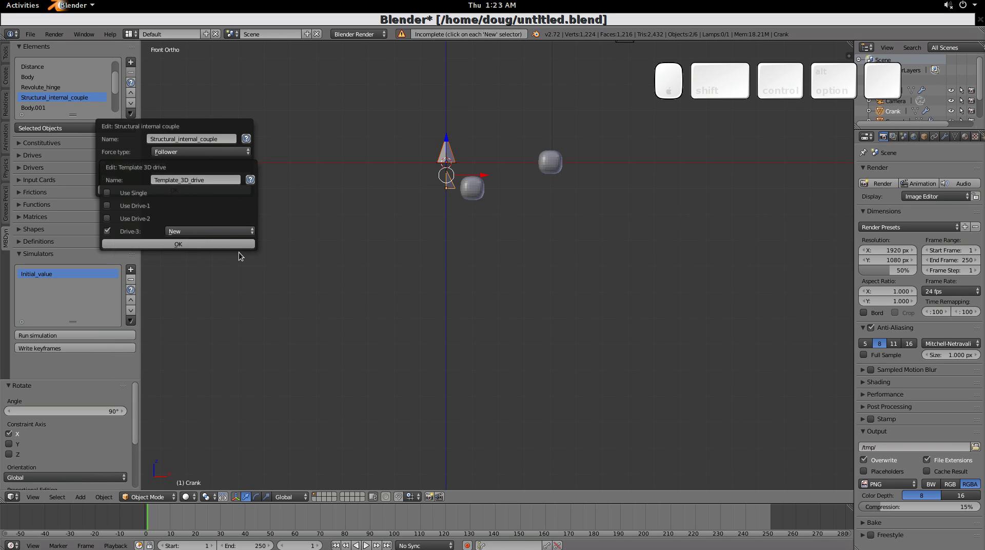
- Recreate the Drive-3 Event drive with a new event stream and confirm the 3D drive
{"action": "left_click", "coordinate": [235, 236]}
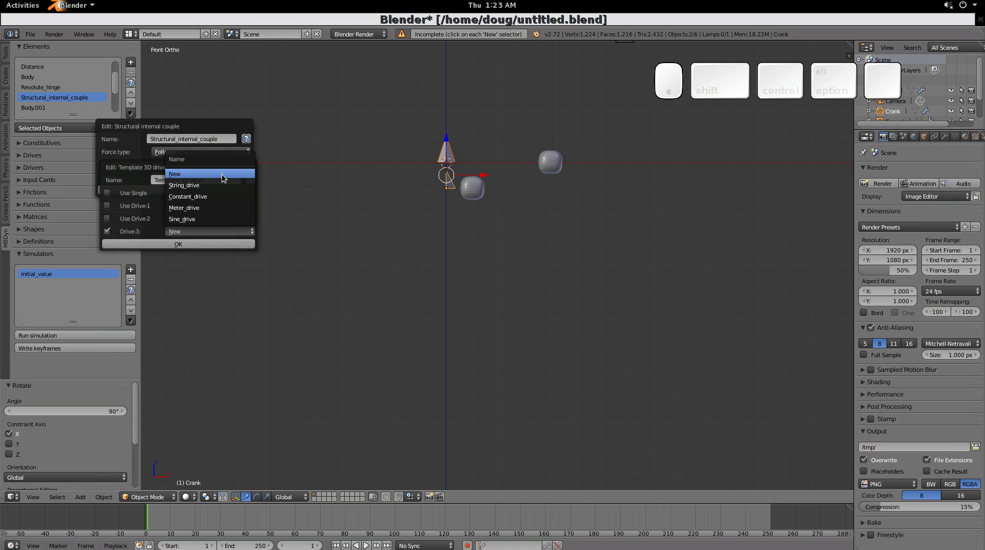
{"action": "left_click", "coordinate": [228, 178]}
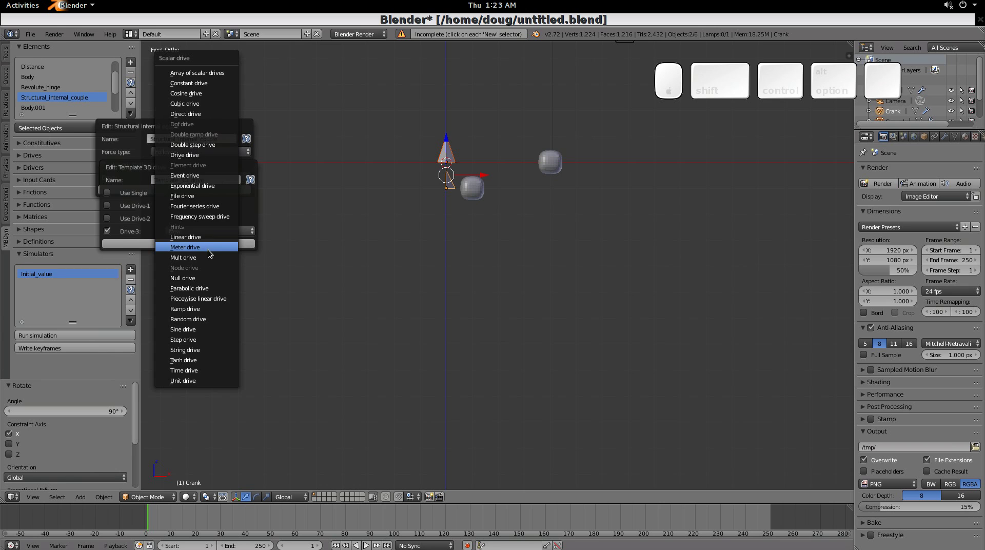
{"action": "left_click", "coordinate": [217, 180]}
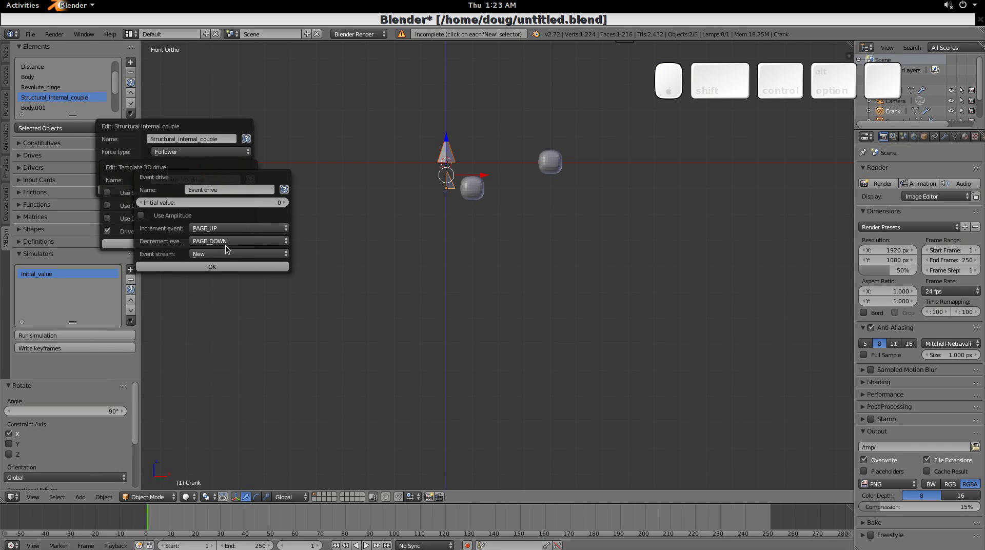
{"action": "left_click", "coordinate": [233, 258]}
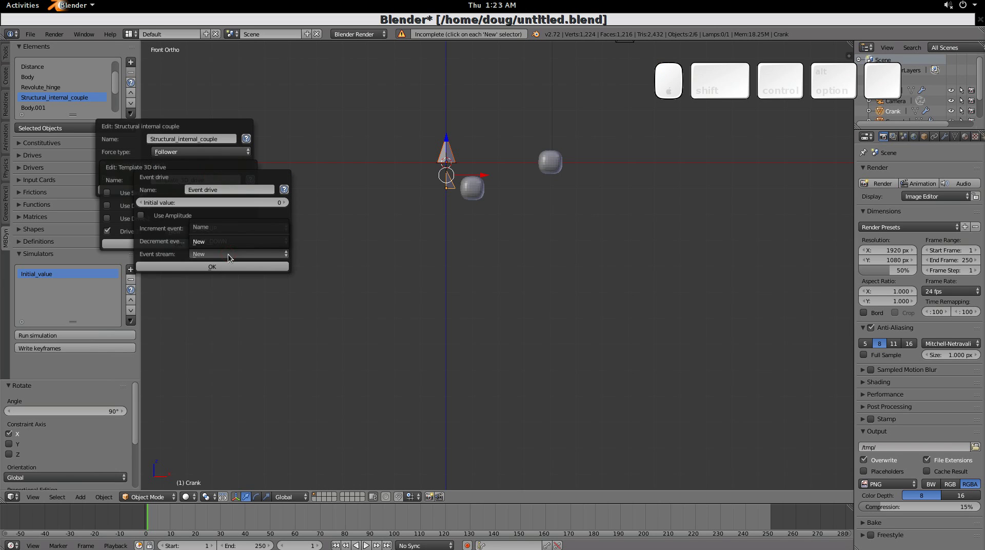
{"action": "left_click", "coordinate": [234, 246]}
{"action": "left_click_drag", "start_coordinate": [229, 361], "coordinate": [218, 248]}
{"action": "left_click", "coordinate": [219, 247]}
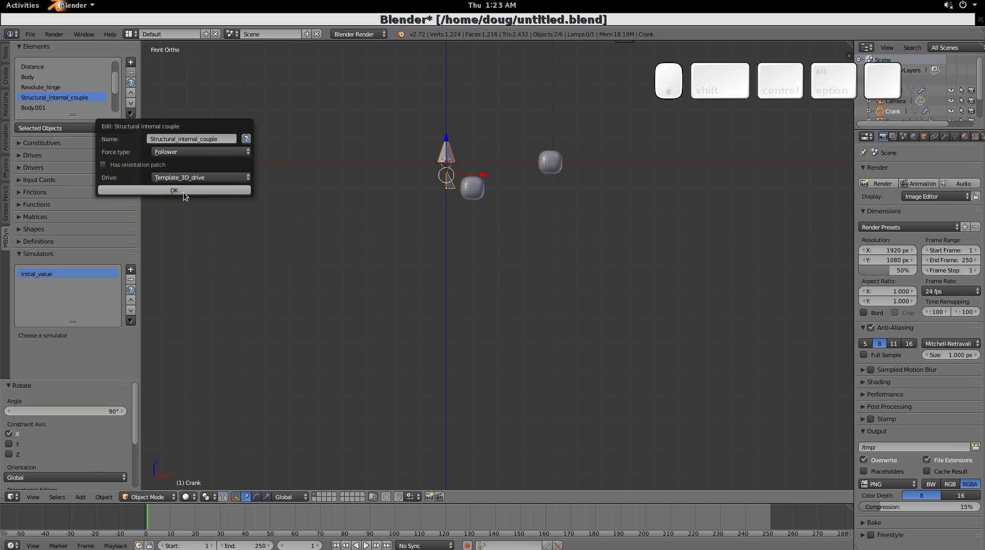
- Confirm the couple, review the Initial_value simulator settings and run the simulation
{"action": "left_click", "coordinate": [190, 193]}
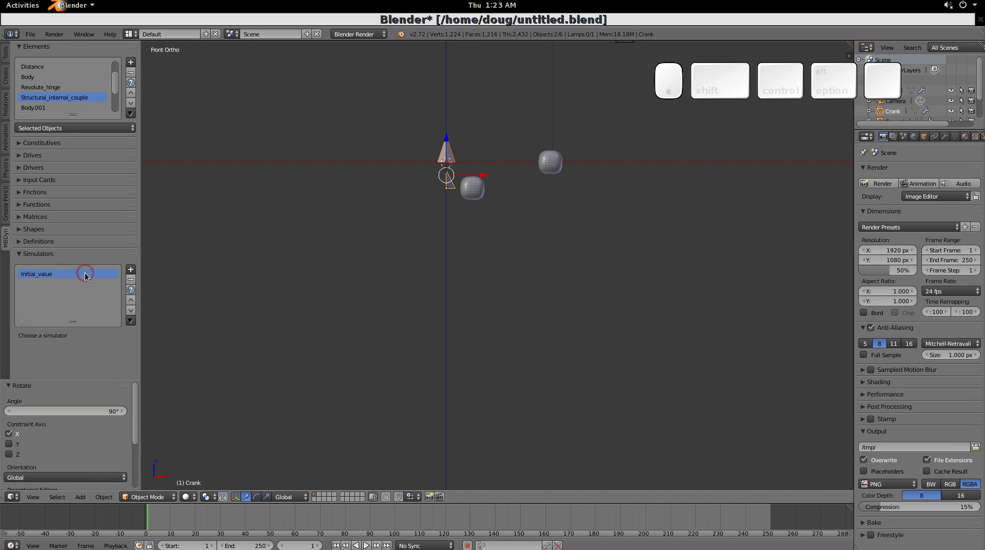
{"action": "left_click", "coordinate": [135, 325]}
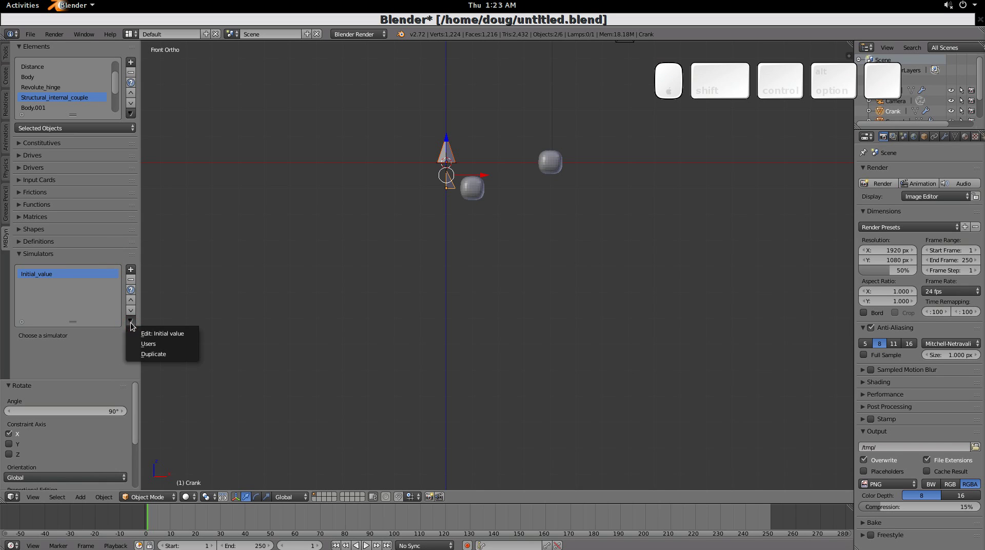
{"action": "left_click", "coordinate": [155, 333]}
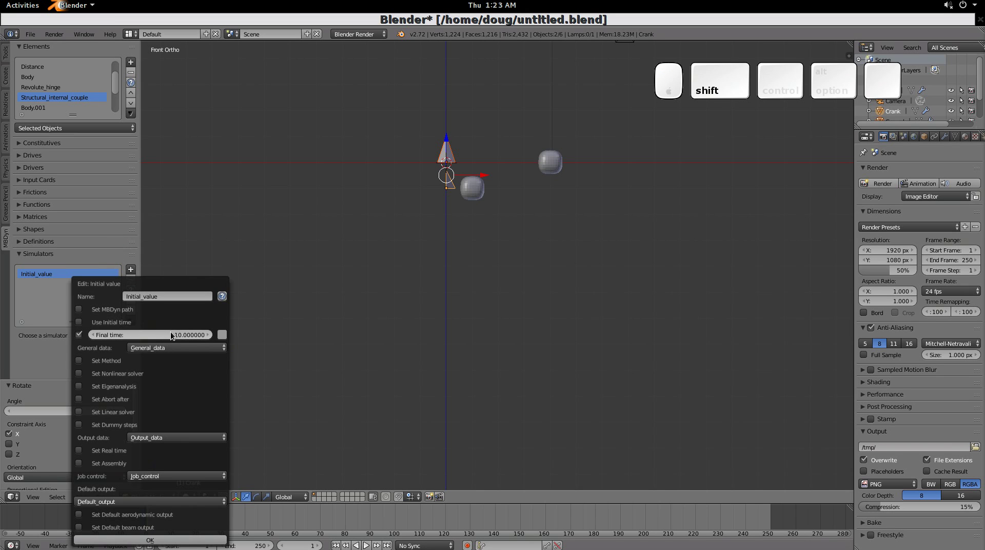
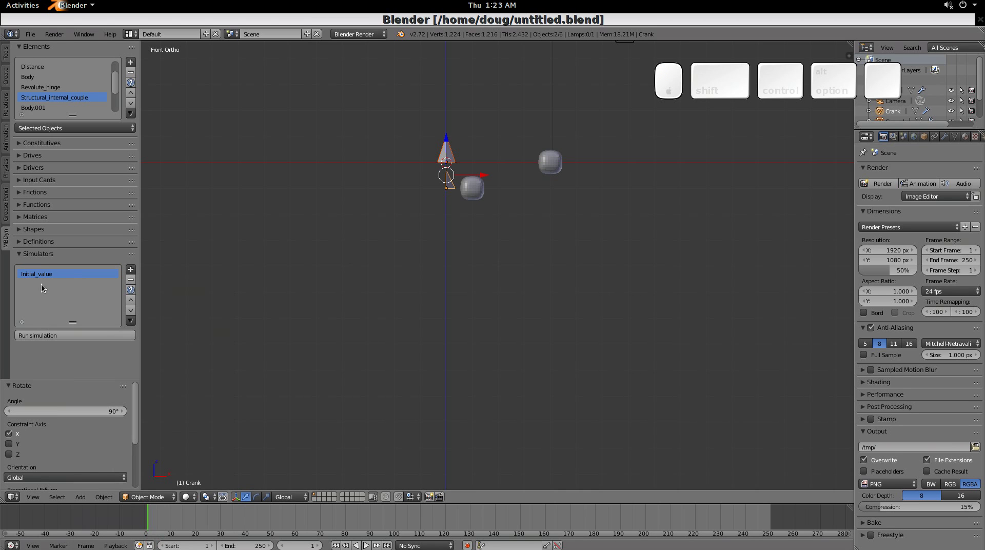
{"action": "left_click_drag", "start_coordinate": [52, 277], "coordinate": [67, 339]}
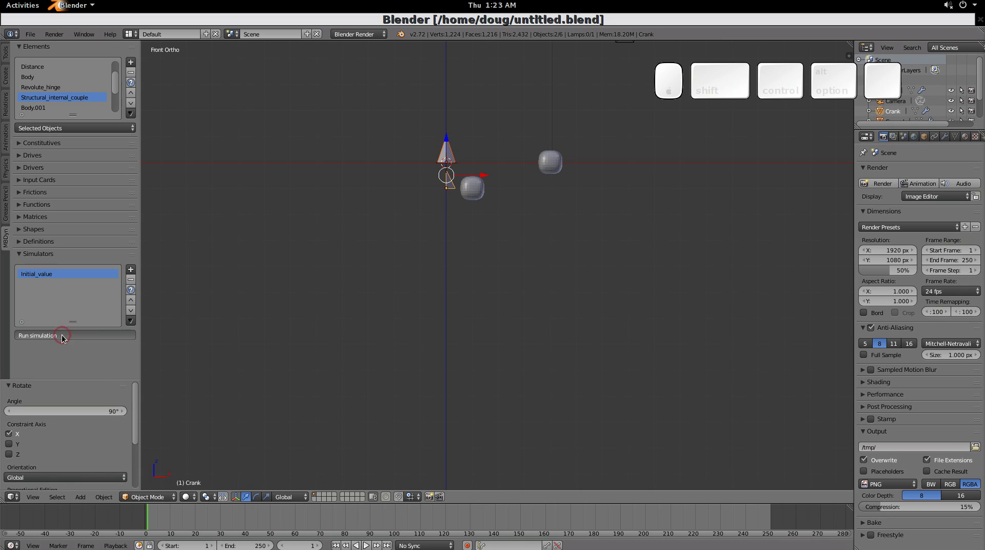
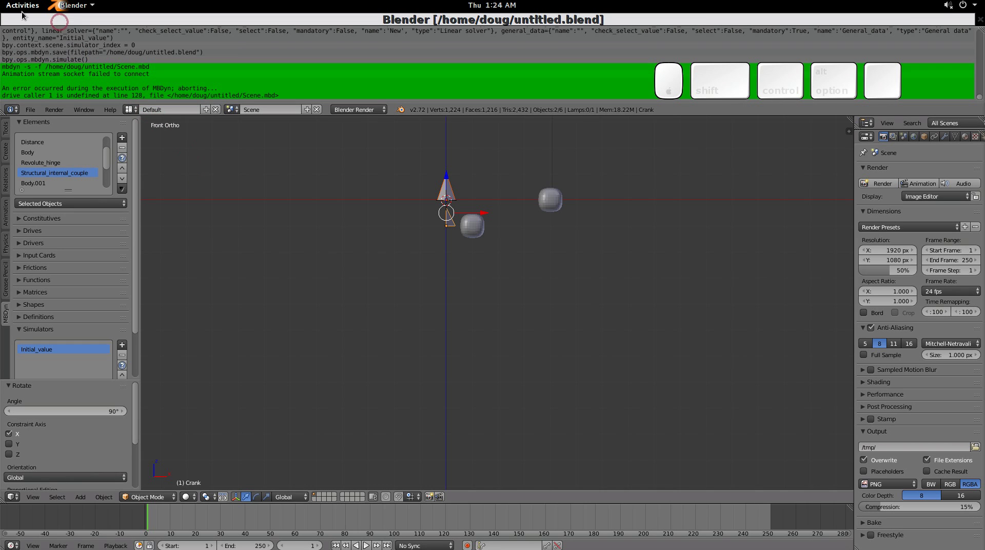
- Inspect the drive caller definitions in Scene.mbd in gedit, then close the editor window
{"action": "left_click", "coordinate": [25, 8]}
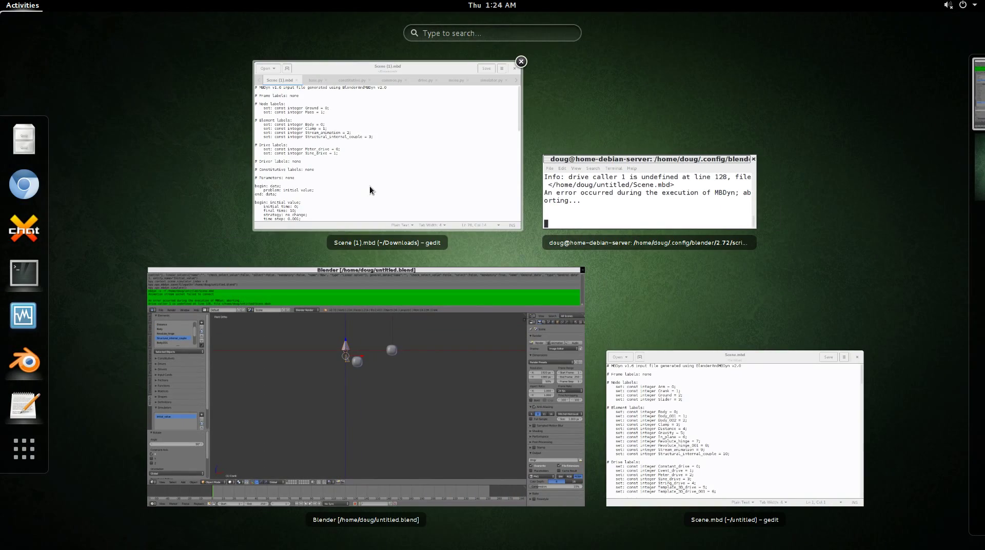
{"action": "left_click", "coordinate": [27, 9]}
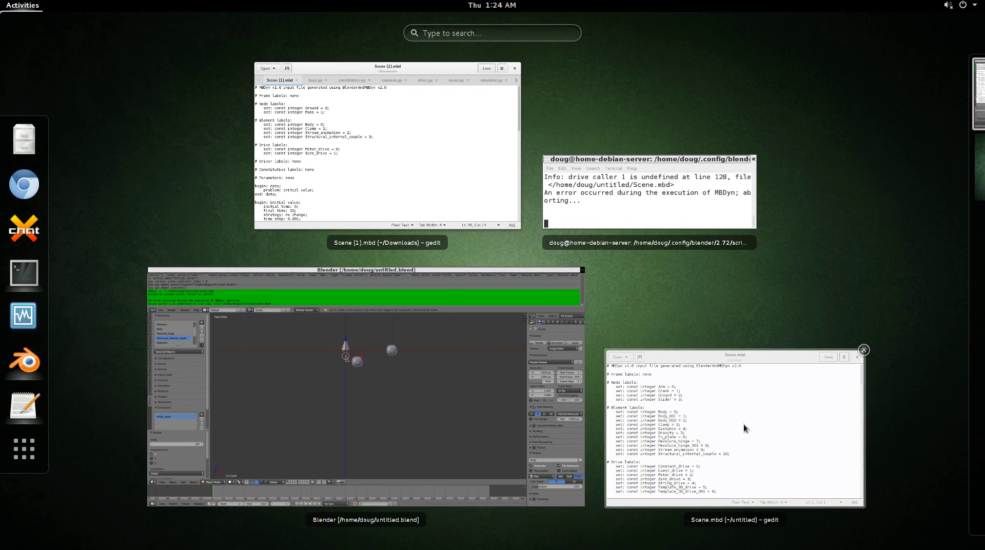
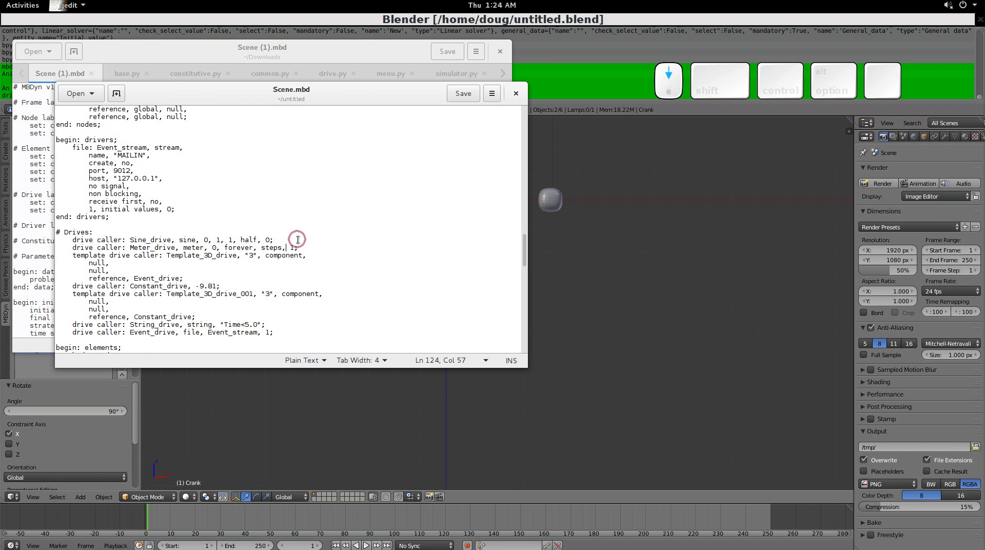
{"action": "scroll", "scroll_direction": "down", "scroll_amount": 3}
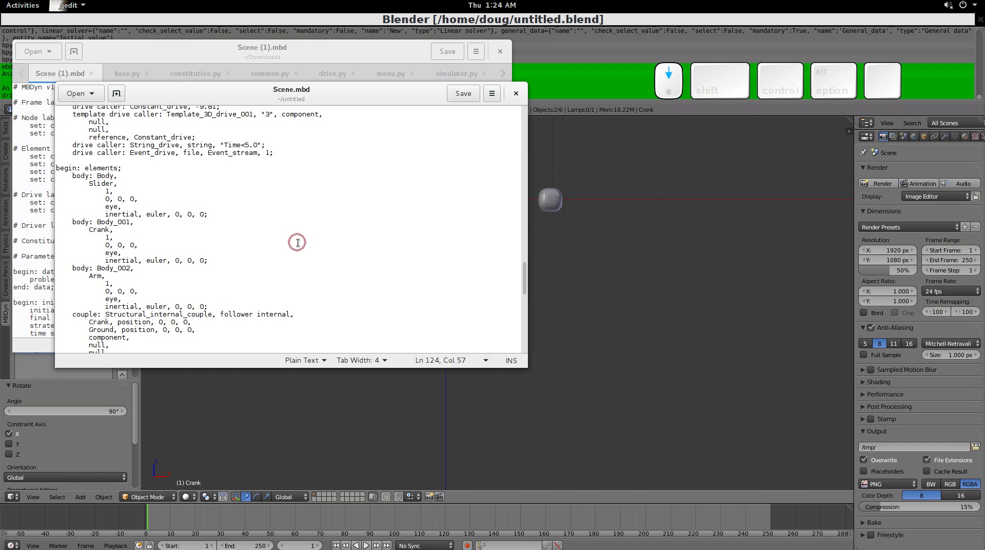
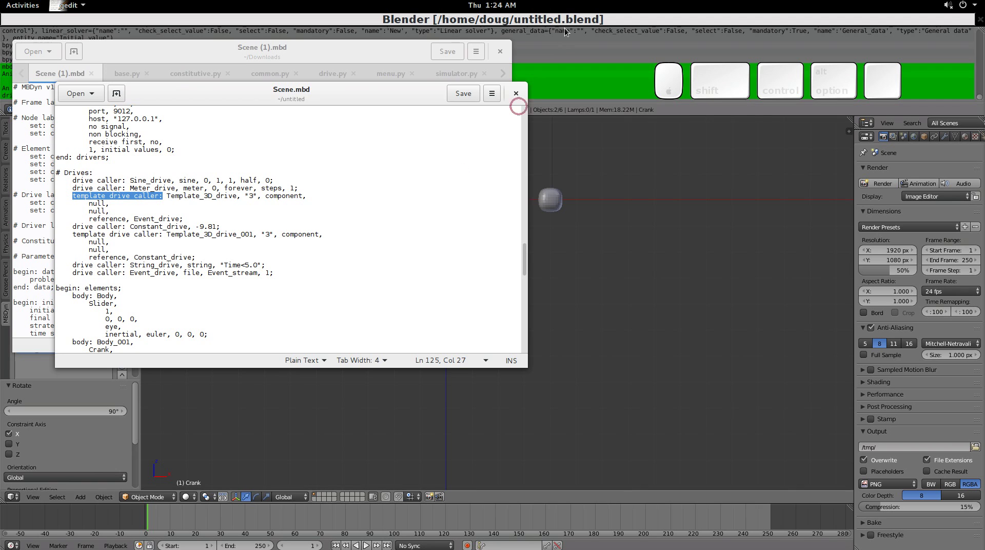
{"action": "left_click", "coordinate": [571, 22]}
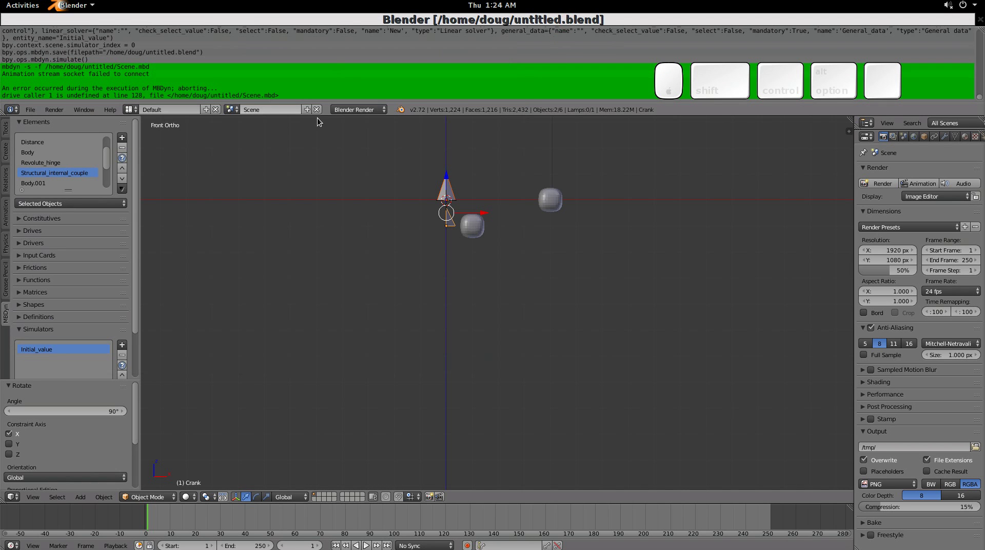
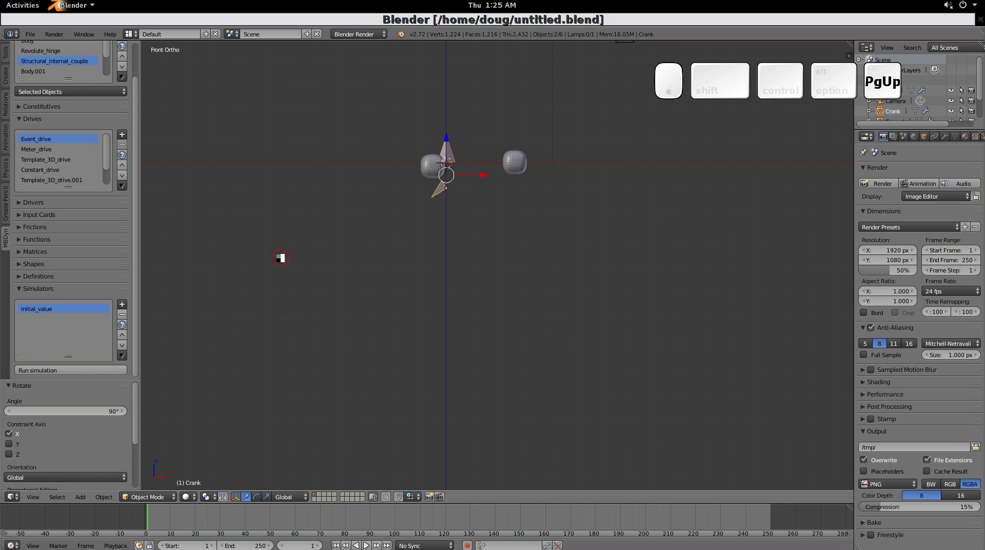
- Run the crank simulation, sending two keyboard events to Event_drive while it runs, reaching Write keyframes
{"action": "key", "text": "Page_Down"}
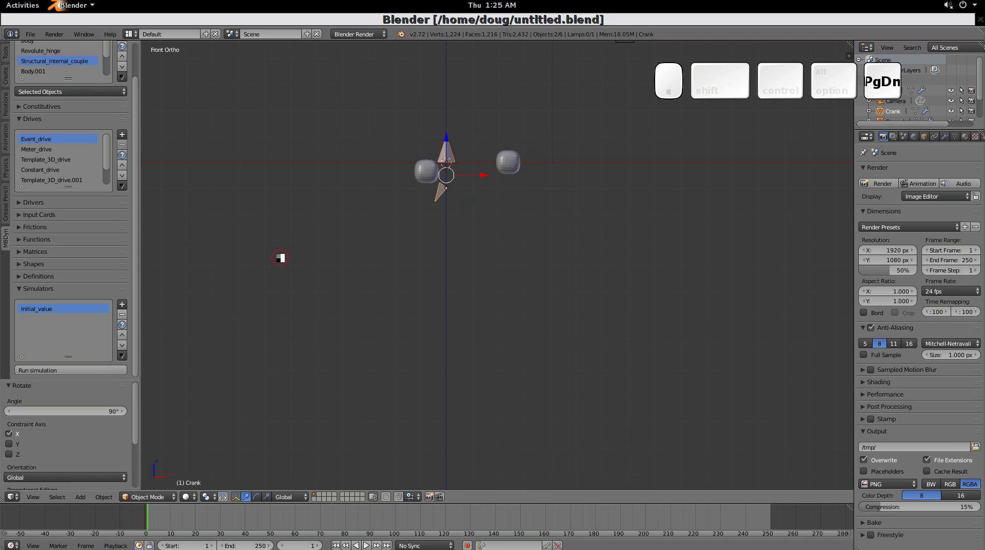
{"action": "key", "text": "Escape"}
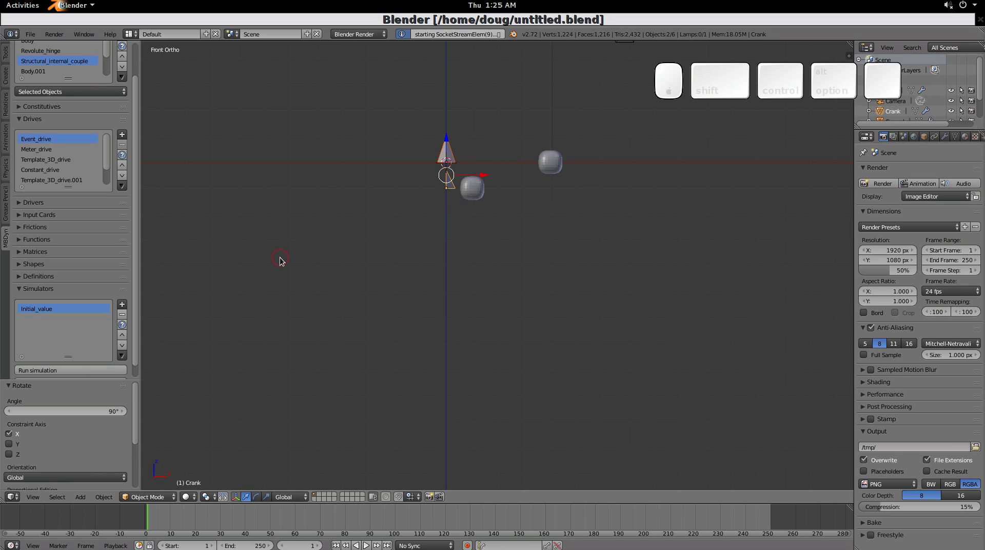
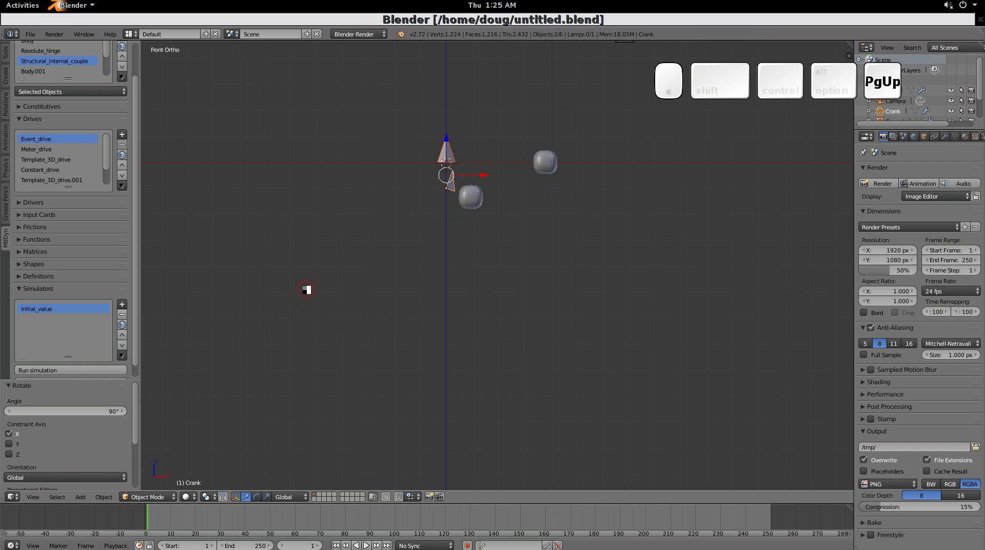
{"action": "key", "text": "Escape"}
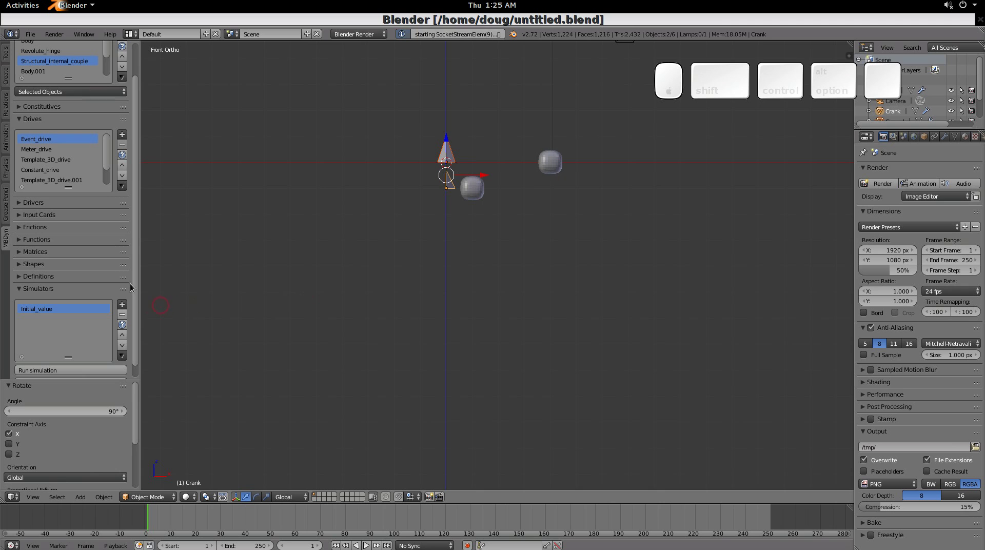
{"action": "left_click_drag", "start_coordinate": [141, 297], "coordinate": [102, 392]}
{"action": "scroll", "scroll_direction": "down", "scroll_amount": 3}
- Write the simulation results as keyframes with 100 MBDyn steps between Blender keyframes
{"action": "left_click", "coordinate": [77, 370]}
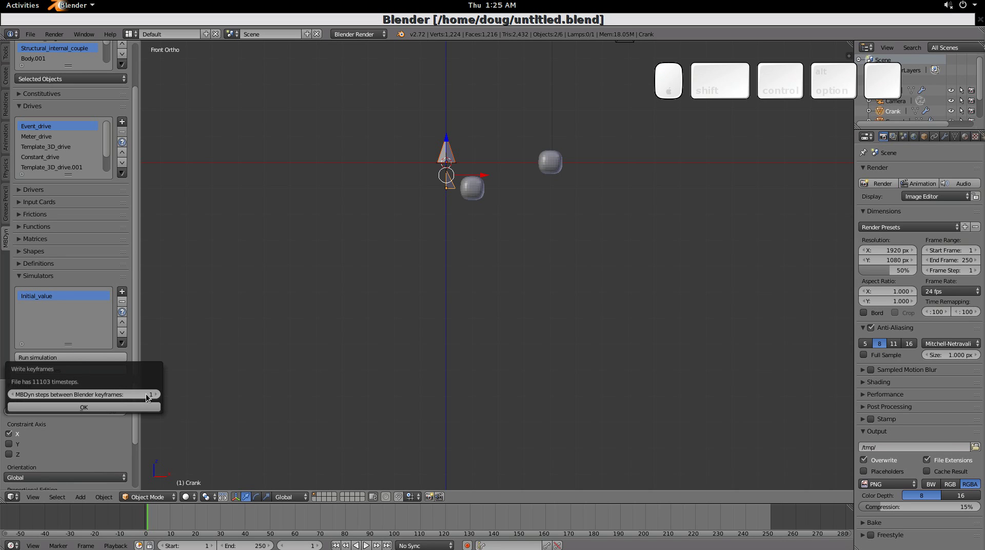
{"action": "left_click", "coordinate": [150, 396]}
{"action": "key", "text": "KP_1"}
{"action": "key", "text": "KP_0"}
{"action": "key", "text": "KP_Enter"}
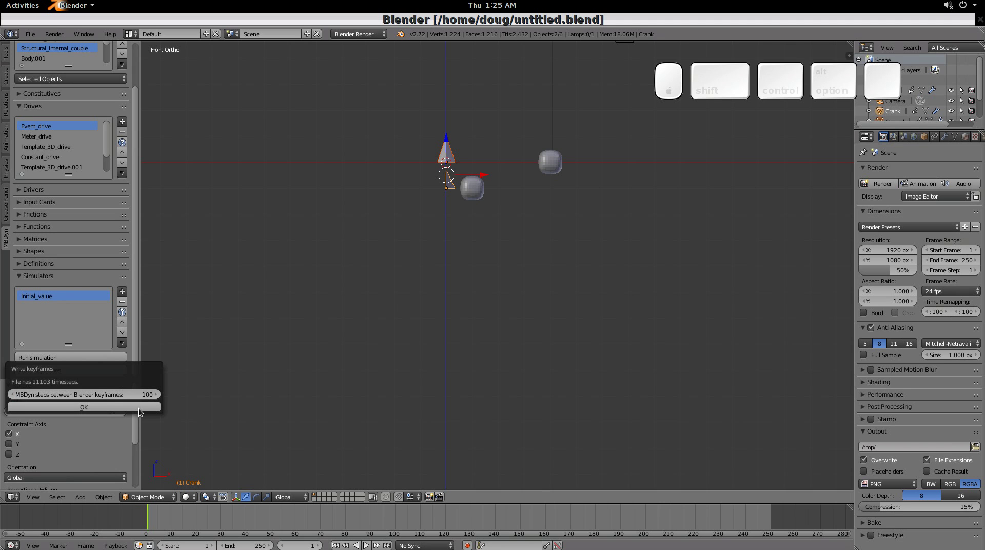
{"action": "left_click", "coordinate": [143, 412]}
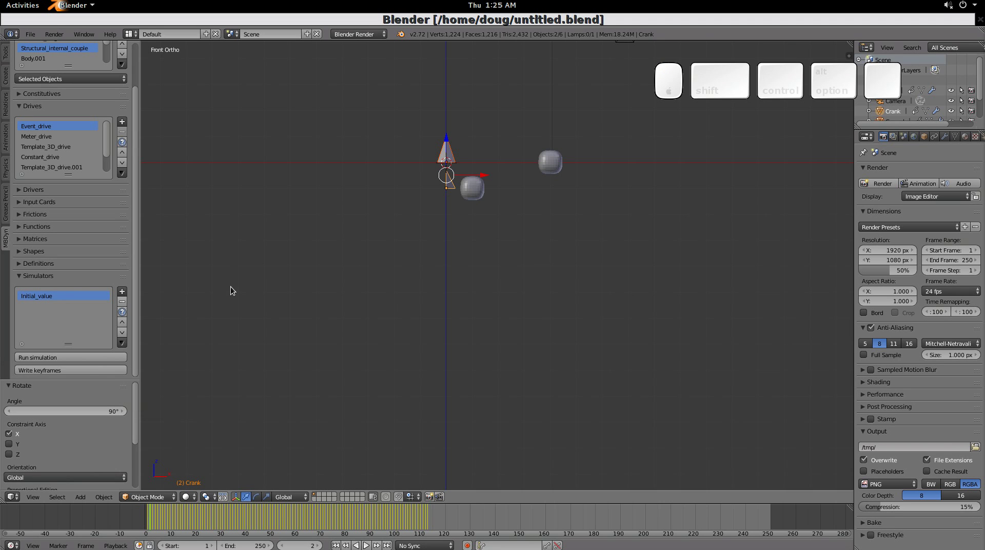
- Play back the crank-slider animation and stop it
{"action": "key", "text": "alt+a"}
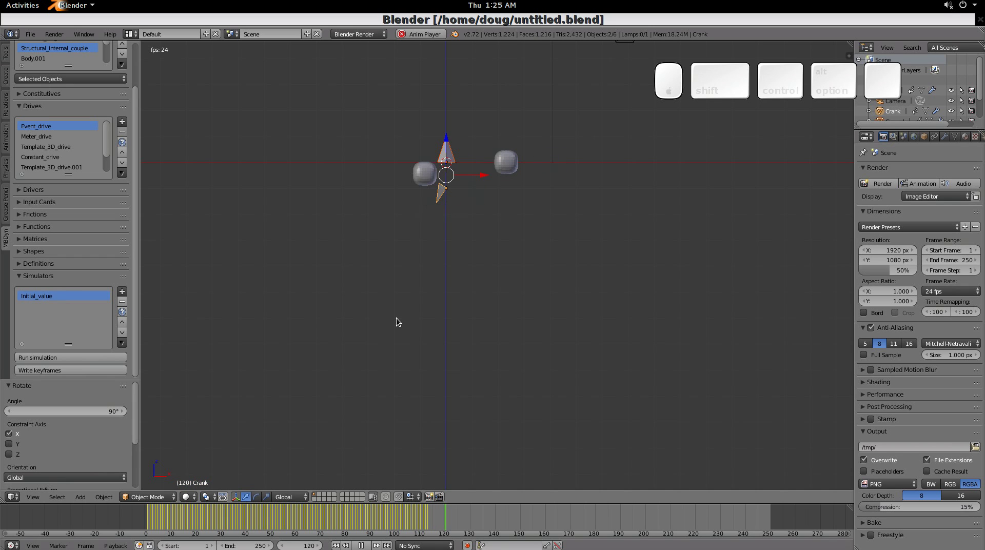
{"action": "key", "text": "Escape"}
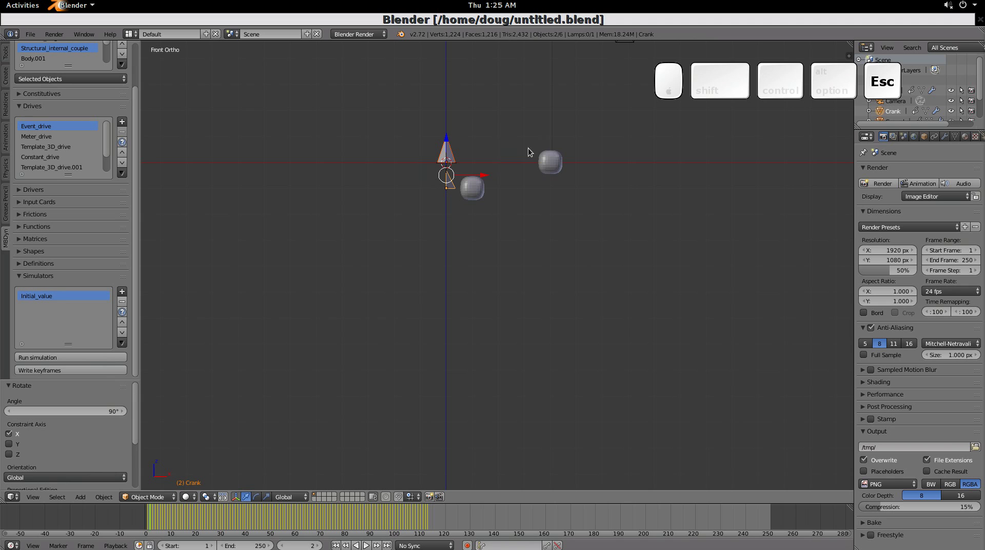
- Plot the Arm node's X and Z coordinates over time, then close the graph window
{"action": "right_click", "coordinate": [482, 191]}
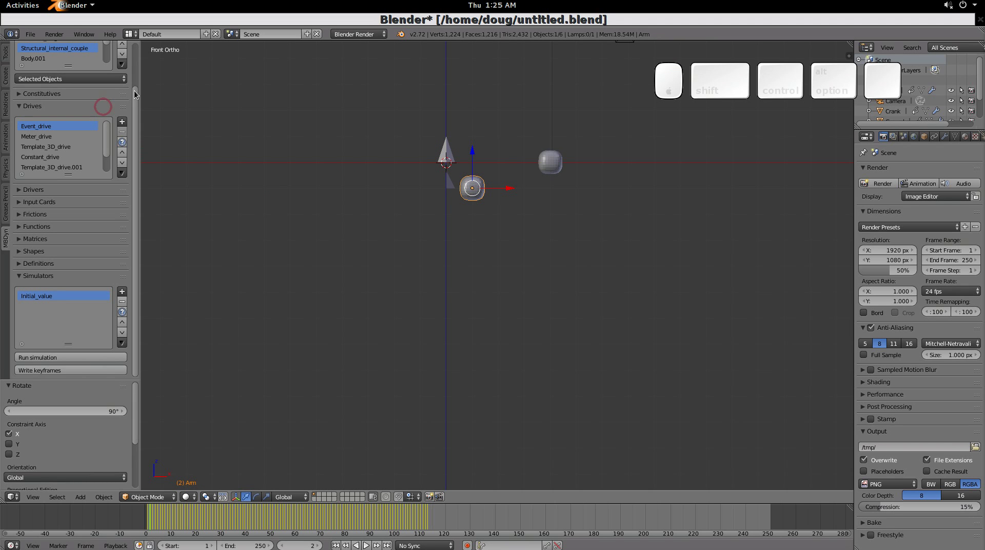
{"action": "left_click_drag", "start_coordinate": [141, 62], "coordinate": [74, 169]}
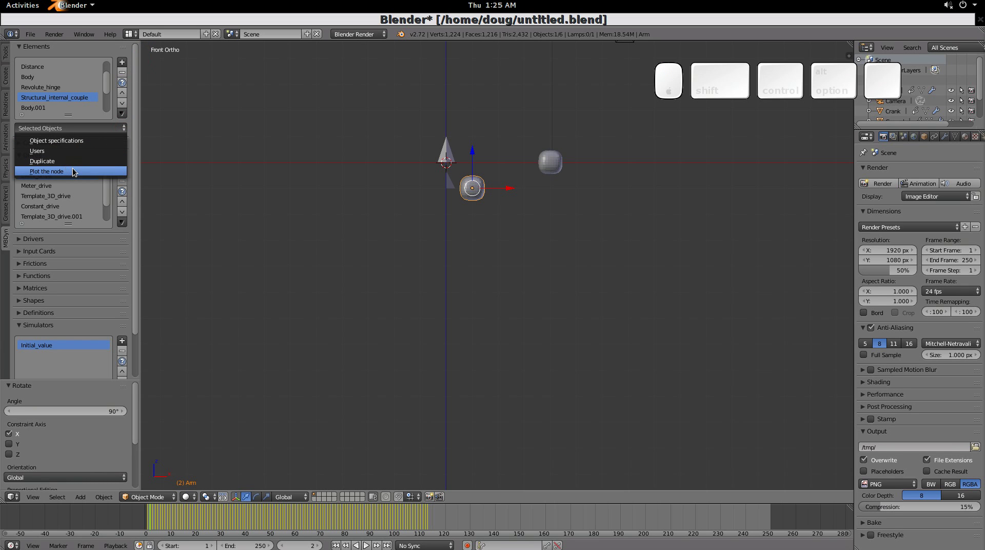
{"action": "left_click", "coordinate": [18, 79]}
{"action": "left_click", "coordinate": [16, 103]}
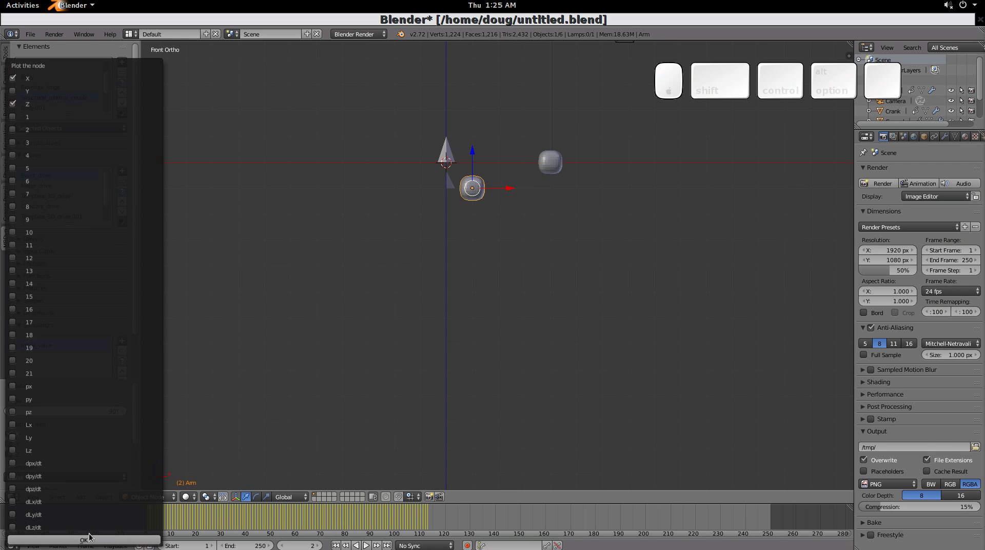
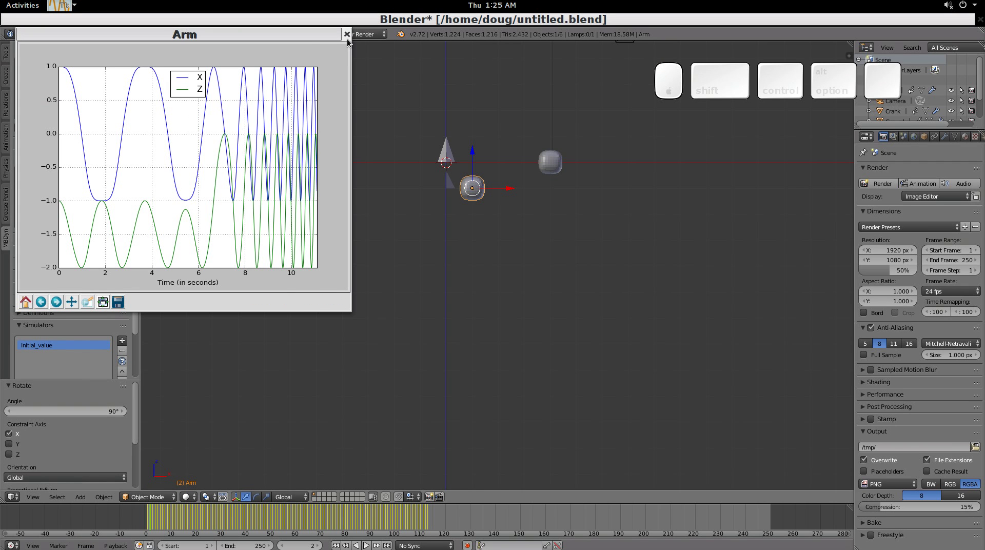
{"action": "left_click", "coordinate": [354, 40]}
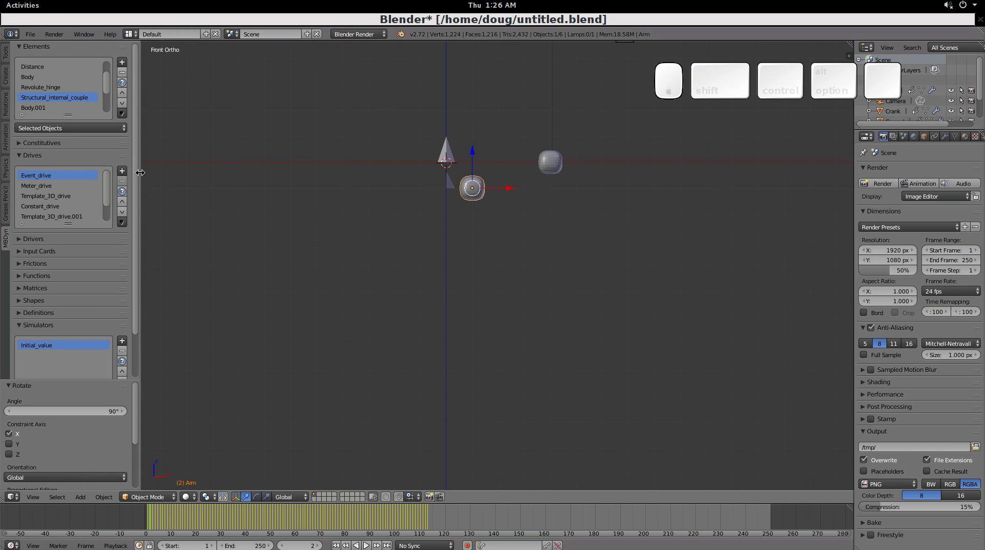
- Choose Plot output for the Revolute_hinge.001 element
{"action": "left_click_drag", "start_coordinate": [115, 88], "coordinate": [58, 102]}
{"action": "left_click", "coordinate": [58, 102]}
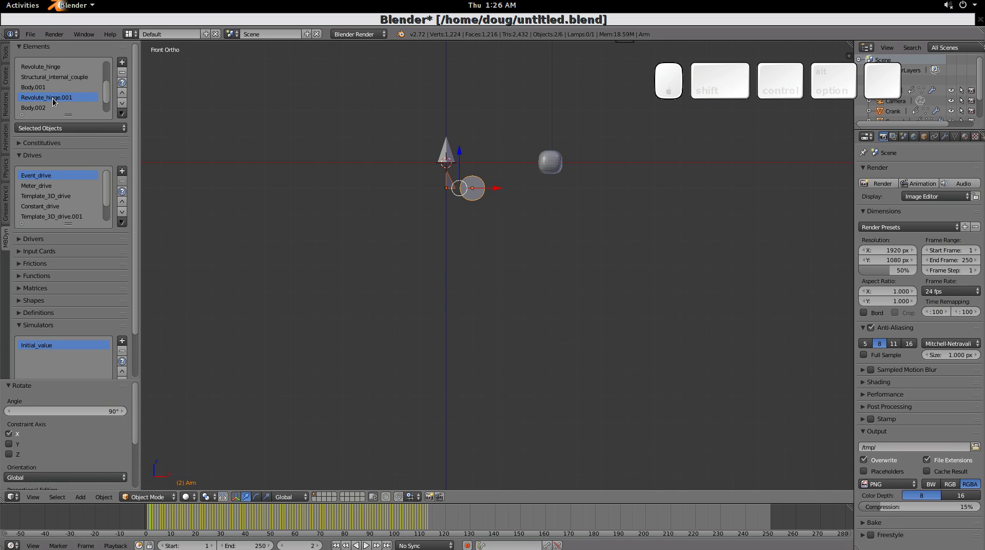
{"action": "left_click", "coordinate": [126, 117]}
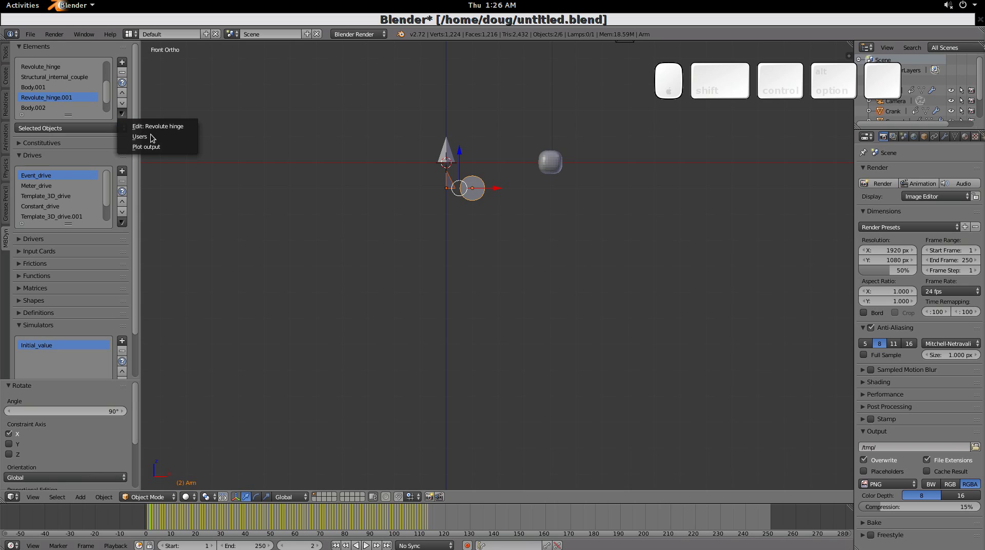
{"action": "left_click", "coordinate": [158, 149]}
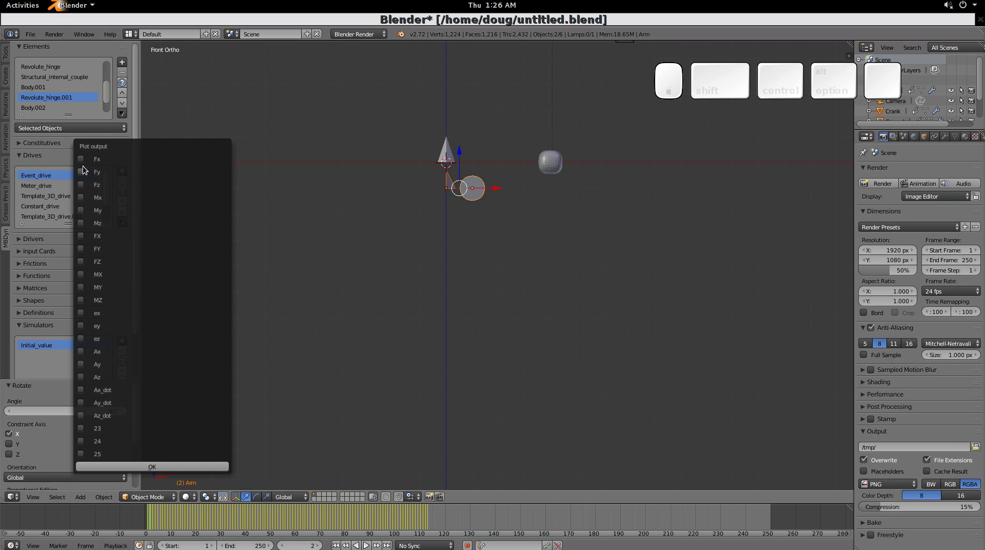
- Plot the hinge's Fx and Fz reaction forces, close the plot, and show all open windows
{"action": "left_click", "coordinate": [86, 164]}
{"action": "left_click", "coordinate": [82, 190]}
{"action": "left_click", "coordinate": [186, 469]}
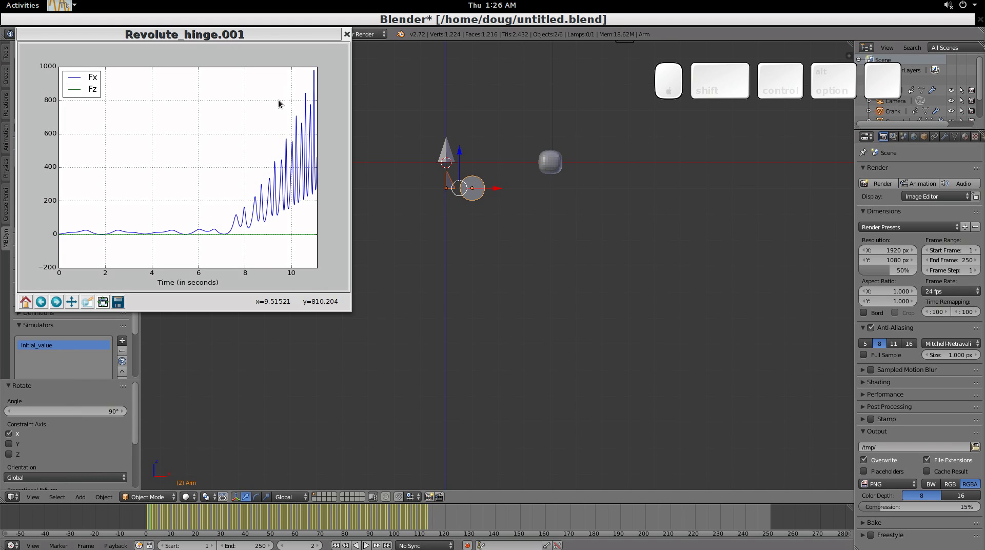
{"action": "left_click", "coordinate": [356, 38]}
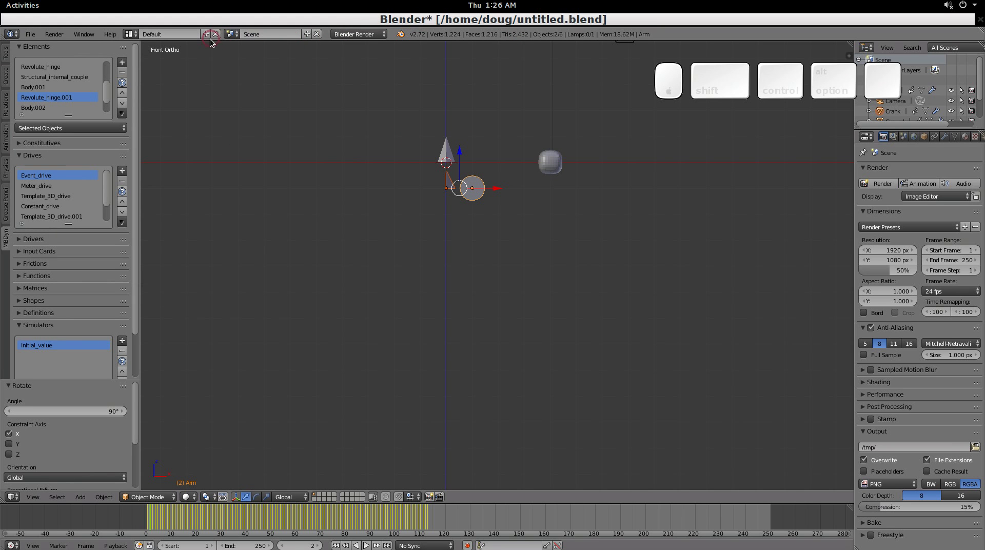
{"action": "key", "text": "Escape"}
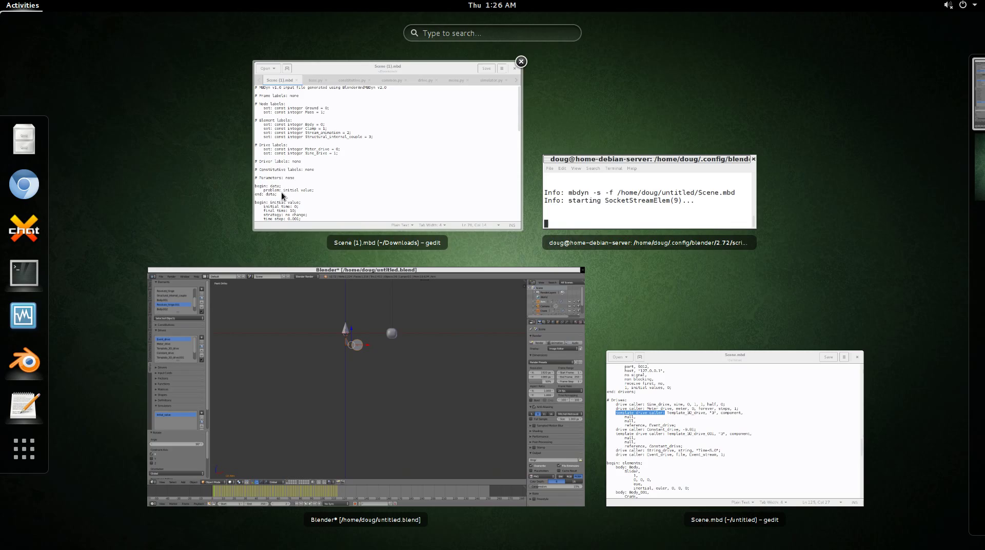